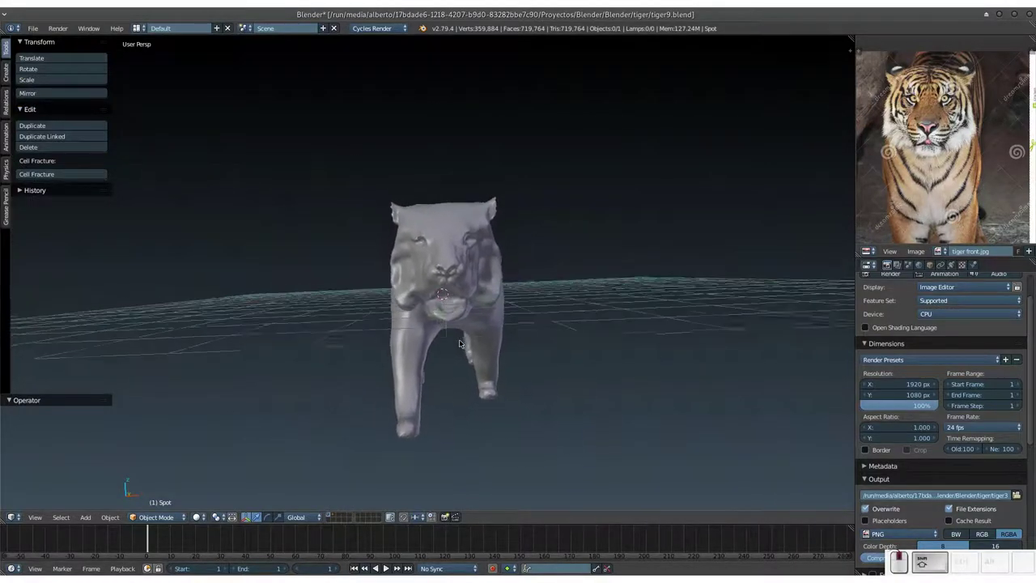
Select the tiger mesh and switch the 3D view into Sculpt Mode, framing the head.
{"action": "left_click_drag", "start_coordinate": [460, 334], "coordinate": [458, 328]}
{"action": "left_click_drag", "start_coordinate": [460, 327], "coordinate": [498, 302]}
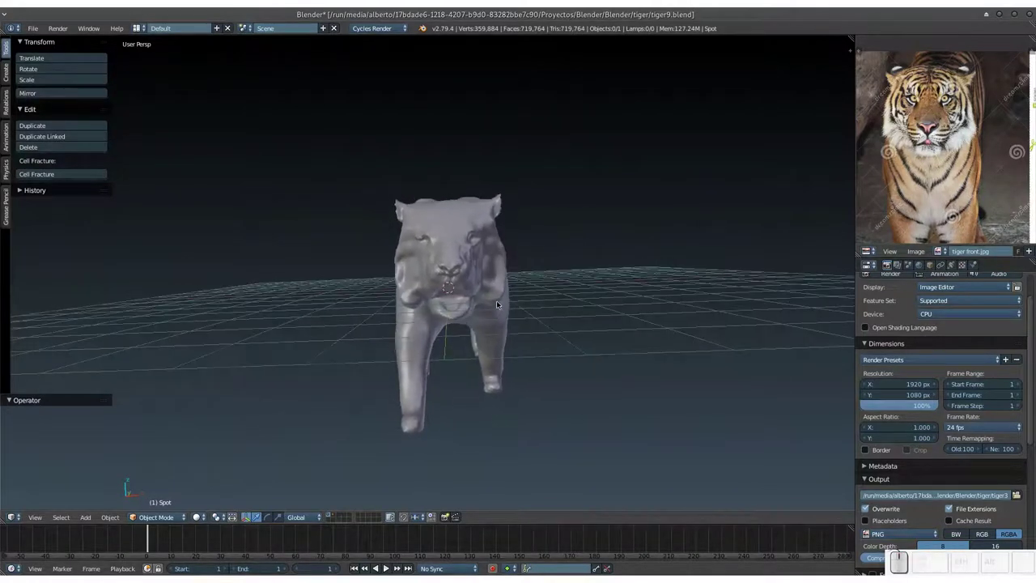
{"action": "key", "text": "KP_Add"}
{"action": "left_click", "coordinate": [493, 293]}
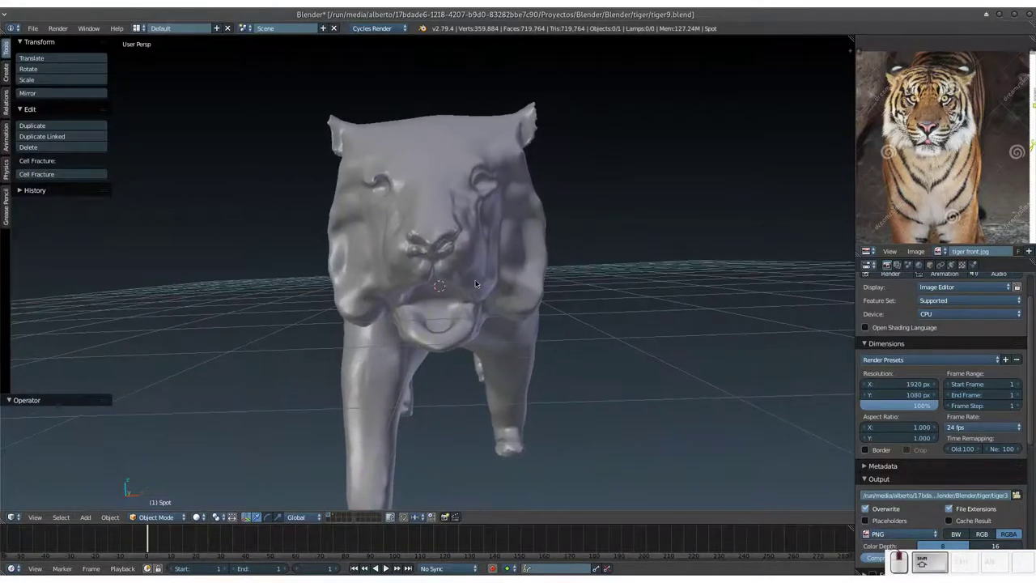
{"action": "left_click", "coordinate": [490, 284]}
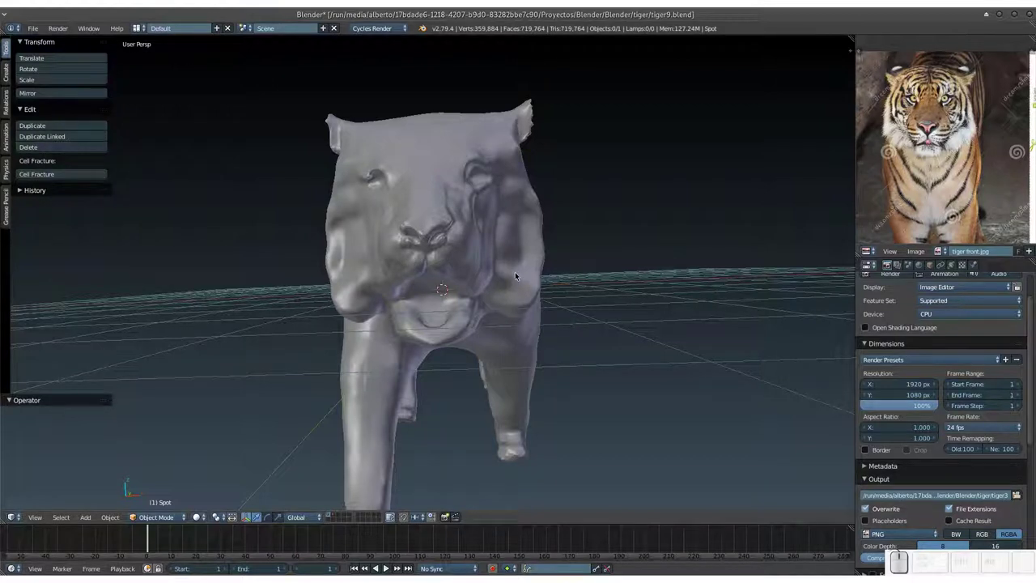
{"action": "left_click", "coordinate": [515, 278]}
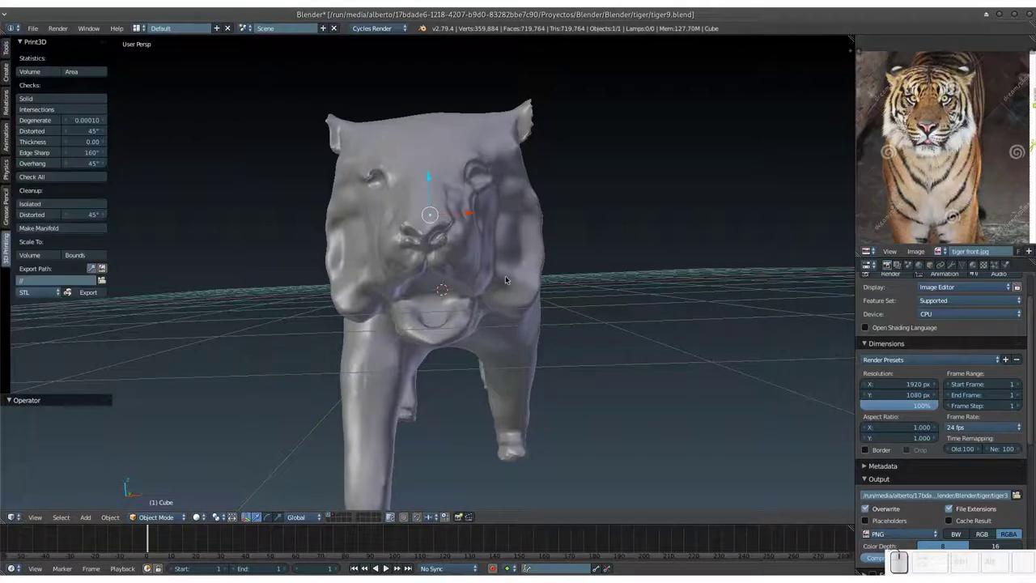
{"action": "left_click", "coordinate": [155, 516]}
{"action": "left_click", "coordinate": [164, 482]}
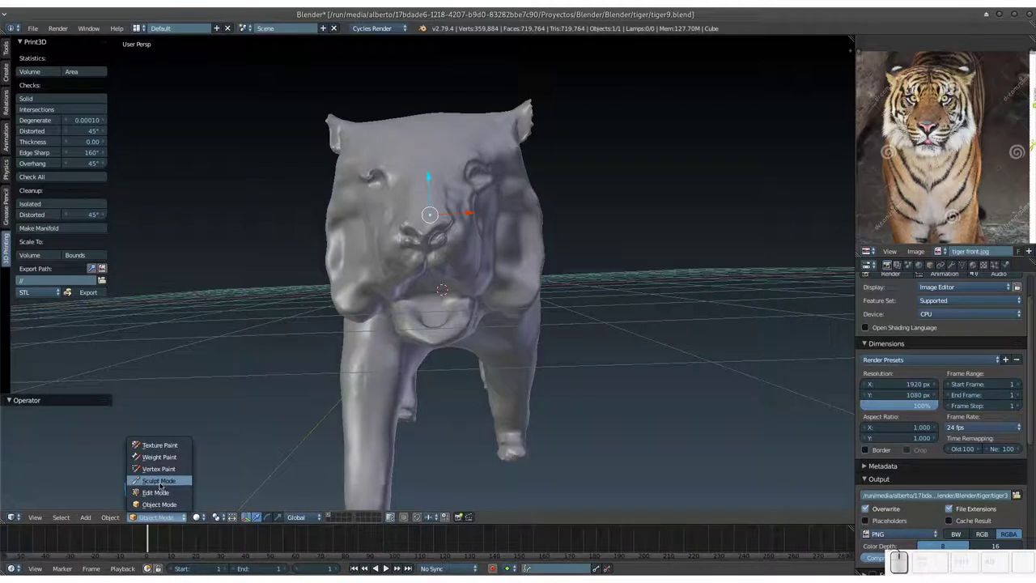
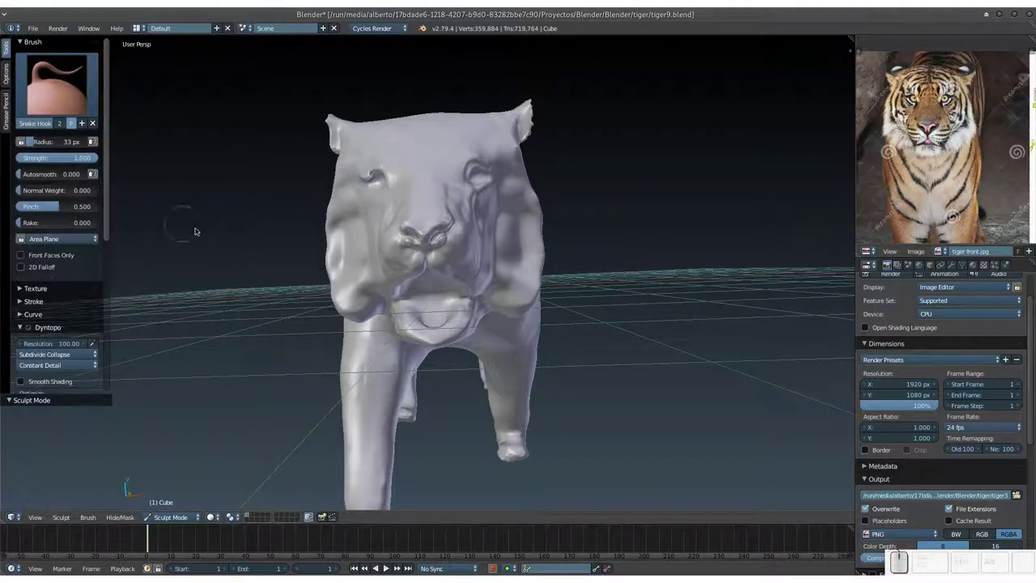
{"action": "left_click_drag", "start_coordinate": [457, 264], "coordinate": [442, 283]}
Shrink the Snake Hook radius to 13 px and pull a row of fur tufts along the cheek edges.
{"action": "key", "text": "f"}
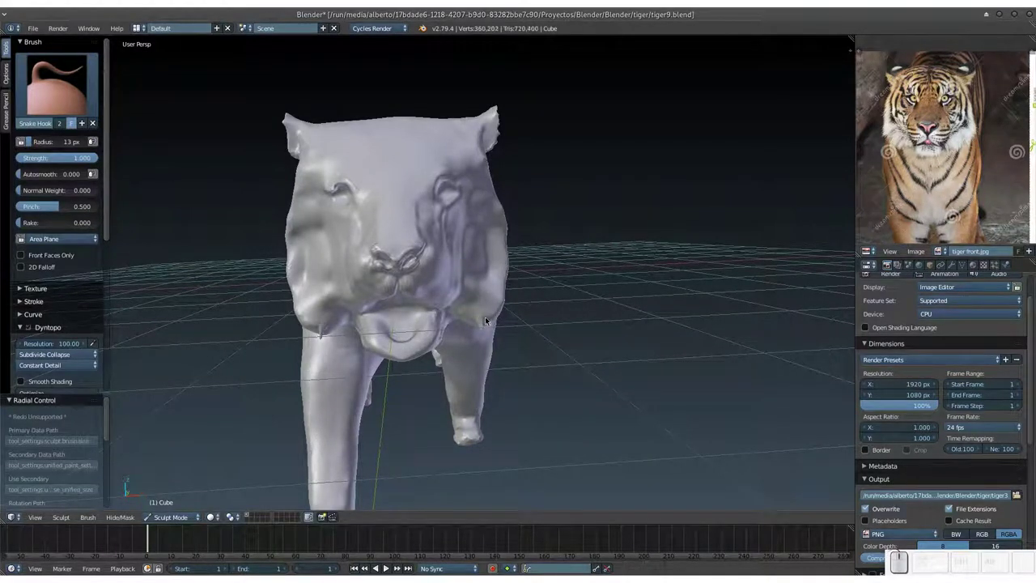
{"action": "left_click", "coordinate": [490, 312]}
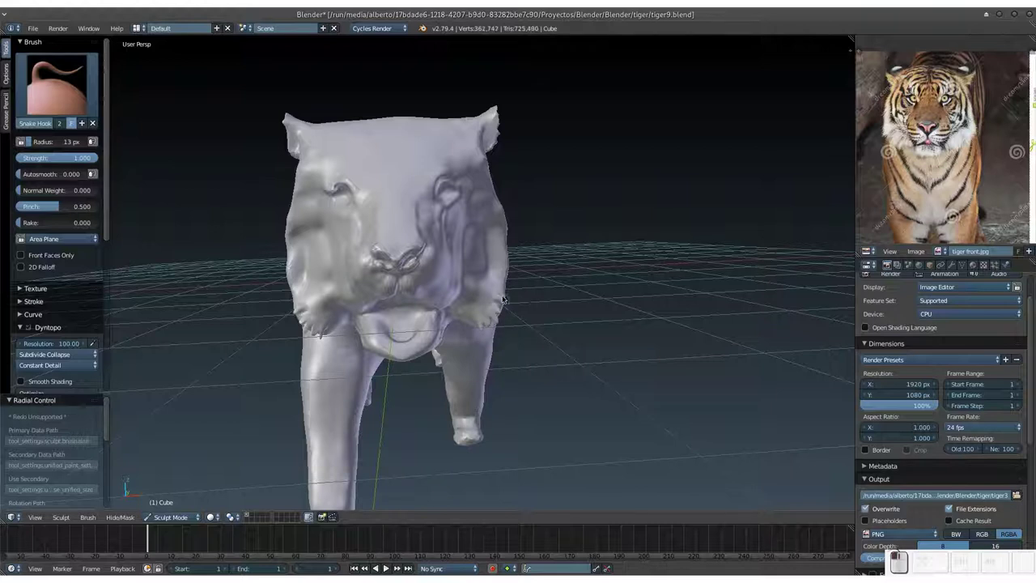
{"action": "left_click", "coordinate": [503, 288]}
{"action": "left_click", "coordinate": [502, 280]}
{"action": "left_click", "coordinate": [503, 271]}
{"action": "left_click", "coordinate": [502, 263]}
{"action": "left_click", "coordinate": [505, 254]}
{"action": "left_click", "coordinate": [505, 244]}
{"action": "left_click", "coordinate": [505, 233]}
{"action": "left_click", "coordinate": [508, 221]}
{"action": "left_click", "coordinate": [504, 225]}
{"action": "left_click", "coordinate": [500, 211]}
{"action": "left_click", "coordinate": [502, 204]}
{"action": "left_click", "coordinate": [496, 194]}
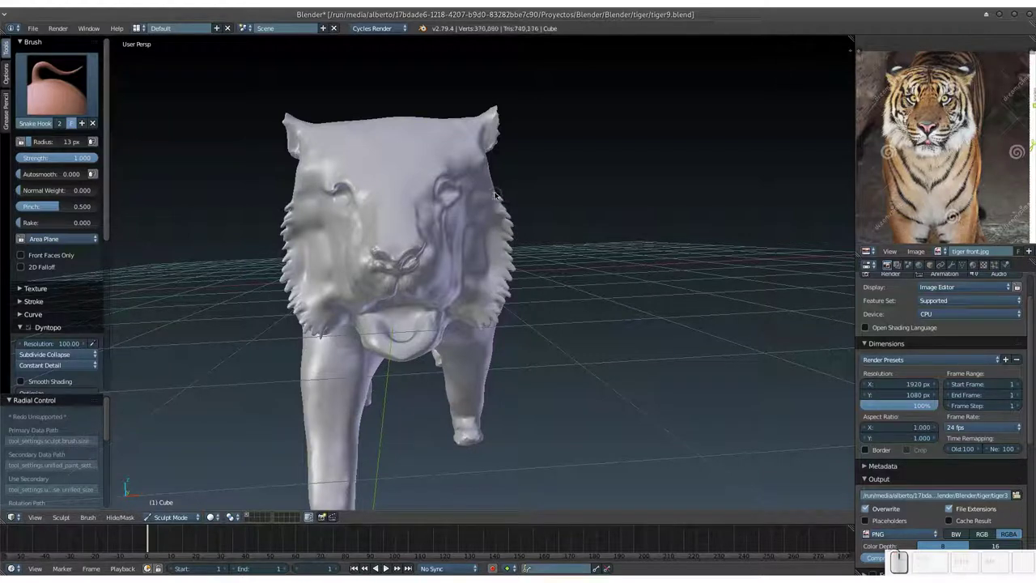
{"action": "left_click", "coordinate": [487, 213]}
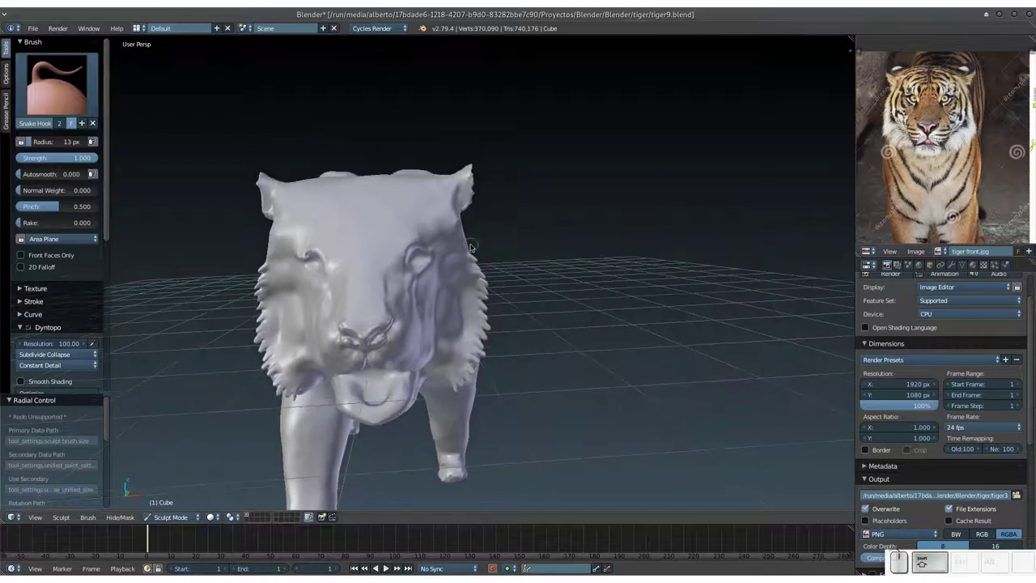
Pull a line of fur tufts up the tiger's ear with short Snake Hook strokes.
{"action": "left_click_drag", "start_coordinate": [470, 248], "coordinate": [459, 226]}
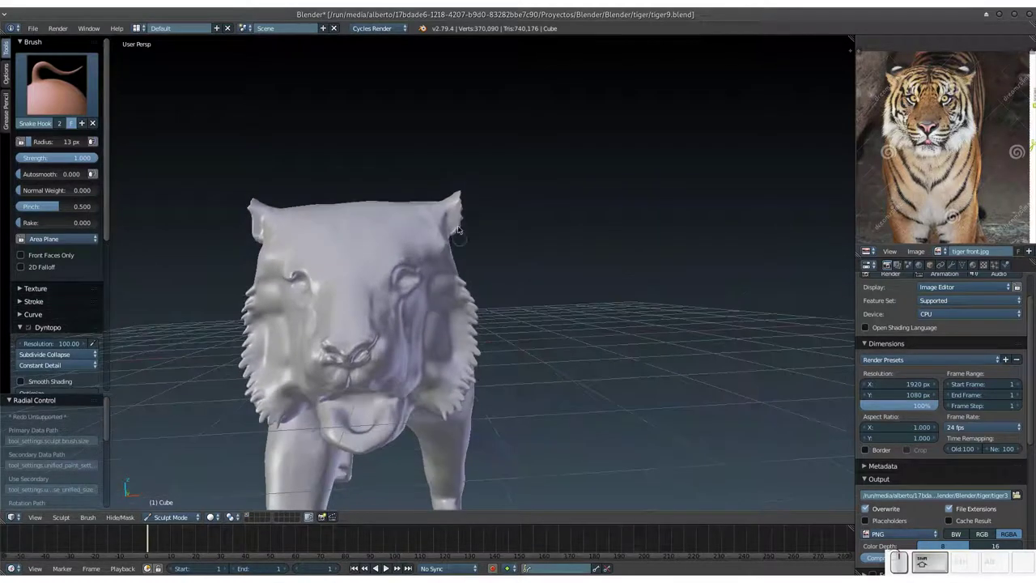
{"action": "left_click", "coordinate": [452, 230]}
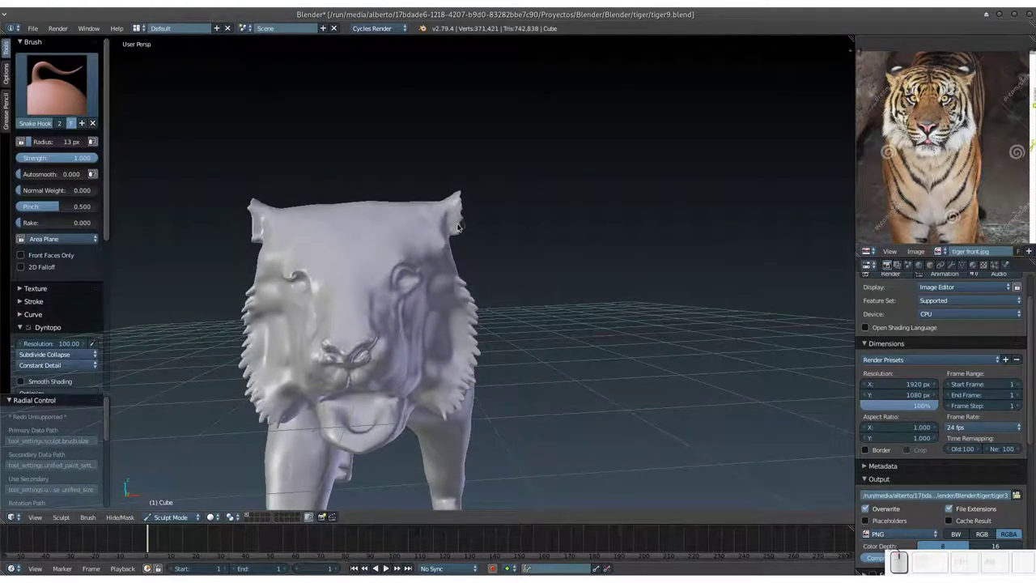
{"action": "key", "text": "KP_Add"}
{"action": "left_click", "coordinate": [481, 195]}
{"action": "left_click", "coordinate": [480, 187]}
{"action": "left_click", "coordinate": [483, 180]}
{"action": "double_click", "coordinate": [486, 171]}
{"action": "left_click", "coordinate": [488, 157]}
{"action": "double_click", "coordinate": [489, 151]}
{"action": "left_click", "coordinate": [484, 143]}
{"action": "middle_click", "coordinate": [480, 138]}
{"action": "double_click", "coordinate": [483, 139]}
{"action": "middle_click", "coordinate": [483, 137]}
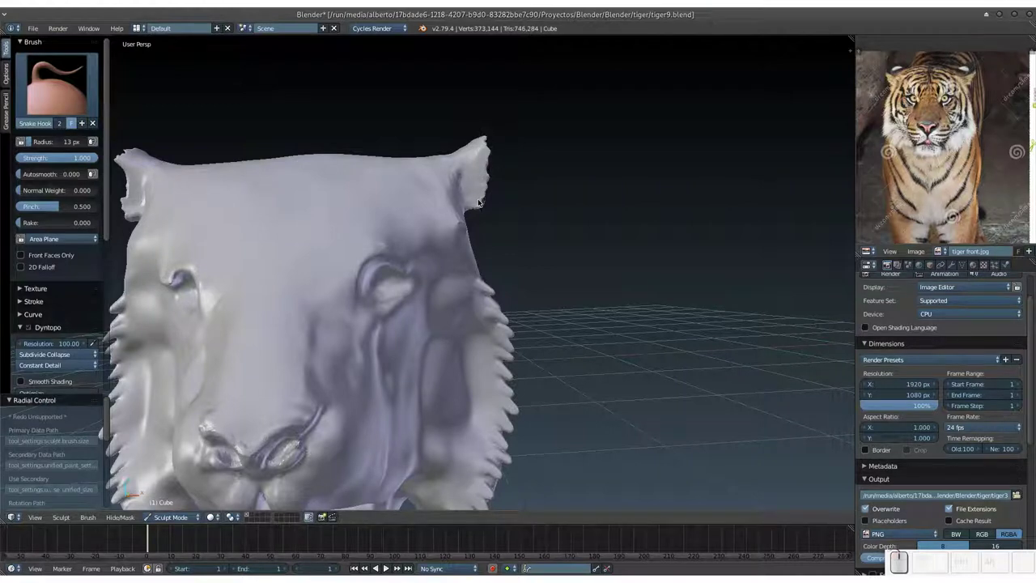
From the side of the head, shape the ear into a pointed tufted tip.
{"action": "left_click_drag", "start_coordinate": [481, 198], "coordinate": [409, 255]}
{"action": "scroll", "scroll_direction": "up", "scroll_amount": 3}
{"action": "left_click", "coordinate": [372, 274]}
{"action": "left_click", "coordinate": [377, 267]}
{"action": "left_click", "coordinate": [378, 266]}
{"action": "double_click", "coordinate": [381, 260]}
{"action": "left_click", "coordinate": [381, 260]}
{"action": "left_click", "coordinate": [372, 264]}
{"action": "double_click", "coordinate": [372, 265]}
{"action": "left_click", "coordinate": [367, 253]}
{"action": "left_click", "coordinate": [367, 246]}
{"action": "left_click", "coordinate": [370, 239]}
{"action": "left_click", "coordinate": [370, 249]}
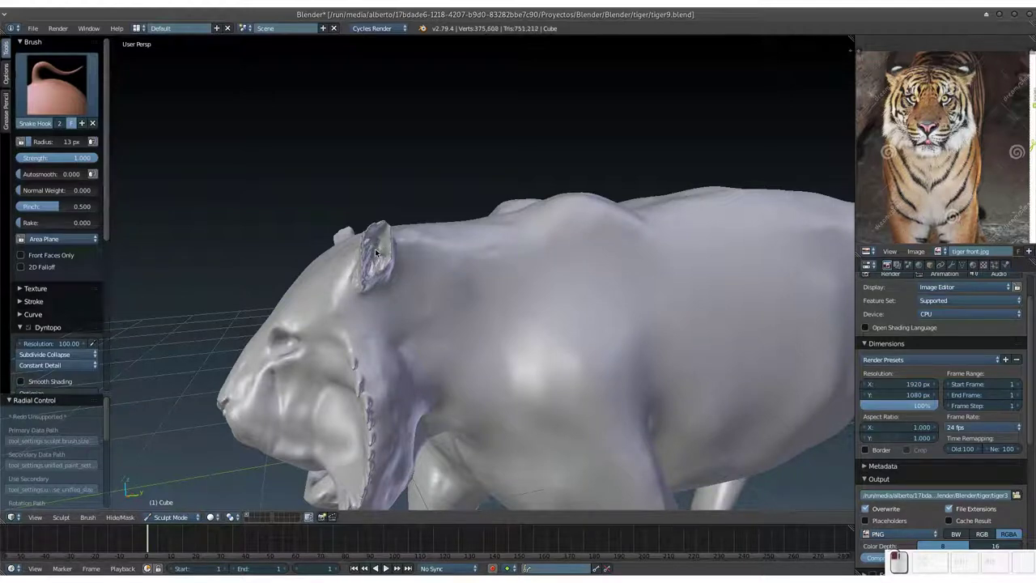
Pull spiky fur tufts along the upper edge of the tiger's neck ruff.
{"action": "left_click", "coordinate": [378, 239]}
{"action": "left_click", "coordinate": [383, 247]}
{"action": "left_click", "coordinate": [388, 242]}
{"action": "left_click_drag", "start_coordinate": [384, 242], "coordinate": [487, 234]}
{"action": "middle_click", "coordinate": [483, 231]}
{"action": "middle_click", "coordinate": [454, 261]}
{"action": "left_click", "coordinate": [453, 257]}
{"action": "left_click", "coordinate": [436, 251]}
{"action": "middle_click", "coordinate": [430, 292]}
{"action": "left_click", "coordinate": [378, 342]}
{"action": "left_click", "coordinate": [377, 339]}
{"action": "left_click", "coordinate": [376, 338]}
{"action": "left_click_drag", "start_coordinate": [372, 339], "coordinate": [382, 342]}
Continue the tufts down the cheek ruff toward the chest.
{"action": "left_click_drag", "start_coordinate": [383, 344], "coordinate": [425, 357]}
{"action": "left_click", "coordinate": [382, 356]}
{"action": "left_click", "coordinate": [373, 338]}
{"action": "left_click", "coordinate": [391, 357]}
{"action": "left_click_drag", "start_coordinate": [393, 328], "coordinate": [459, 281]}
{"action": "left_click", "coordinate": [459, 280]}
{"action": "middle_click", "coordinate": [439, 280]}
{"action": "left_click", "coordinate": [433, 283]}
{"action": "left_click", "coordinate": [430, 295]}
{"action": "left_click", "coordinate": [433, 297]}
{"action": "left_click", "coordinate": [448, 284]}
{"action": "double_click", "coordinate": [455, 282]}
{"action": "left_click", "coordinate": [447, 294]}
Look up beneath the head and fringe the underside of the jaw with fur tufts.
{"action": "left_click_drag", "start_coordinate": [444, 300], "coordinate": [465, 284]}
{"action": "left_click_drag", "start_coordinate": [461, 281], "coordinate": [450, 269]}
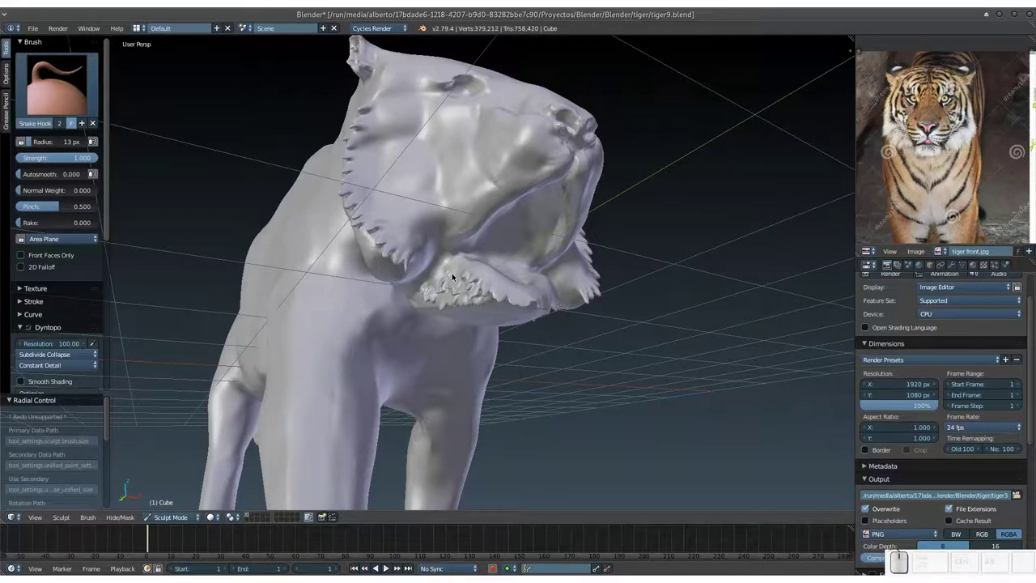
{"action": "middle_click", "coordinate": [455, 278]}
{"action": "middle_click", "coordinate": [437, 282]}
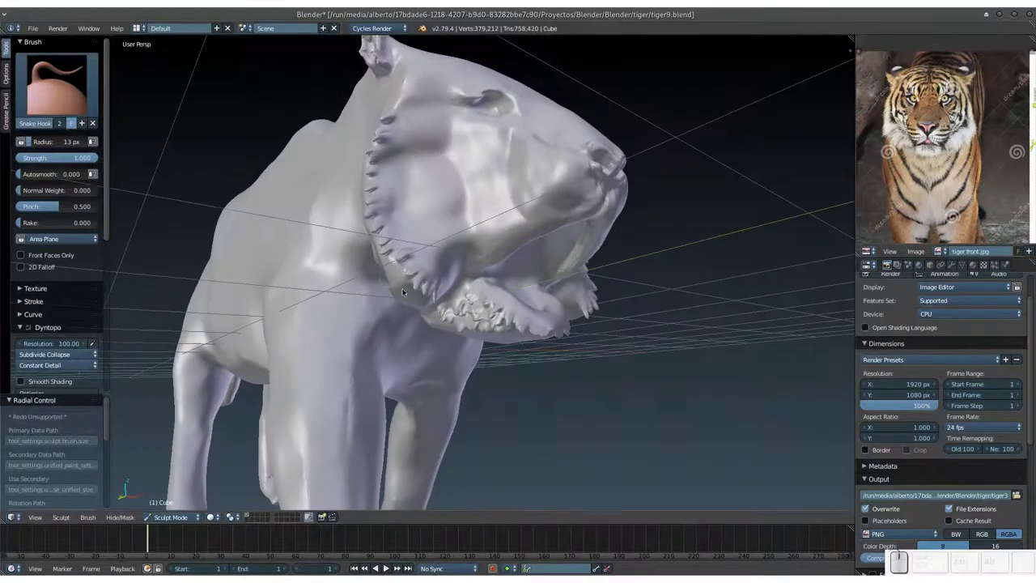
{"action": "left_click_drag", "start_coordinate": [388, 290], "coordinate": [391, 287]}
{"action": "left_click", "coordinate": [392, 289]}
{"action": "left_click", "coordinate": [383, 309]}
{"action": "left_click", "coordinate": [392, 300]}
{"action": "left_click", "coordinate": [419, 310]}
{"action": "middle_click", "coordinate": [411, 304]}
Undo the last four jaw strokes and redo a single tuft from the side of the chest.
{"action": "key", "text": "ctrl+z"}
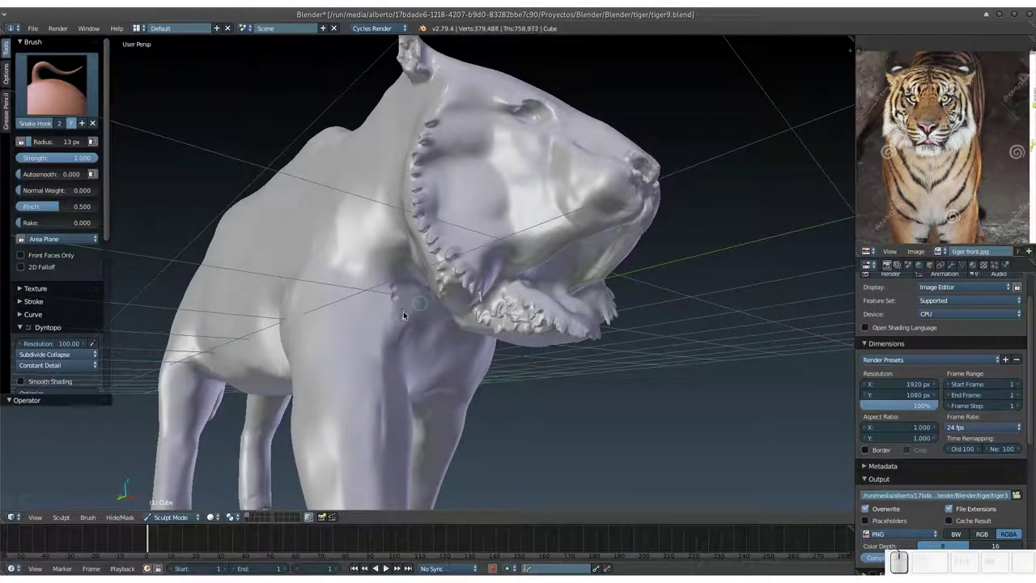
{"action": "key", "text": "ctrl+z"}
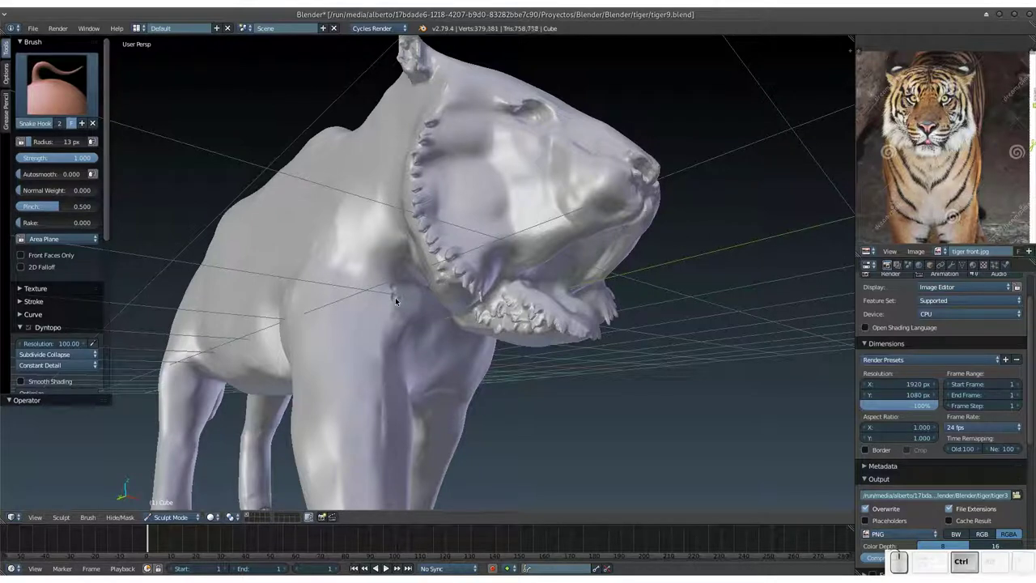
{"action": "key", "text": "ctrl+z"}
{"action": "key", "text": "ctrl+z"}
{"action": "left_click_drag", "start_coordinate": [400, 289], "coordinate": [493, 291]}
{"action": "left_click", "coordinate": [491, 292]}
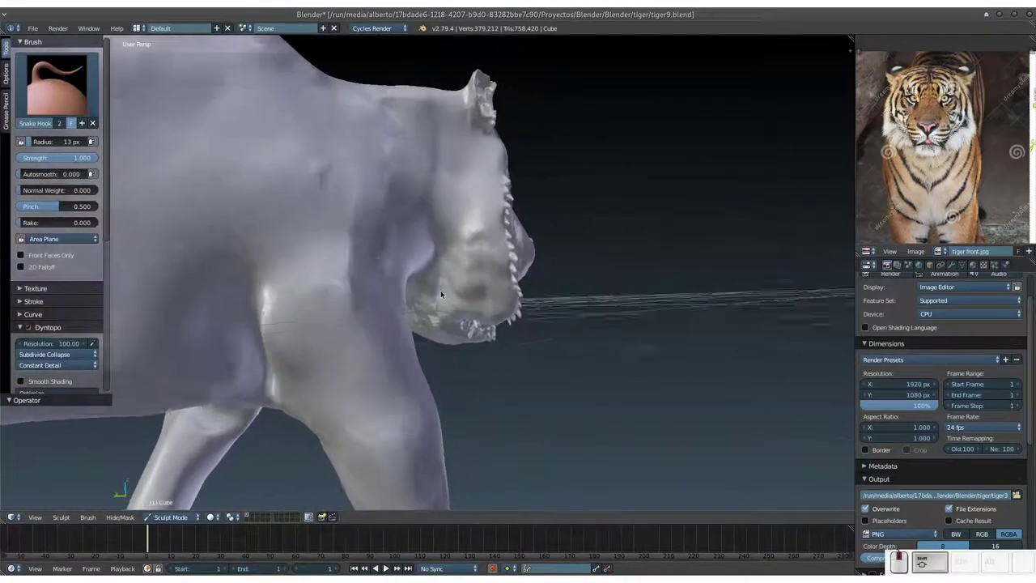
Relaunch Blender and reopen tiger9.blend while SimpleScreenRecorder keeps capturing.
{"action": "left_click", "coordinate": [501, 316]}
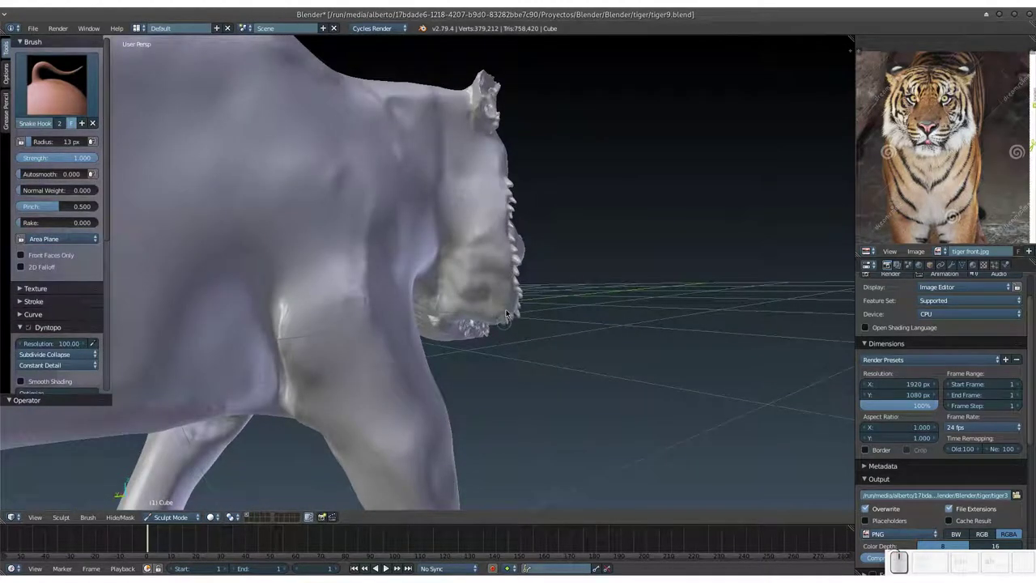
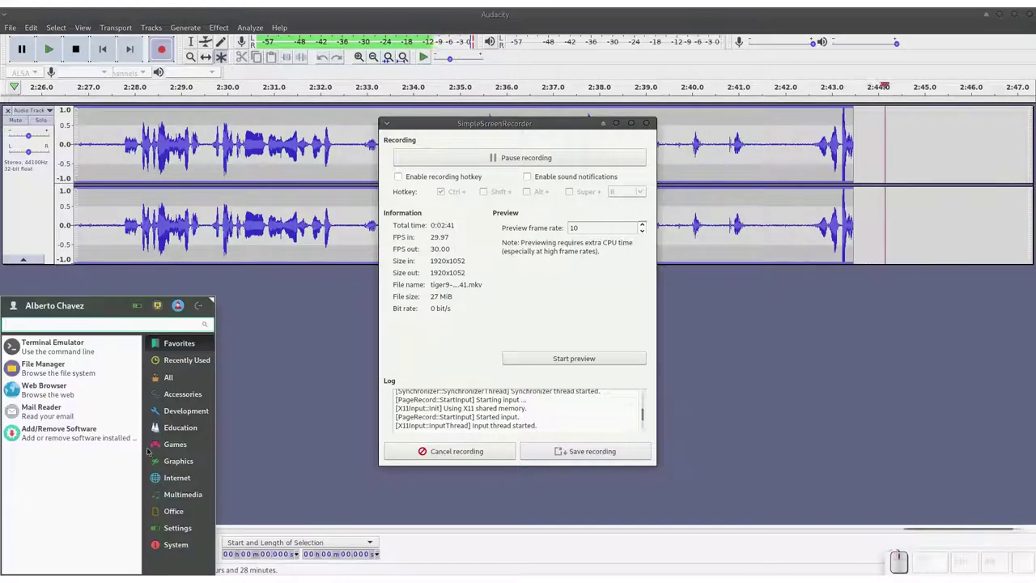
{"action": "left_click", "coordinate": [170, 462]}
{"action": "left_click", "coordinate": [90, 352]}
{"action": "left_click", "coordinate": [546, 351]}
{"action": "left_click", "coordinate": [441, 271]}
{"action": "left_click_drag", "start_coordinate": [442, 277], "coordinate": [469, 254]}
{"action": "key", "text": "KP_Add"}
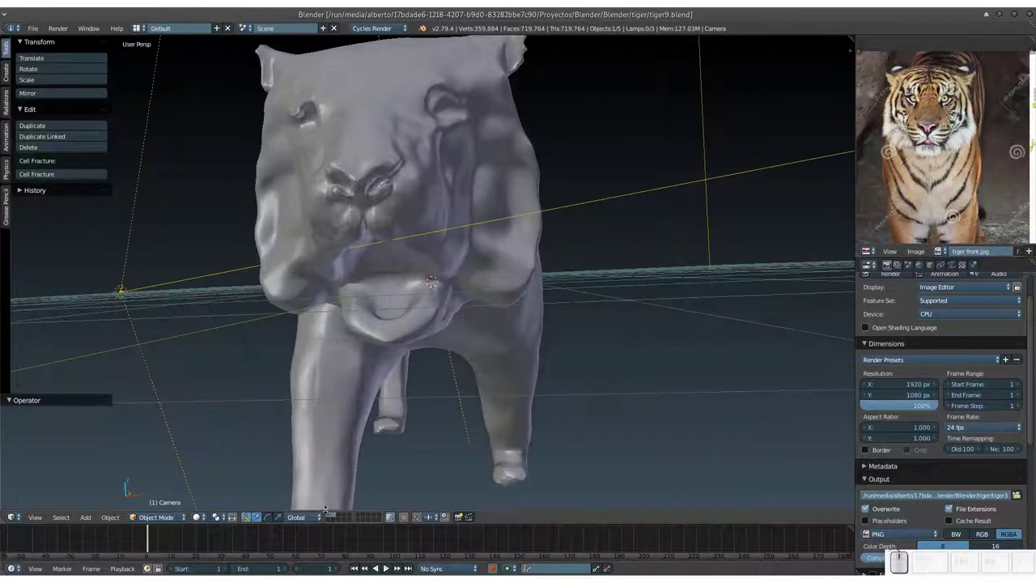
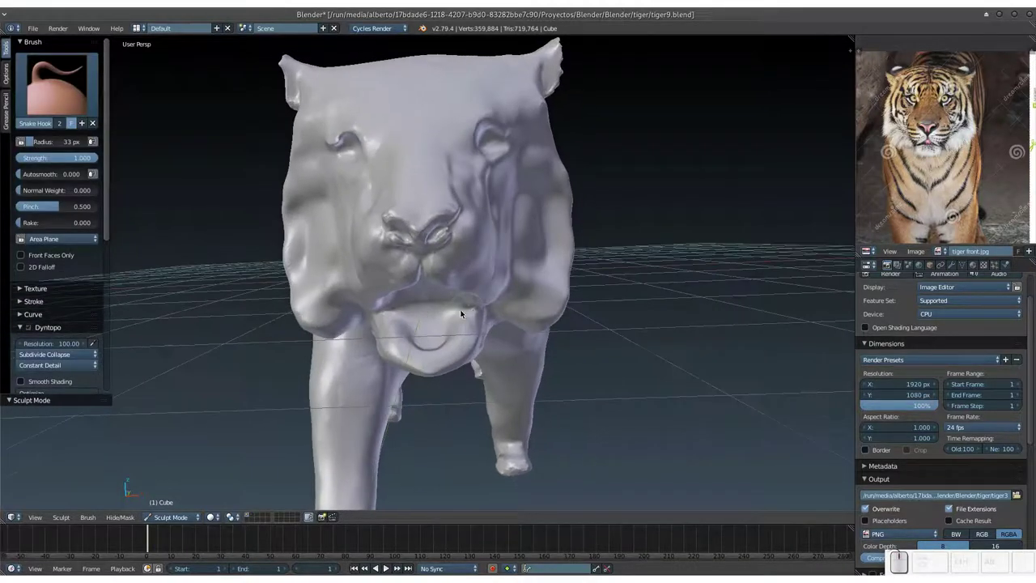
Shrink the Snake Hook brush radius again and line the view up on the tiger's head.
{"action": "key", "text": "f"}
{"action": "left_click", "coordinate": [493, 312]}
{"action": "middle_click", "coordinate": [492, 306]}
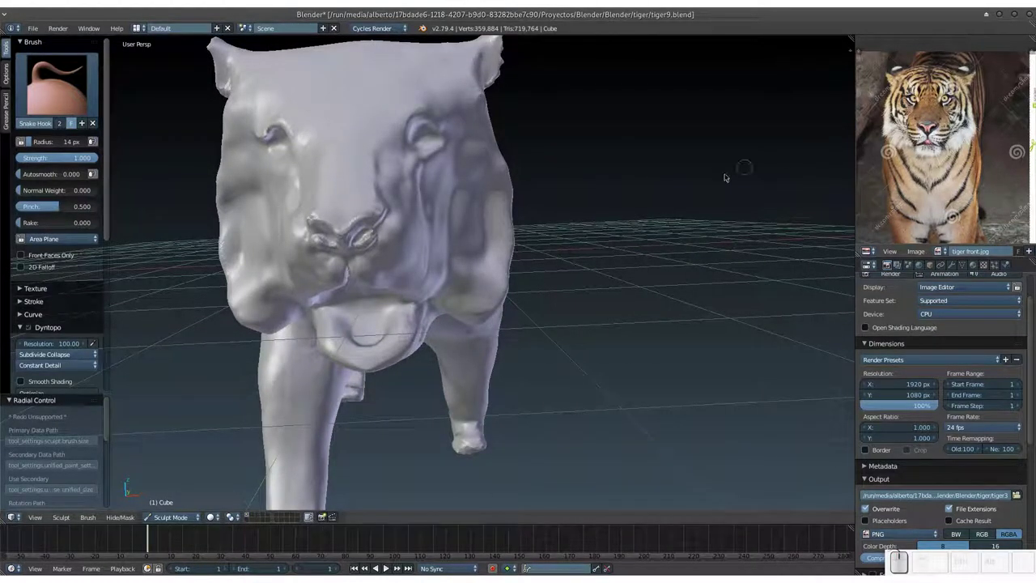
{"action": "middle_click", "coordinate": [471, 275]}
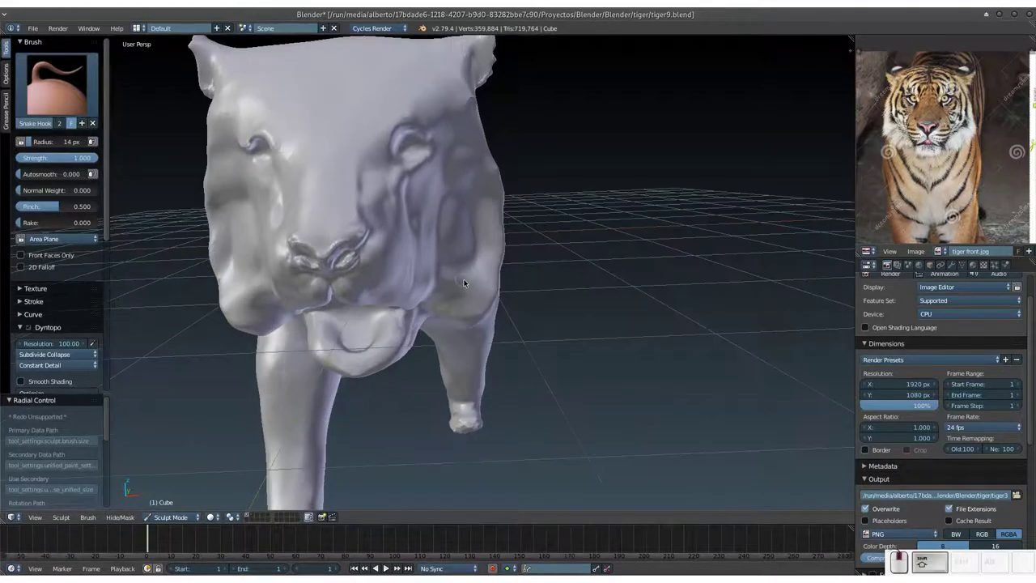
{"action": "middle_click", "coordinate": [468, 296]}
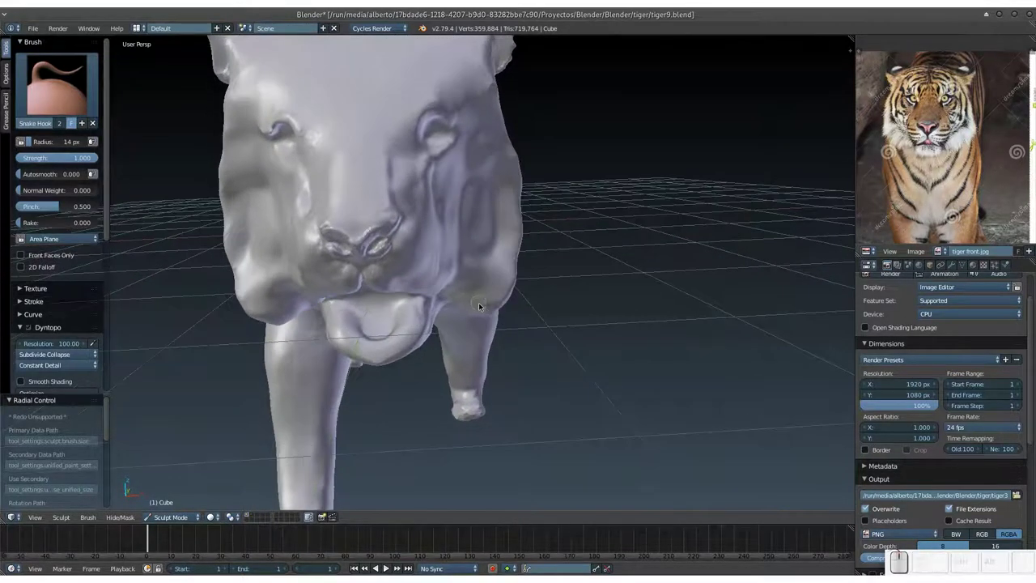
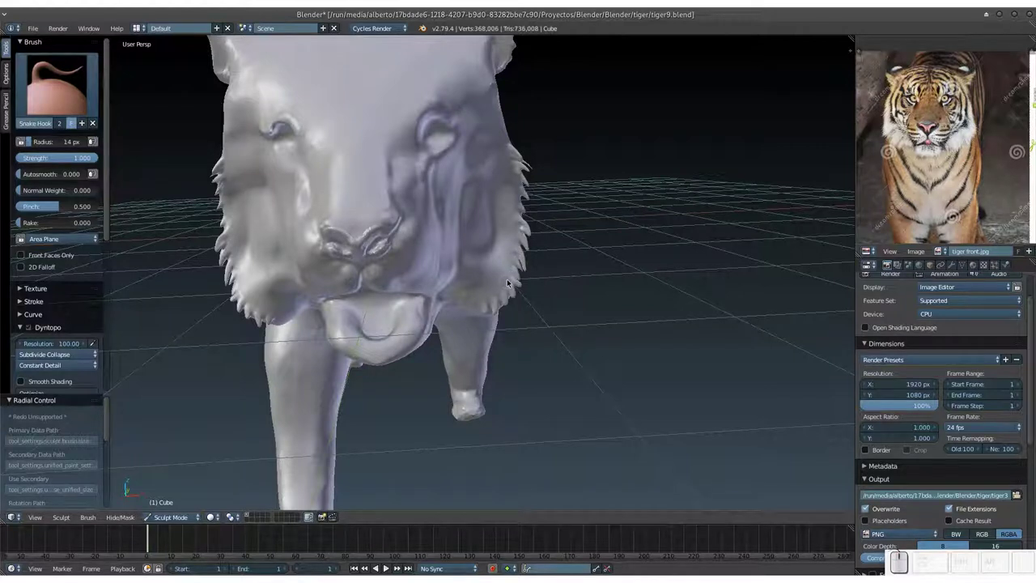
{"action": "key", "text": "f"}
Re-pull the fur tufts along the tiger's face and neck ruff.
{"action": "left_click", "coordinate": [504, 283]}
{"action": "left_click", "coordinate": [506, 296]}
{"action": "left_click", "coordinate": [500, 308]}
{"action": "double_click", "coordinate": [490, 306]}
{"action": "left_click", "coordinate": [473, 310]}
{"action": "left_click_drag", "start_coordinate": [470, 304], "coordinate": [495, 296]}
{"action": "left_click", "coordinate": [498, 297]}
{"action": "middle_click", "coordinate": [496, 275]}
{"action": "left_click_drag", "start_coordinate": [491, 271], "coordinate": [456, 304]}
{"action": "middle_click", "coordinate": [456, 314]}
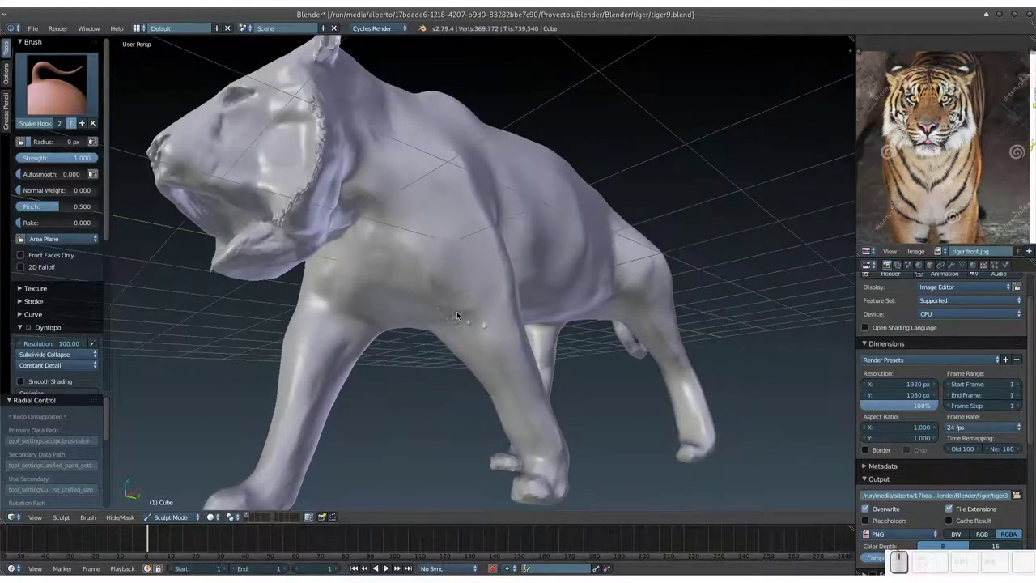
Save the sculpt as tiger10.blend, bumping the file number with Save As.
{"action": "key", "text": "ctrl+shift+s"}
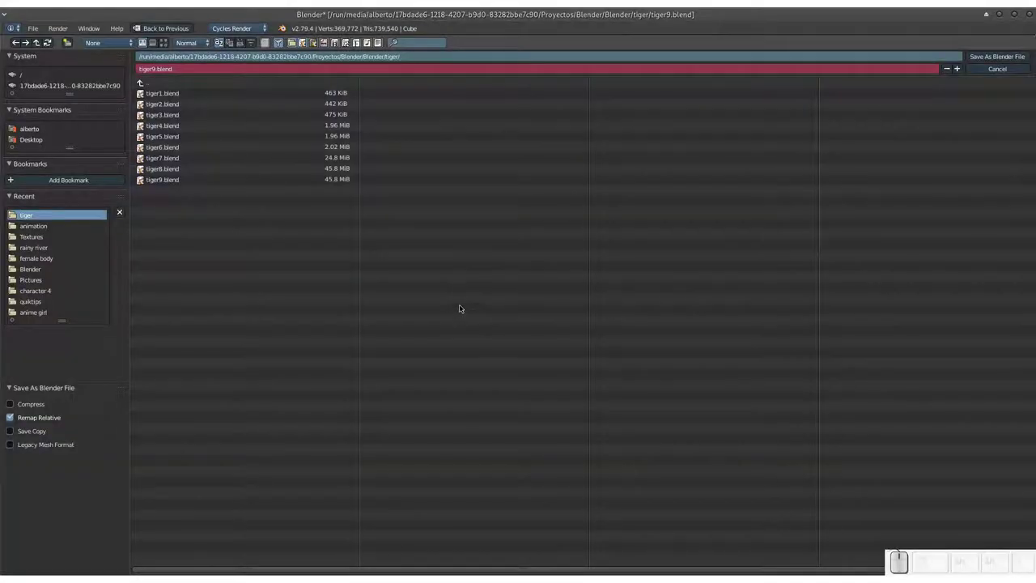
{"action": "key", "text": "KP_Add"}
{"action": "key", "text": "KP_Enter"}
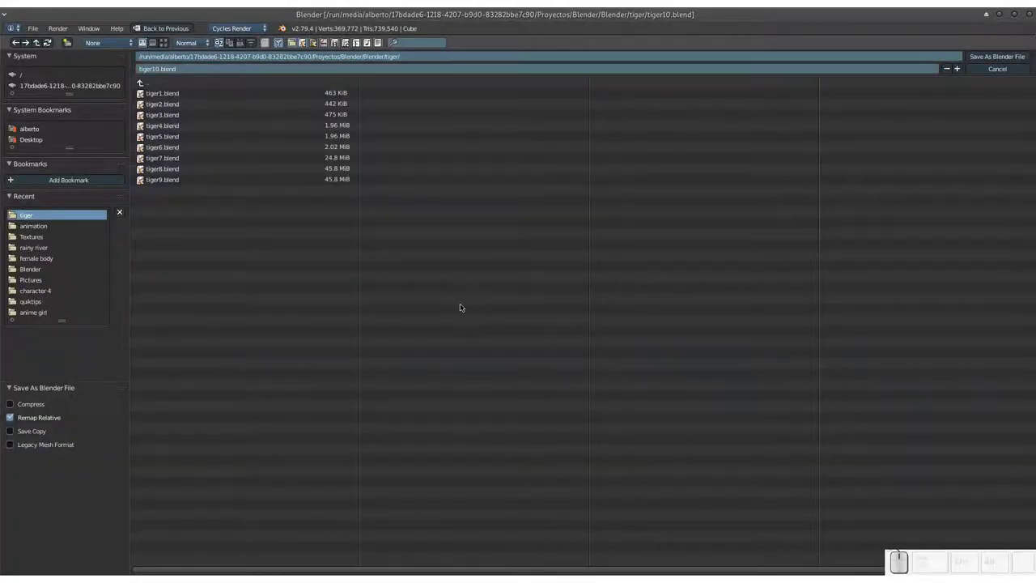
{"action": "key", "text": "s"}
{"action": "left_click_drag", "start_coordinate": [435, 305], "coordinate": [424, 309]}
Smooth over the muzzle briefly with the smoothing brush.
{"action": "left_click", "coordinate": [432, 308]}
{"action": "left_click", "coordinate": [475, 313]}
{"action": "left_click", "coordinate": [480, 326]}
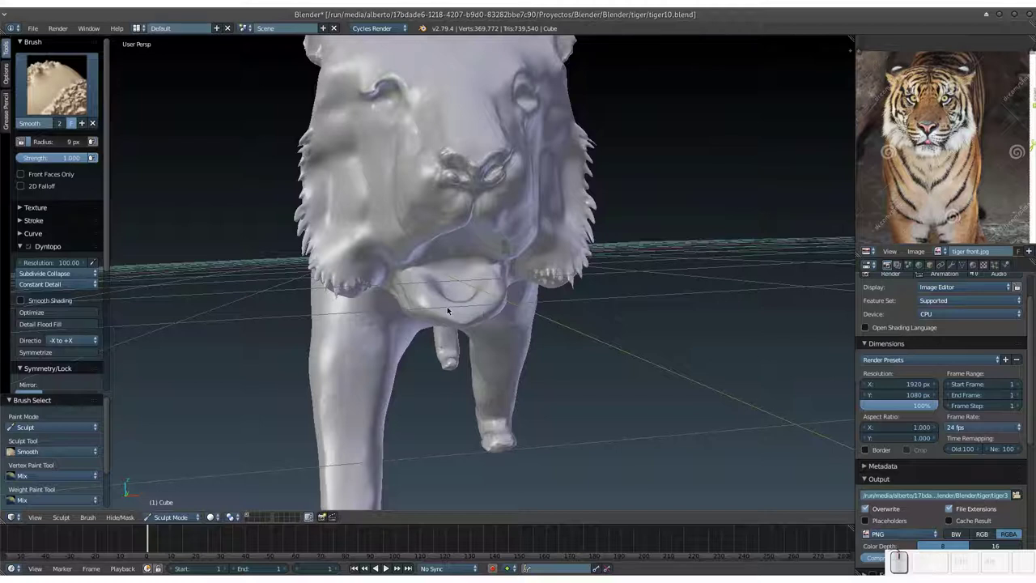
Switch to the Snake Hook brush and pull small fur tufts out along the lower jaw.
{"action": "left_click", "coordinate": [83, 100]}
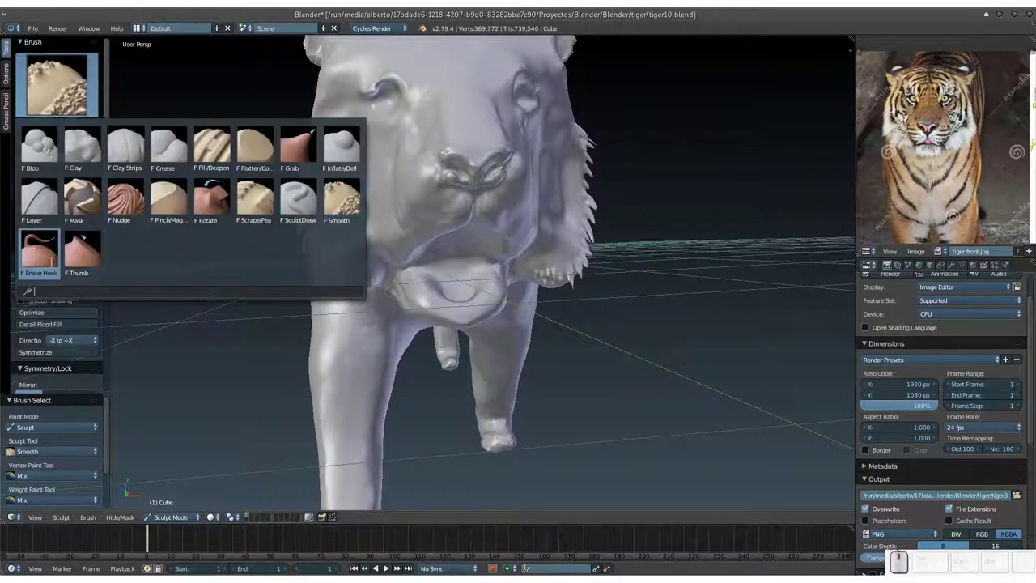
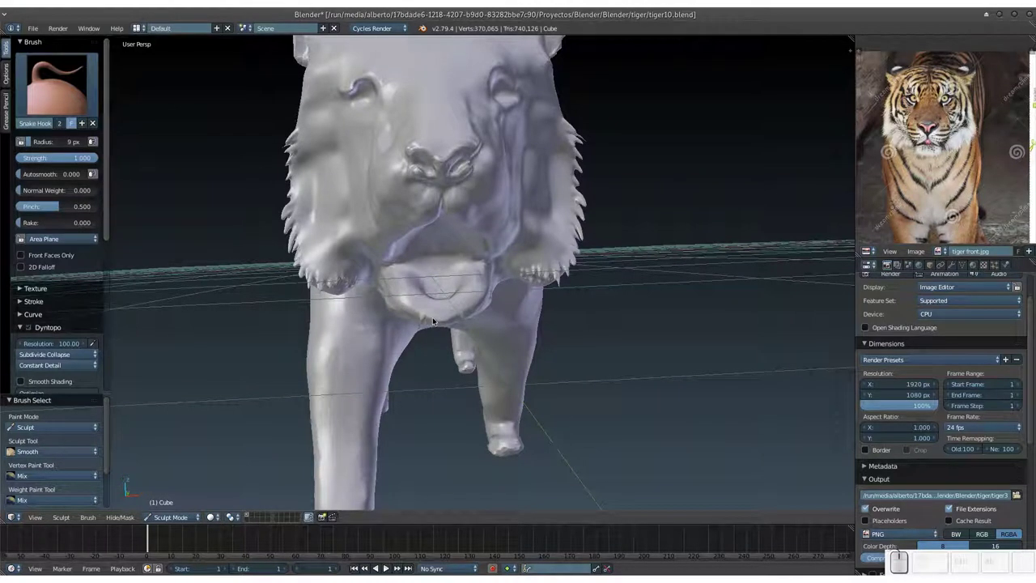
{"action": "left_click", "coordinate": [435, 314]}
{"action": "left_click", "coordinate": [419, 314]}
{"action": "left_click", "coordinate": [413, 313]}
{"action": "double_click", "coordinate": [407, 308]}
{"action": "left_click", "coordinate": [400, 303]}
{"action": "left_click", "coordinate": [392, 300]}
{"action": "left_click_drag", "start_coordinate": [392, 296], "coordinate": [417, 295]}
{"action": "left_click", "coordinate": [443, 319]}
{"action": "left_click", "coordinate": [435, 315]}
{"action": "left_click", "coordinate": [446, 319]}
{"action": "middle_click", "coordinate": [437, 307]}
{"action": "left_click", "coordinate": [446, 288]}
Pull a row of fur tufts up along the edge of the cheek.
{"action": "left_click_drag", "start_coordinate": [546, 286], "coordinate": [547, 277]}
{"action": "left_click", "coordinate": [531, 274]}
{"action": "left_click_drag", "start_coordinate": [535, 271], "coordinate": [501, 243]}
{"action": "left_click", "coordinate": [500, 259]}
{"action": "left_click", "coordinate": [507, 254]}
{"action": "left_click", "coordinate": [506, 250]}
{"action": "left_click", "coordinate": [507, 247]}
{"action": "left_click", "coordinate": [504, 241]}
{"action": "double_click", "coordinate": [505, 237]}
{"action": "double_click", "coordinate": [501, 225]}
{"action": "left_click", "coordinate": [501, 198]}
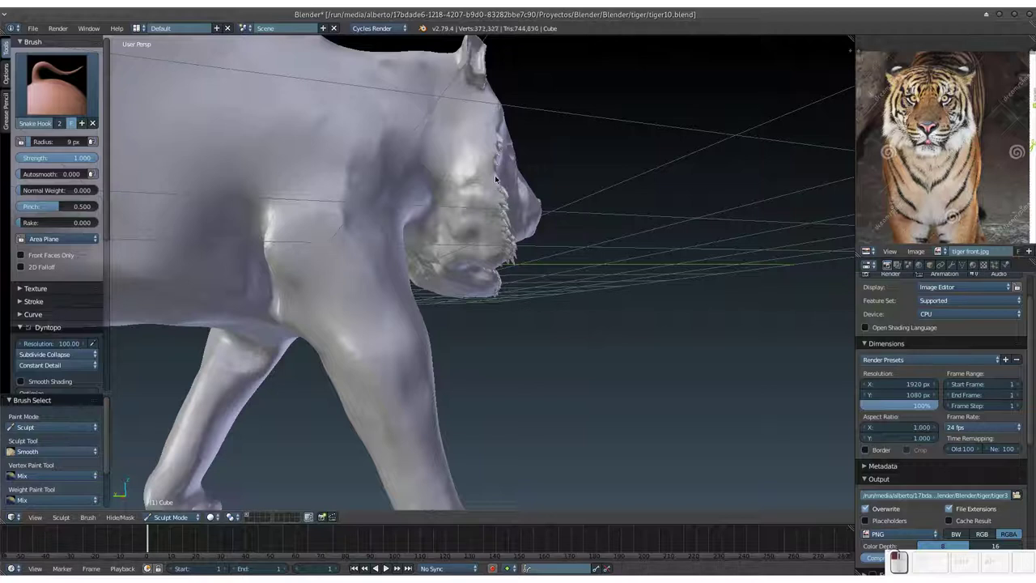
Finish the top cheek tufts and turn the view to face the head front-on.
{"action": "left_click", "coordinate": [488, 163]}
{"action": "left_click", "coordinate": [490, 140]}
{"action": "left_click_drag", "start_coordinate": [493, 132], "coordinate": [493, 111]}
{"action": "left_click_drag", "start_coordinate": [484, 146], "coordinate": [409, 198]}
{"action": "middle_click", "coordinate": [386, 189]}
{"action": "middle_click", "coordinate": [398, 189]}
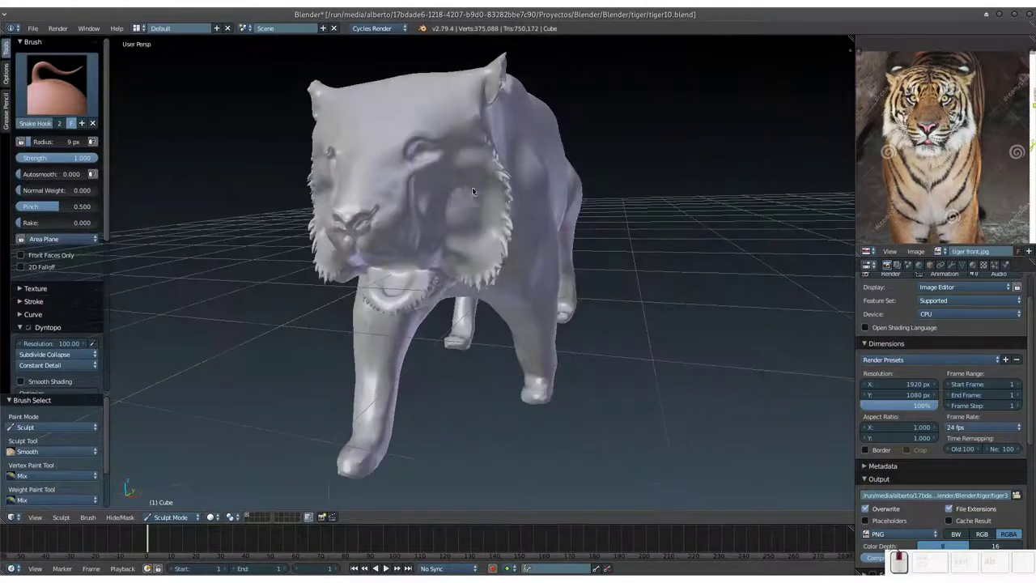
Add tufts to the front of the ruff, then swing to the side of the head and zoom in.
{"action": "left_click", "coordinate": [465, 218]}
{"action": "left_click", "coordinate": [465, 222]}
{"action": "left_click", "coordinate": [468, 229]}
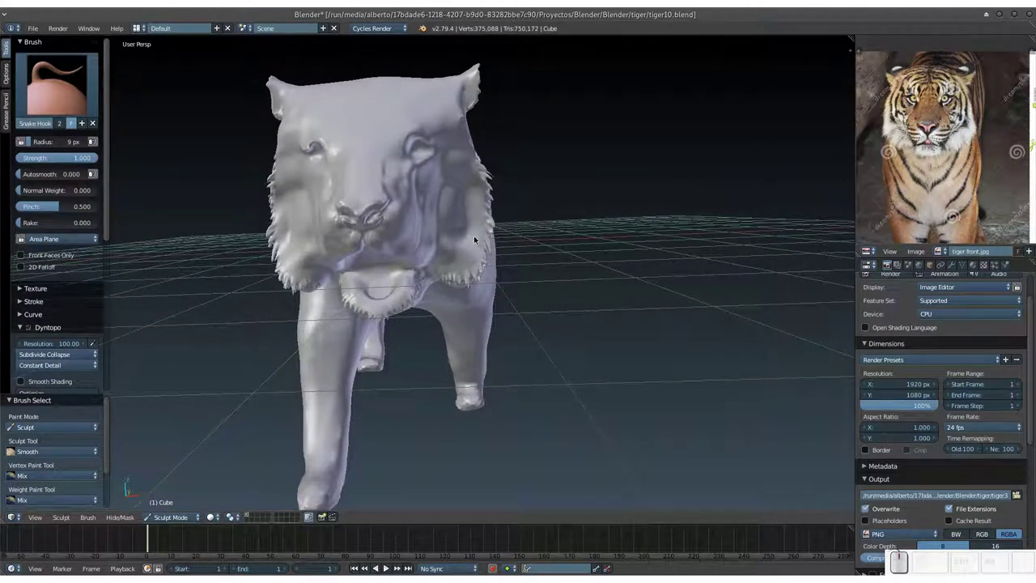
{"action": "middle_click", "coordinate": [442, 246]}
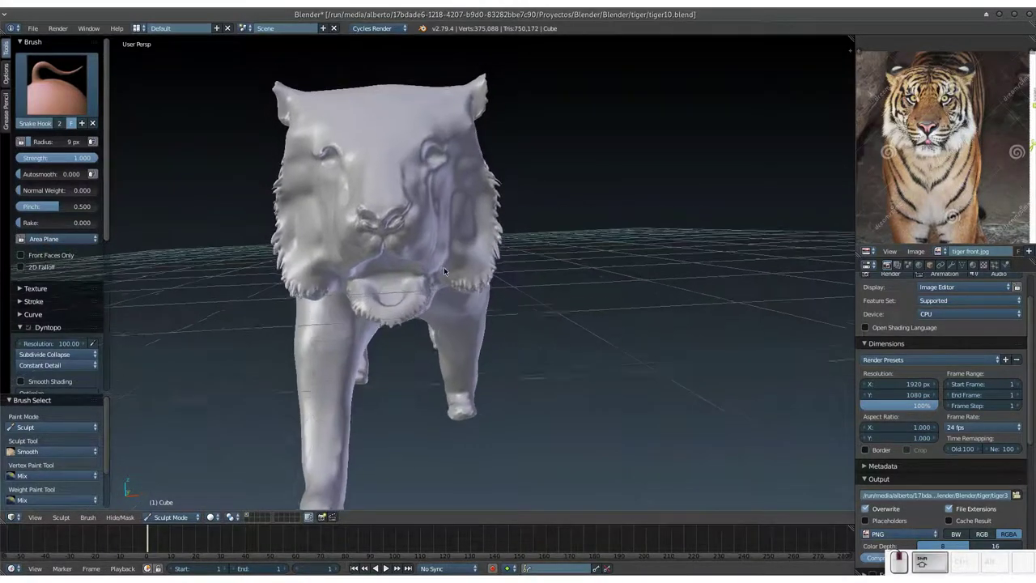
{"action": "middle_click", "coordinate": [446, 271]}
{"action": "middle_click", "coordinate": [456, 255]}
{"action": "left_click_drag", "start_coordinate": [453, 250], "coordinate": [425, 258]}
{"action": "key", "text": "KP_Add"}
Pull jagged fur tufts along the cheek ruff seen from the side.
{"action": "left_click", "coordinate": [391, 207]}
{"action": "left_click", "coordinate": [406, 203]}
{"action": "left_click", "coordinate": [397, 203]}
{"action": "double_click", "coordinate": [392, 203]}
{"action": "left_click", "coordinate": [383, 205]}
{"action": "double_click", "coordinate": [409, 206]}
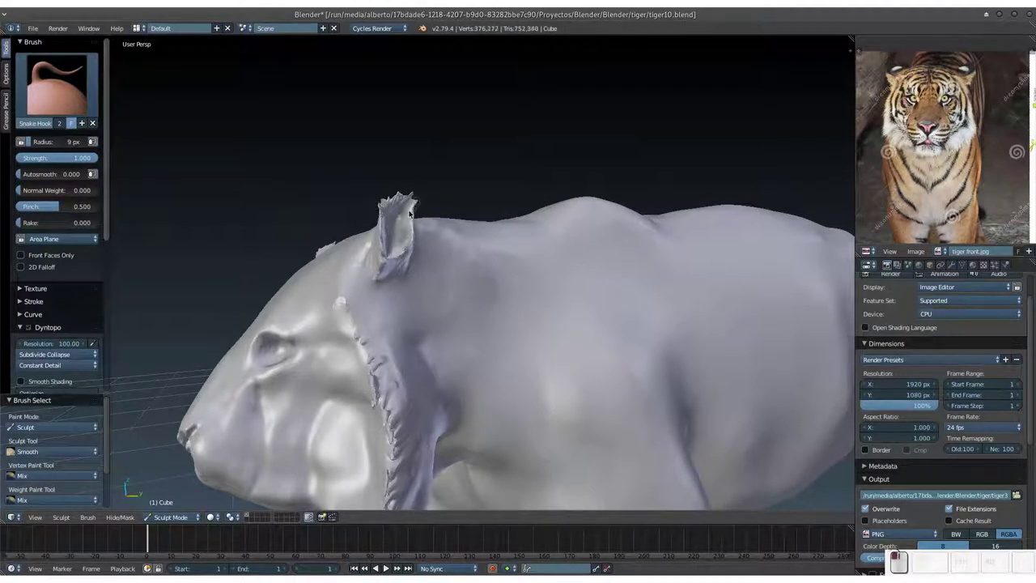
{"action": "left_click", "coordinate": [418, 216]}
{"action": "left_click", "coordinate": [413, 225]}
{"action": "left_click", "coordinate": [412, 232]}
{"action": "middle_click", "coordinate": [380, 235]}
{"action": "middle_click", "coordinate": [336, 247]}
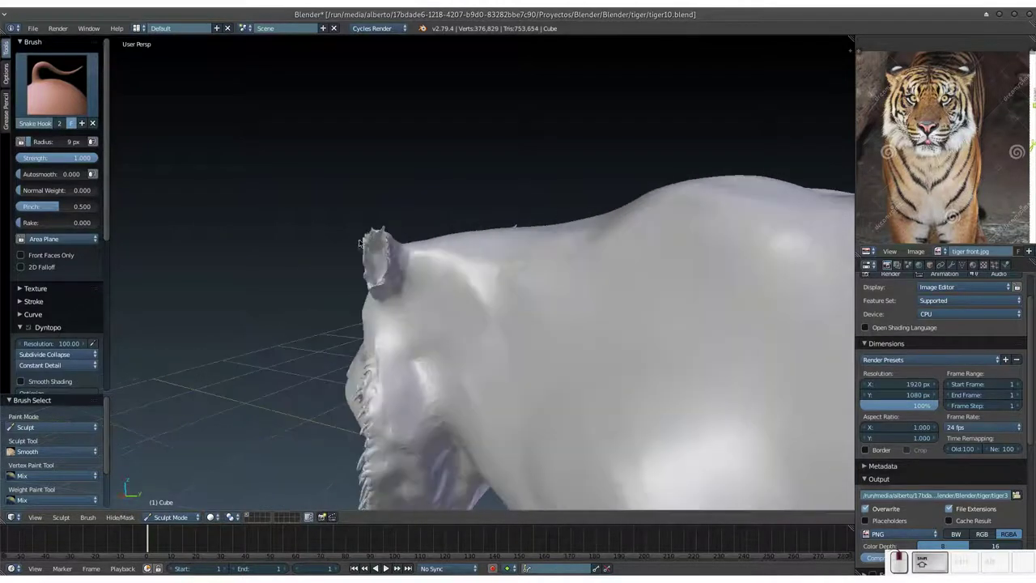
Pull spiky fur tufts out along the rims of the ears.
{"action": "left_click", "coordinate": [364, 250]}
{"action": "left_click", "coordinate": [365, 239]}
{"action": "left_click", "coordinate": [357, 251]}
{"action": "left_click", "coordinate": [362, 258]}
{"action": "left_click_drag", "start_coordinate": [366, 271], "coordinate": [458, 259]}
{"action": "left_click", "coordinate": [444, 231]}
{"action": "left_click", "coordinate": [455, 251]}
{"action": "left_click", "coordinate": [467, 251]}
{"action": "left_click", "coordinate": [465, 237]}
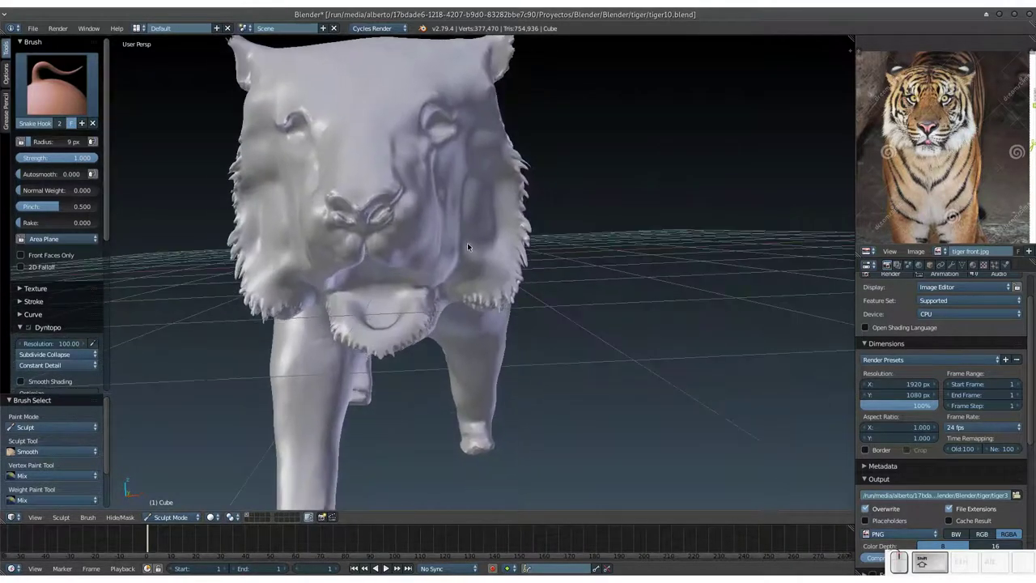
Thicken the fur tufts along the upper part of the cheek ruff.
{"action": "left_click", "coordinate": [512, 247]}
{"action": "double_click", "coordinate": [505, 237]}
{"action": "left_click_drag", "start_coordinate": [508, 228], "coordinate": [511, 230]}
{"action": "left_click_drag", "start_coordinate": [503, 210], "coordinate": [514, 190]}
{"action": "left_click_drag", "start_coordinate": [514, 184], "coordinate": [516, 175]}
{"action": "left_click", "coordinate": [513, 191]}
{"action": "left_click_drag", "start_coordinate": [520, 207], "coordinate": [486, 259]}
{"action": "left_click_drag", "start_coordinate": [493, 246], "coordinate": [494, 237]}
{"action": "left_click_drag", "start_coordinate": [451, 265], "coordinate": [501, 260]}
{"action": "scroll", "scroll_direction": "up", "scroll_amount": 3}
{"action": "middle_click", "coordinate": [497, 261]}
Pull more tufts through the middle and lower cheek ruff.
{"action": "left_click", "coordinate": [495, 258]}
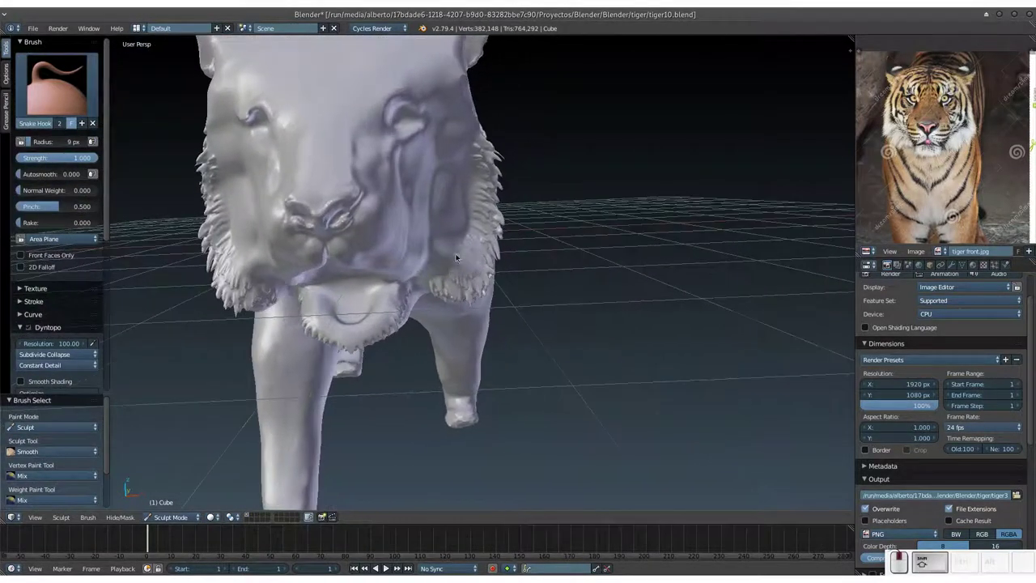
{"action": "left_click", "coordinate": [473, 255]}
{"action": "left_click", "coordinate": [462, 245]}
{"action": "left_click", "coordinate": [454, 252]}
{"action": "left_click", "coordinate": [456, 246]}
{"action": "left_click_drag", "start_coordinate": [484, 234], "coordinate": [466, 176]}
{"action": "left_click", "coordinate": [470, 176]}
{"action": "left_click", "coordinate": [467, 239]}
{"action": "left_click", "coordinate": [456, 260]}
{"action": "left_click", "coordinate": [446, 265]}
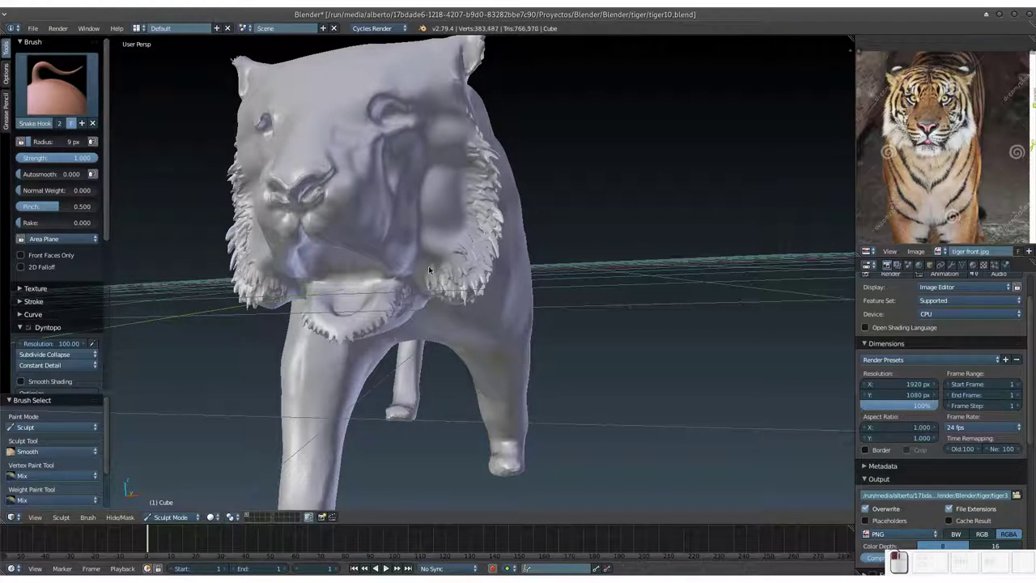
{"action": "left_click", "coordinate": [465, 281]}
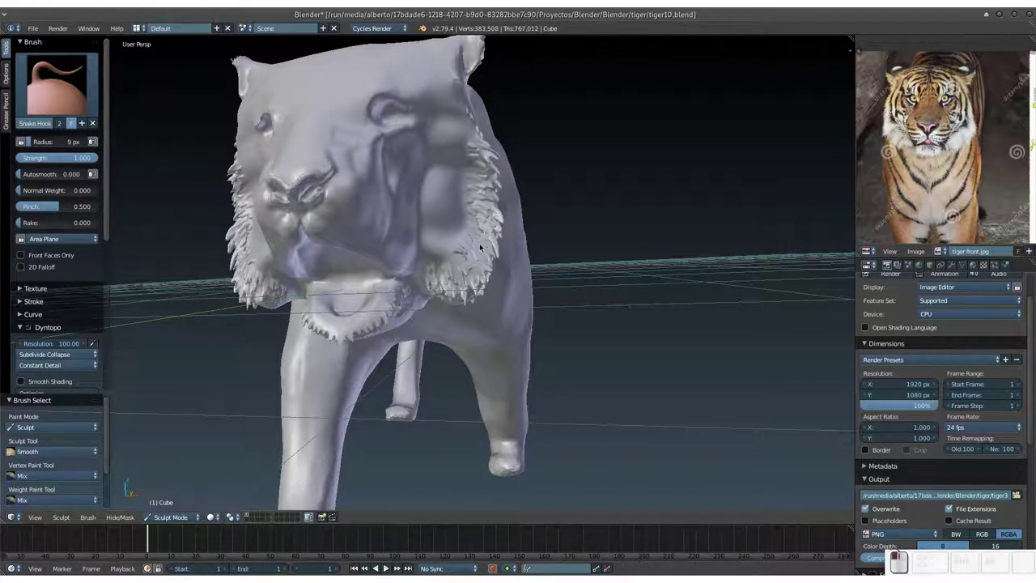
{"action": "left_click_drag", "start_coordinate": [474, 260], "coordinate": [515, 271]}
{"action": "middle_click", "coordinate": [512, 271]}
{"action": "middle_click", "coordinate": [501, 267]}
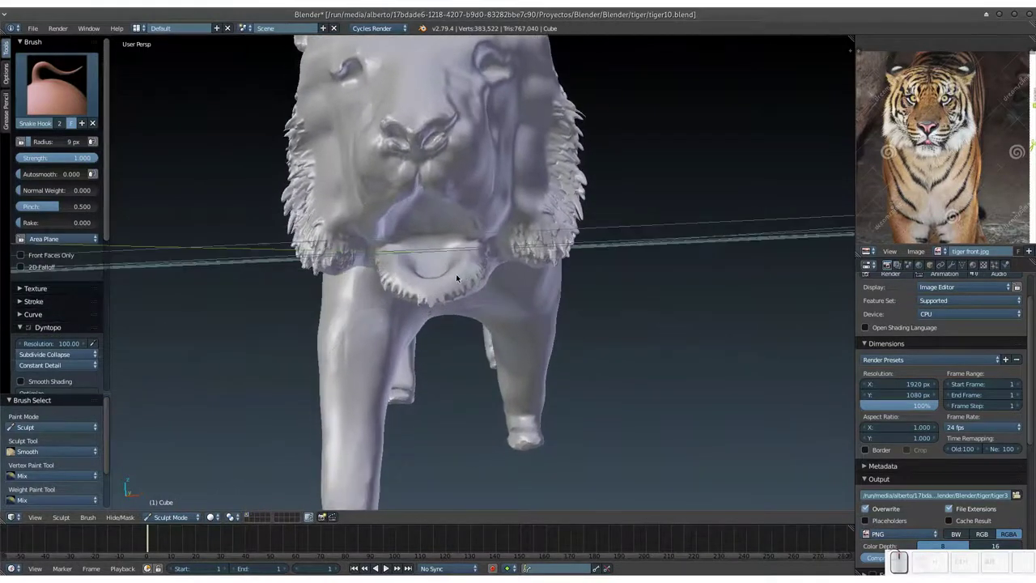
Add fur tufts under the chin.
{"action": "left_click", "coordinate": [397, 287]}
{"action": "left_click", "coordinate": [389, 283]}
{"action": "left_click", "coordinate": [394, 293]}
{"action": "left_click", "coordinate": [403, 317]}
{"action": "left_click", "coordinate": [407, 323]}
{"action": "left_click", "coordinate": [425, 315]}
{"action": "left_click", "coordinate": [425, 308]}
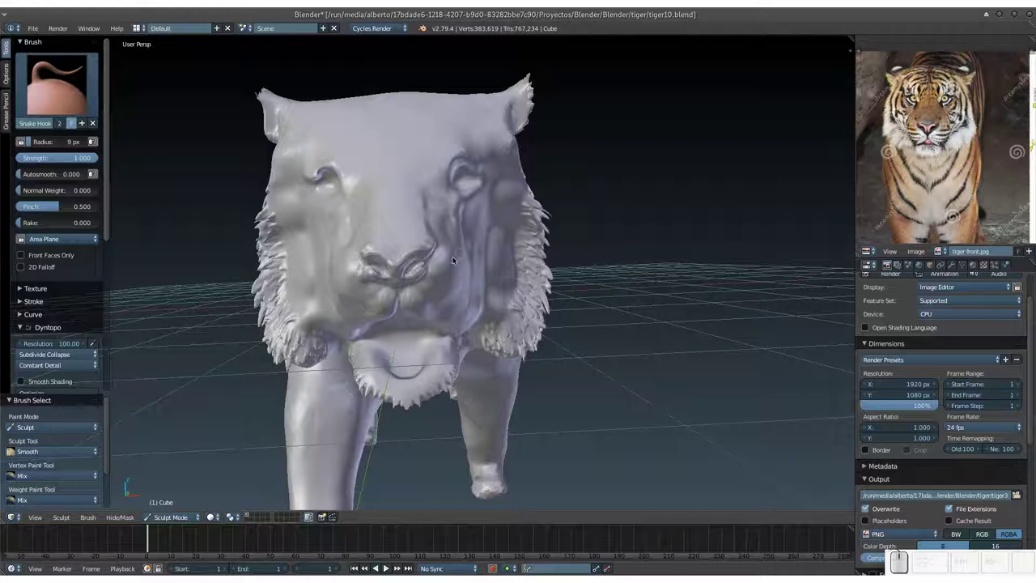
Try a whisker strand beside the nose, undo it, and save over tiger10.blend.
{"action": "left_click_drag", "start_coordinate": [447, 272], "coordinate": [504, 239]}
{"action": "key", "text": "ctrl+z"}
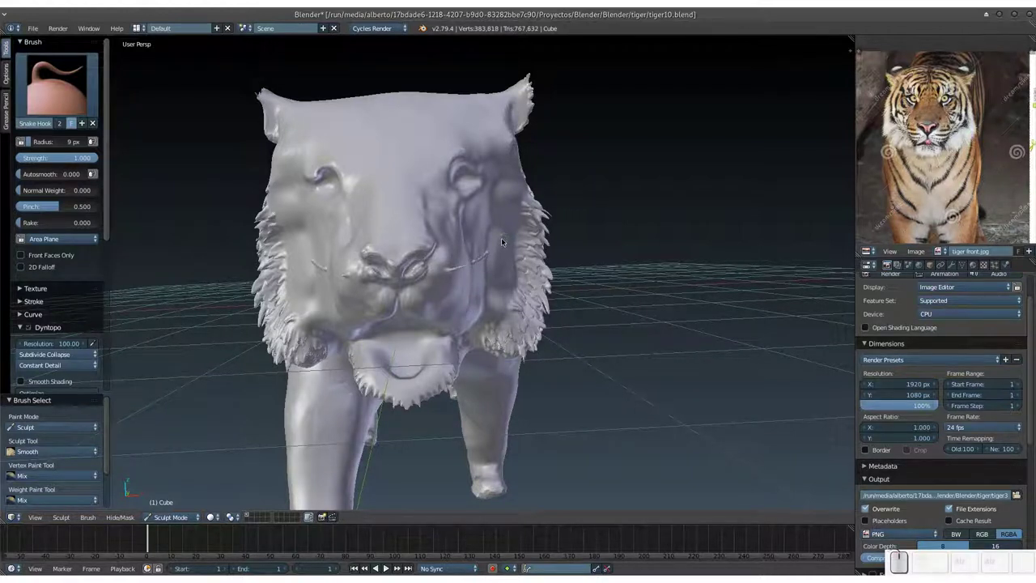
{"action": "key", "text": "ctrl+s"}
{"action": "left_click", "coordinate": [477, 256]}
{"action": "left_click_drag", "start_coordinate": [454, 283], "coordinate": [512, 244]}
{"action": "left_click_drag", "start_coordinate": [492, 252], "coordinate": [439, 269]}
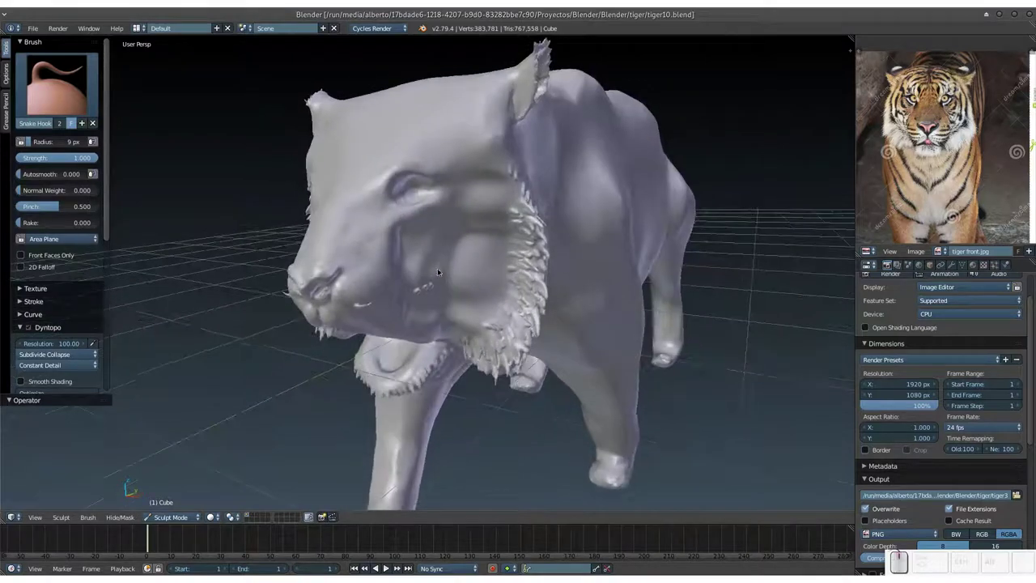
Switch to smoothing and run smoothing strokes over the side of the head.
{"action": "key", "text": "s"}
{"action": "left_click_drag", "start_coordinate": [417, 289], "coordinate": [414, 279]}
{"action": "key", "text": "s"}
{"action": "left_click_drag", "start_coordinate": [419, 285], "coordinate": [477, 255]}
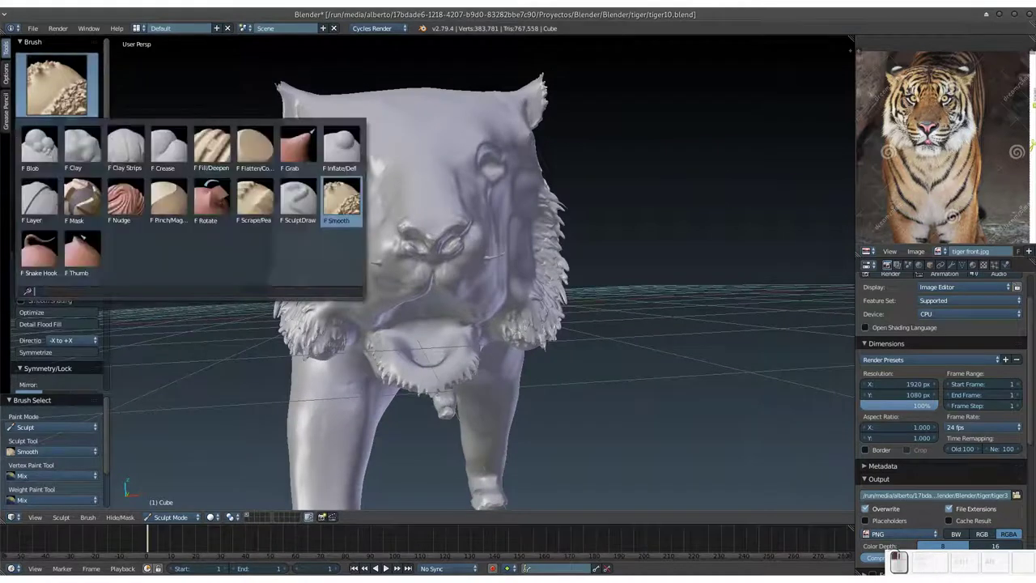
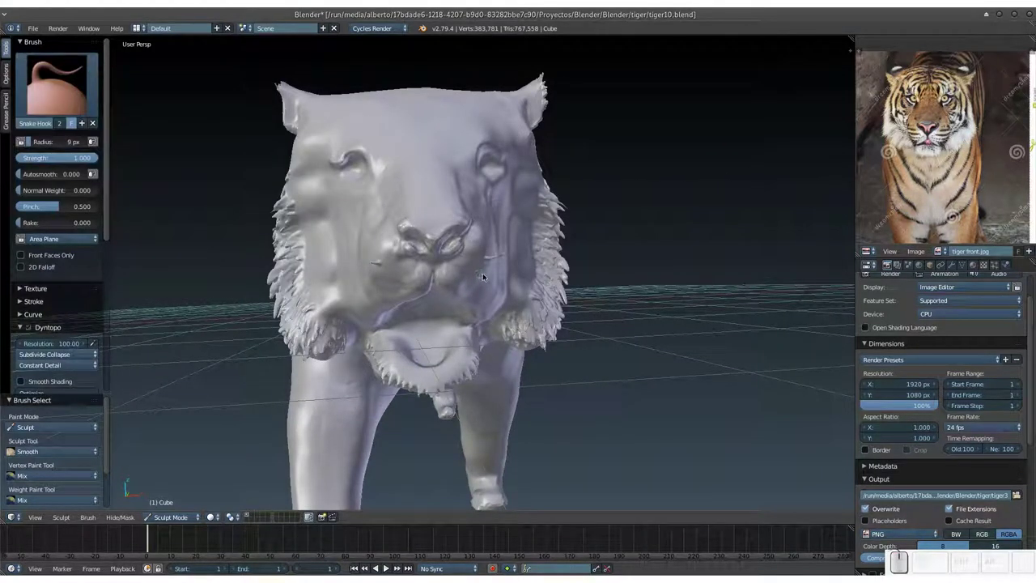
Reselect Snake Hook and test thin whisker strands beside the nose, undoing misplaced ones.
{"action": "middle_click", "coordinate": [485, 276]}
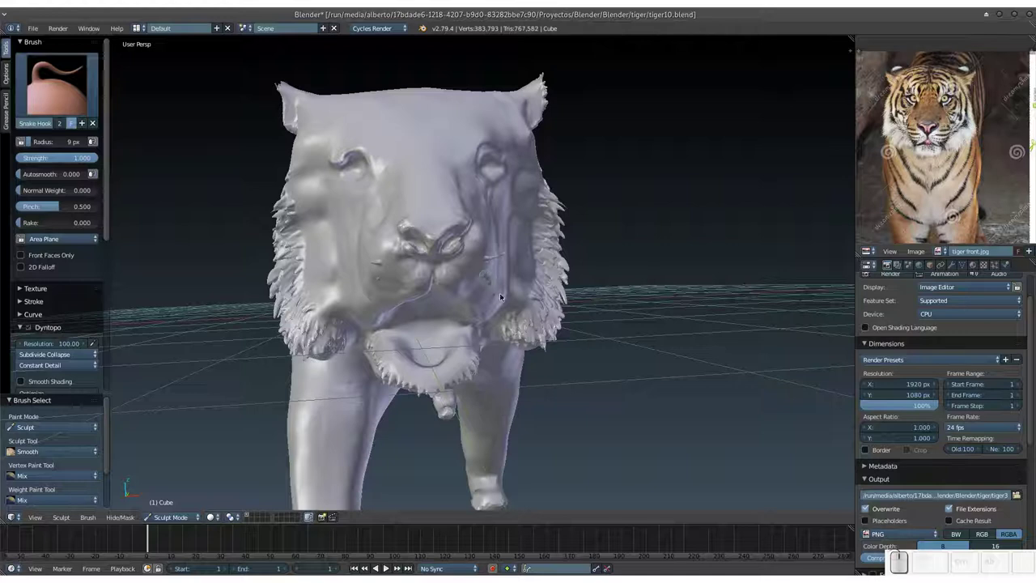
{"action": "key", "text": "ctrl+z"}
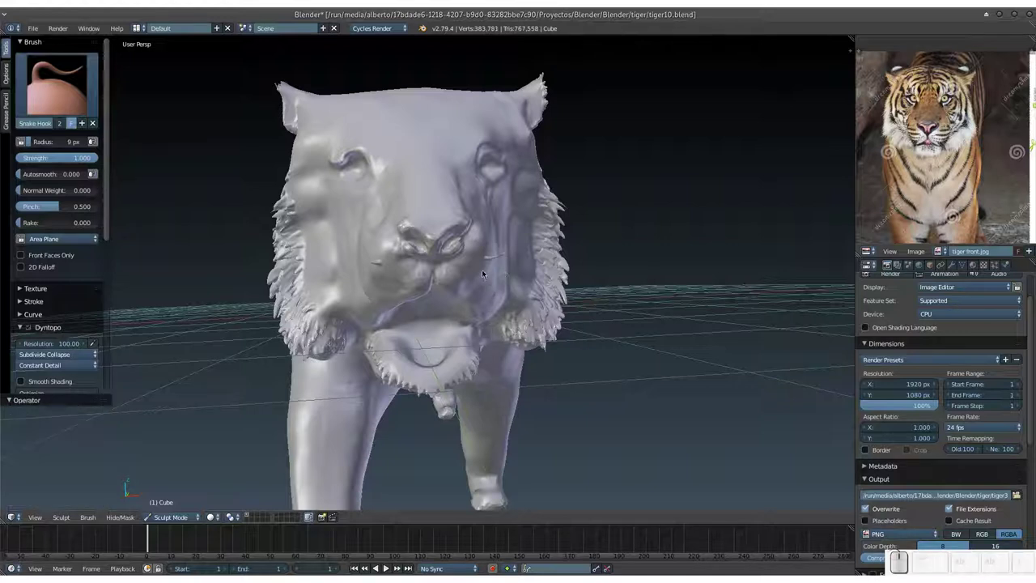
{"action": "left_click", "coordinate": [478, 267]}
{"action": "left_click_drag", "start_coordinate": [447, 298], "coordinate": [415, 293]}
{"action": "key", "text": "ctrl+z"}
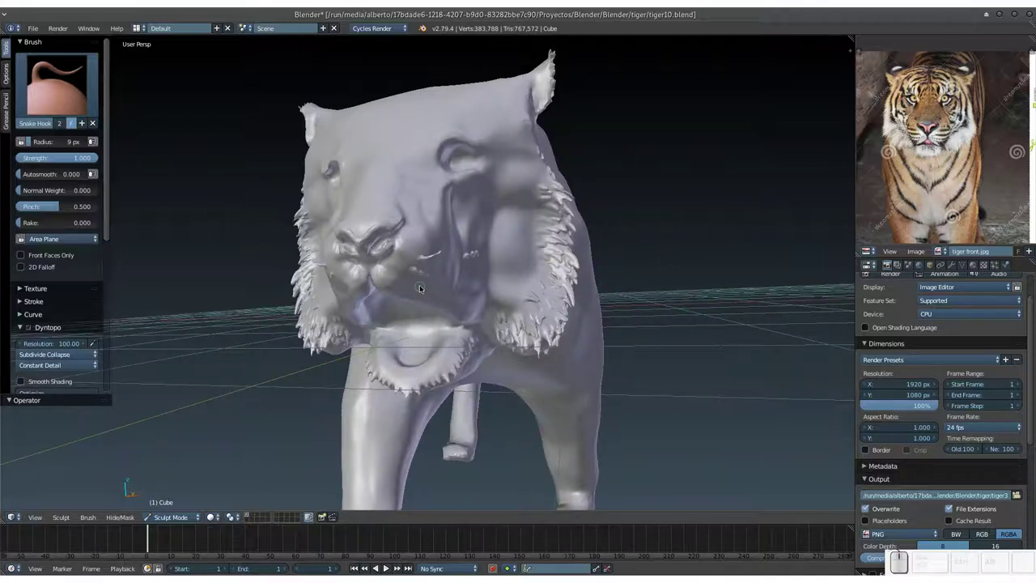
{"action": "left_click", "coordinate": [436, 272]}
{"action": "left_click", "coordinate": [467, 230]}
{"action": "key", "text": "ctrl+z"}
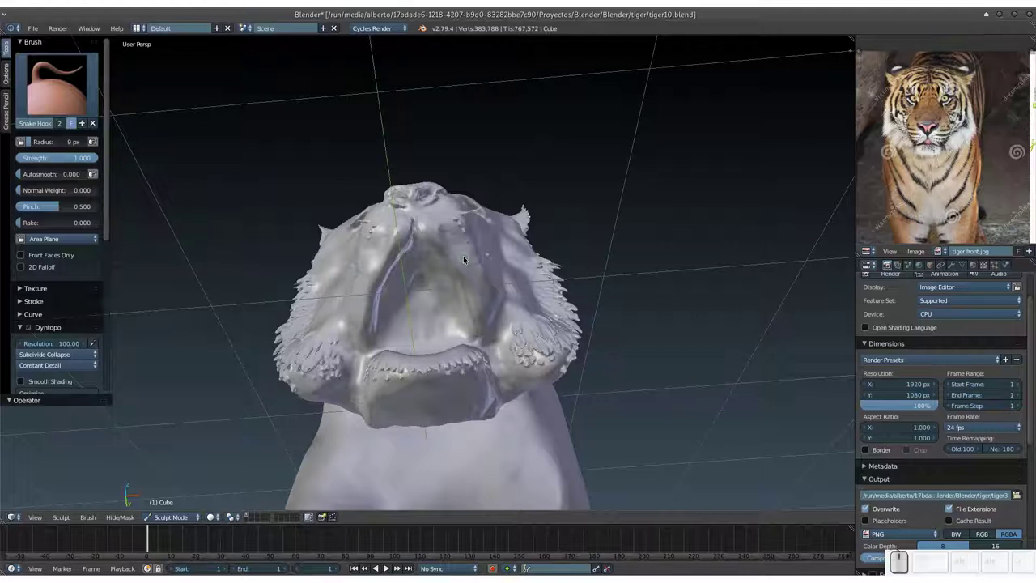
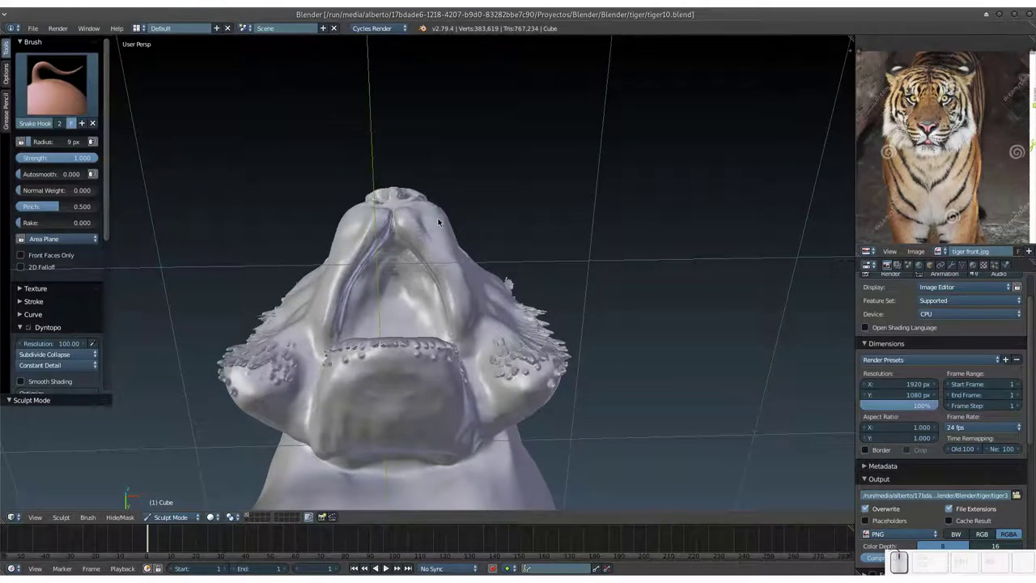
Rework the fur tufts along the underside of the jaw with four Snake Hook strokes.
{"action": "left_click_drag", "start_coordinate": [435, 235], "coordinate": [487, 284]}
{"action": "left_click_drag", "start_coordinate": [486, 293], "coordinate": [510, 304]}
{"action": "left_click_drag", "start_coordinate": [502, 290], "coordinate": [494, 315]}
{"action": "left_click_drag", "start_coordinate": [491, 308], "coordinate": [542, 268]}
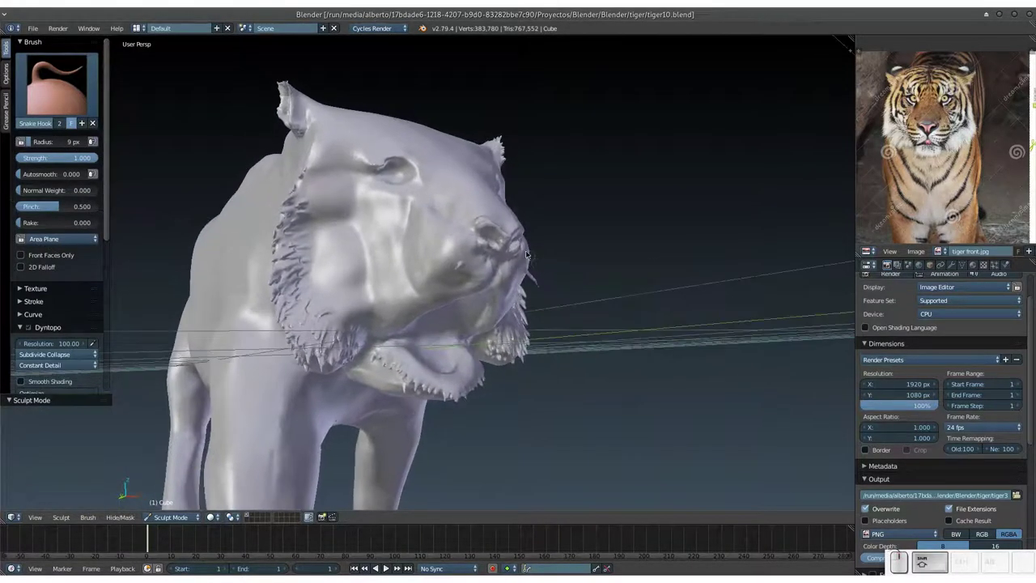
Build up whisker roots on the right of the muzzle and pull a long whisker across.
{"action": "left_click", "coordinate": [525, 262]}
{"action": "left_click", "coordinate": [535, 266]}
{"action": "left_click", "coordinate": [539, 281]}
{"action": "left_click", "coordinate": [537, 268]}
{"action": "left_click", "coordinate": [537, 267]}
{"action": "left_click", "coordinate": [538, 280]}
{"action": "left_click", "coordinate": [540, 267]}
{"action": "left_click", "coordinate": [535, 267]}
{"action": "left_click", "coordinate": [537, 272]}
{"action": "left_click", "coordinate": [540, 272]}
{"action": "left_click_drag", "start_coordinate": [540, 273], "coordinate": [429, 280]}
{"action": "middle_click", "coordinate": [428, 285]}
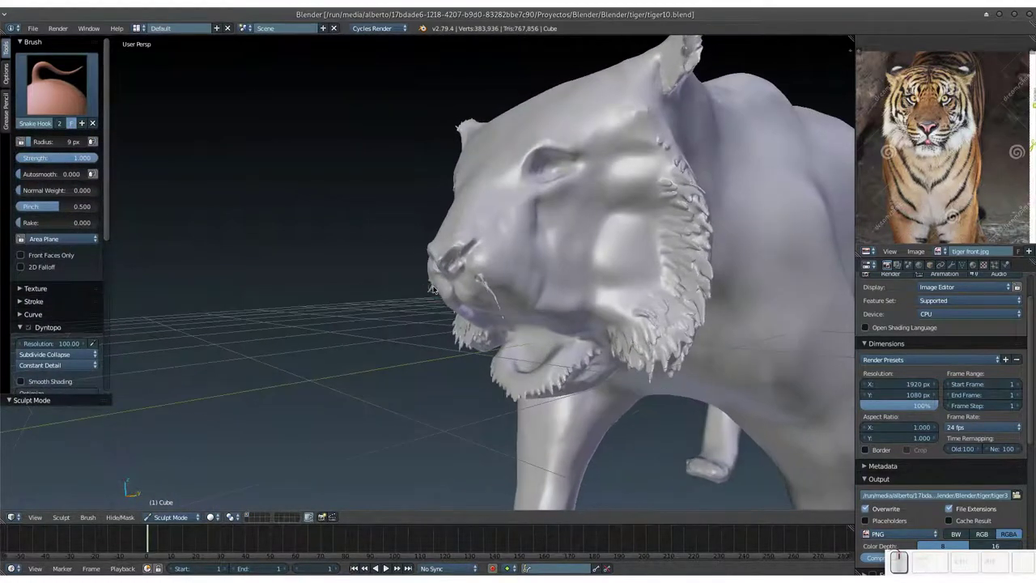
Pull long whisker strands out from the left side and extend those on the right.
{"action": "left_click", "coordinate": [435, 283]}
{"action": "left_click", "coordinate": [431, 279]}
{"action": "left_click", "coordinate": [421, 283]}
{"action": "left_click", "coordinate": [426, 296]}
{"action": "left_click", "coordinate": [425, 293]}
{"action": "left_click_drag", "start_coordinate": [427, 296], "coordinate": [480, 286]}
{"action": "left_click_drag", "start_coordinate": [478, 289], "coordinate": [462, 290]}
{"action": "left_click_drag", "start_coordinate": [520, 285], "coordinate": [538, 288]}
{"action": "left_click_drag", "start_coordinate": [540, 288], "coordinate": [543, 289]}
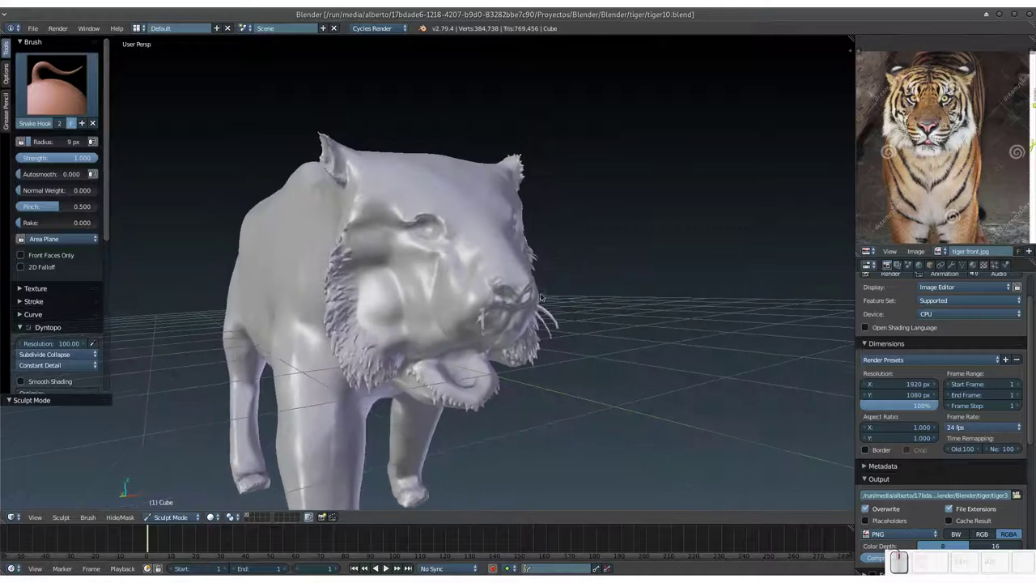
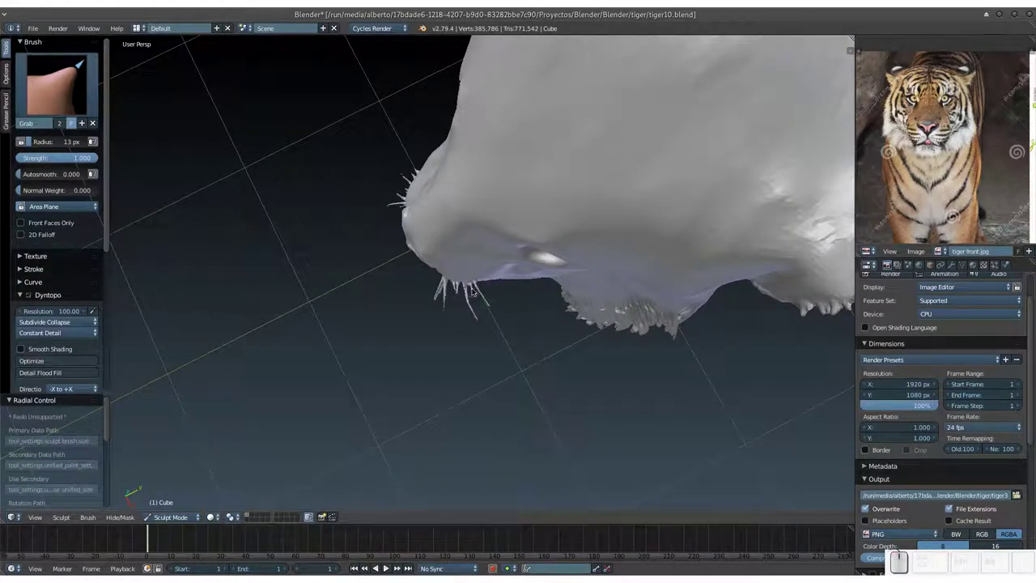
Lengthen and reshape the whiskers under the muzzle with the Grab brush, saving along the way.
{"action": "left_click", "coordinate": [472, 289]}
{"action": "left_click_drag", "start_coordinate": [472, 287], "coordinate": [487, 297]}
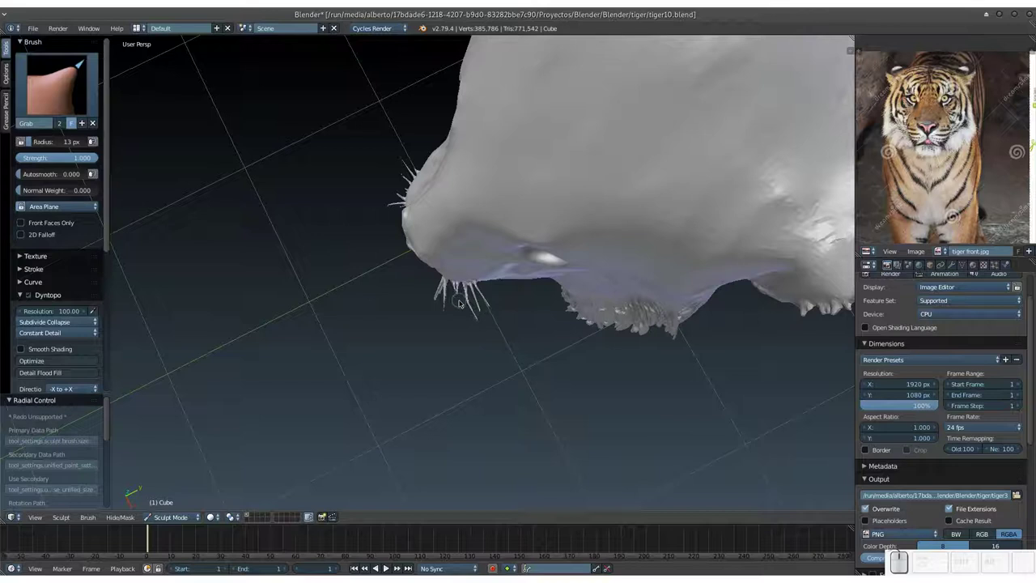
{"action": "key", "text": "ctrl+s"}
{"action": "left_click", "coordinate": [457, 301]}
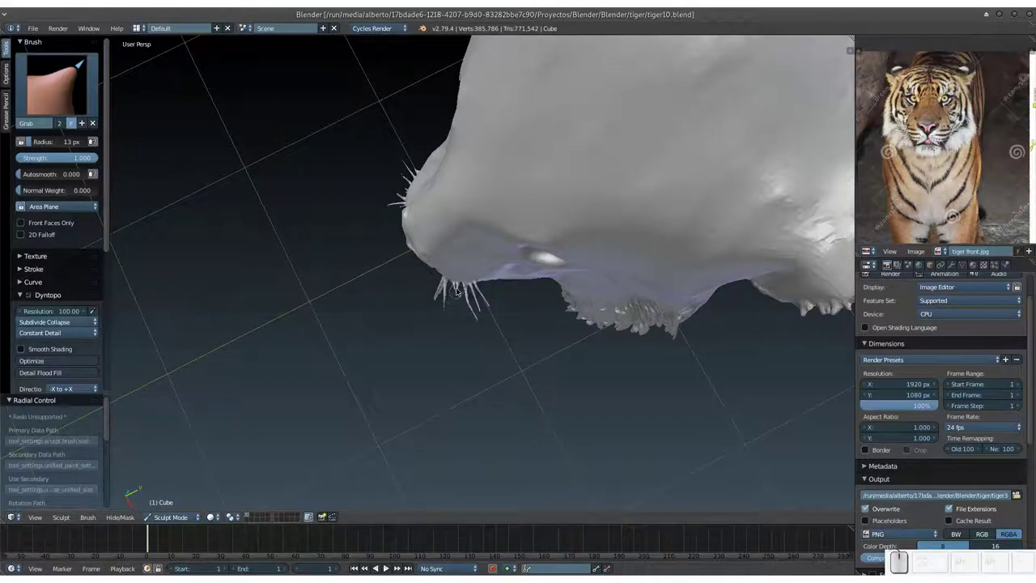
{"action": "left_click_drag", "start_coordinate": [458, 291], "coordinate": [462, 311]}
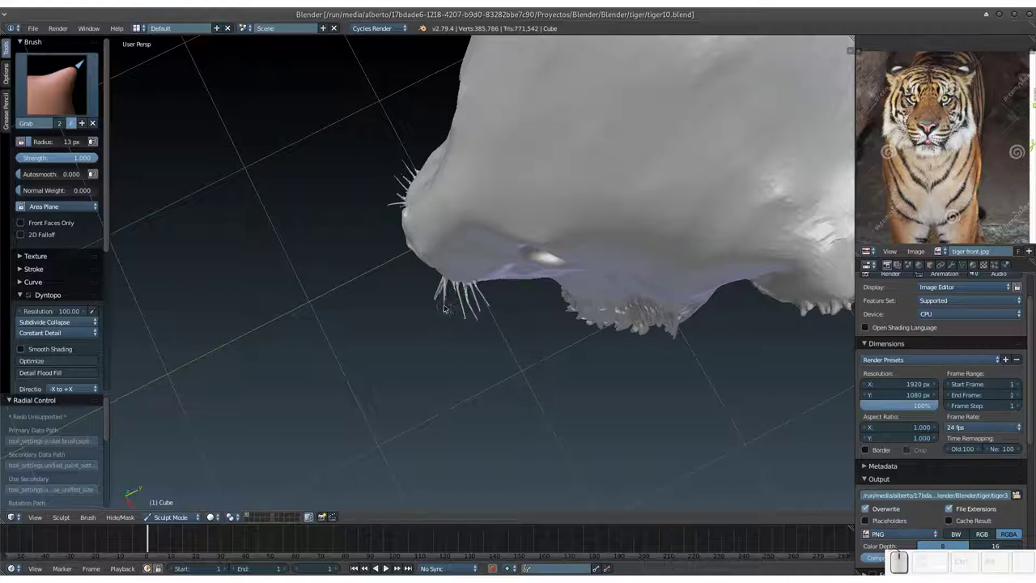
{"action": "left_click_drag", "start_coordinate": [445, 306], "coordinate": [448, 301]}
{"action": "middle_click", "coordinate": [454, 295]}
{"action": "left_click_drag", "start_coordinate": [487, 280], "coordinate": [510, 258]}
Pull the upper whisker strands outward from the muzzle one by one.
{"action": "key", "text": "ctrl+shift+s"}
{"action": "left_click", "coordinate": [515, 260]}
{"action": "left_click", "coordinate": [508, 273]}
{"action": "left_click_drag", "start_coordinate": [498, 314], "coordinate": [500, 202]}
{"action": "left_click_drag", "start_coordinate": [498, 199], "coordinate": [482, 197]}
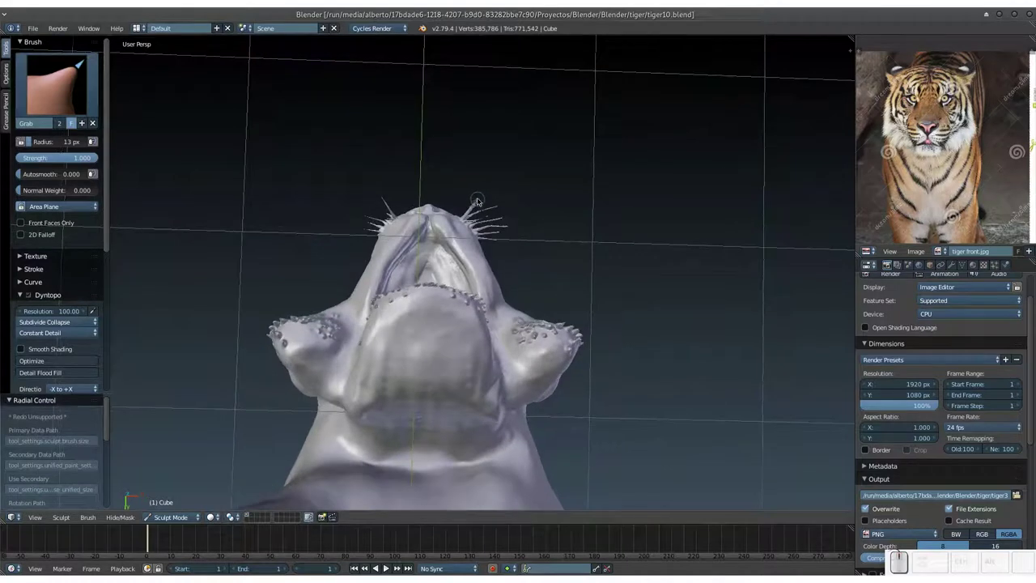
{"action": "left_click_drag", "start_coordinate": [477, 198], "coordinate": [483, 203]}
{"action": "left_click_drag", "start_coordinate": [476, 202], "coordinate": [484, 202]}
{"action": "left_click", "coordinate": [483, 201]}
{"action": "left_click_drag", "start_coordinate": [491, 202], "coordinate": [482, 202]}
Stretch a whisker much further out so the whiskers fan around the muzzle, then save tiger10.blend.
{"action": "left_click", "coordinate": [473, 204]}
{"action": "left_click", "coordinate": [470, 207]}
{"action": "left_click", "coordinate": [469, 210]}
{"action": "left_click", "coordinate": [467, 211]}
{"action": "left_click", "coordinate": [476, 205]}
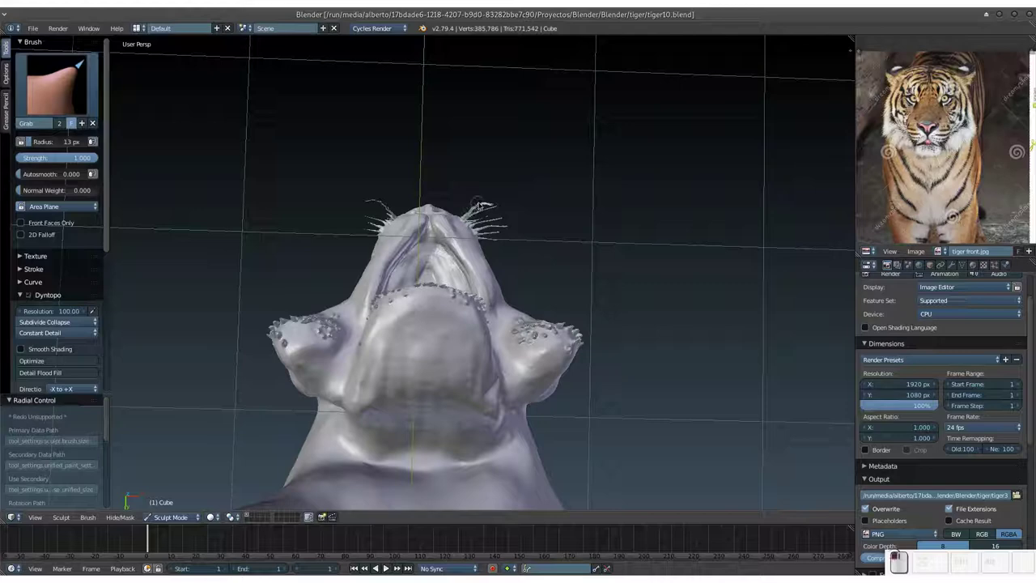
{"action": "left_click", "coordinate": [487, 200]}
{"action": "left_click_drag", "start_coordinate": [474, 202], "coordinate": [500, 297]}
{"action": "key", "text": "KP_Add"}
{"action": "left_click", "coordinate": [533, 274]}
{"action": "key", "text": "ctrl+s"}
{"action": "left_click", "coordinate": [564, 287]}
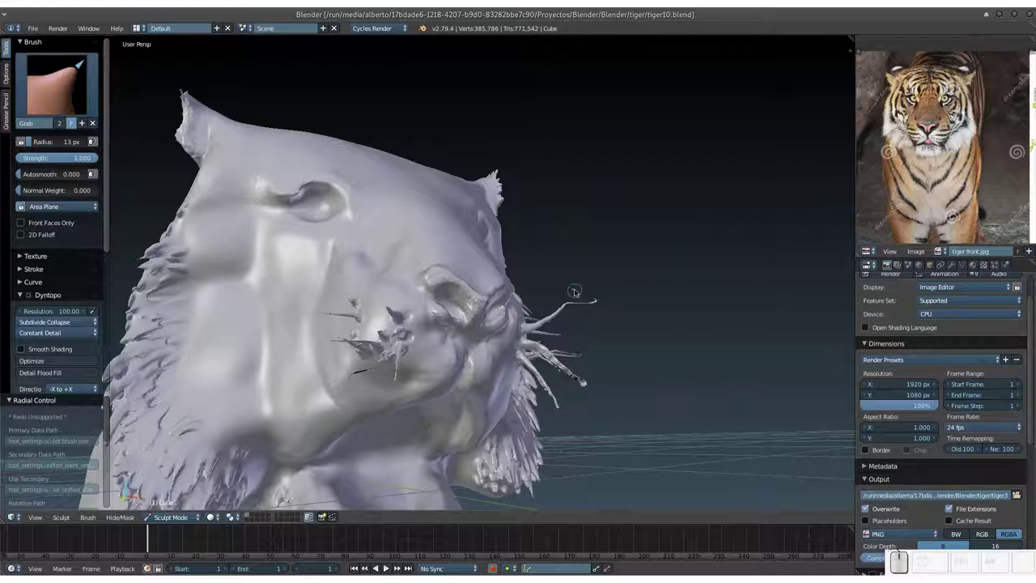
Toggle into Edit Mode and remove stray vertices beside the side whiskers.
{"action": "key", "text": "Tab"}
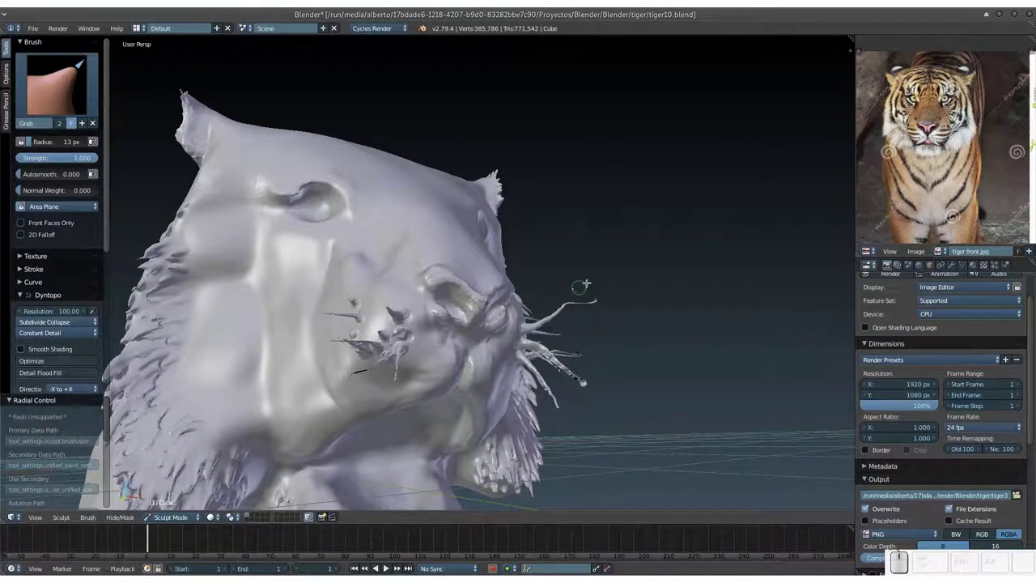
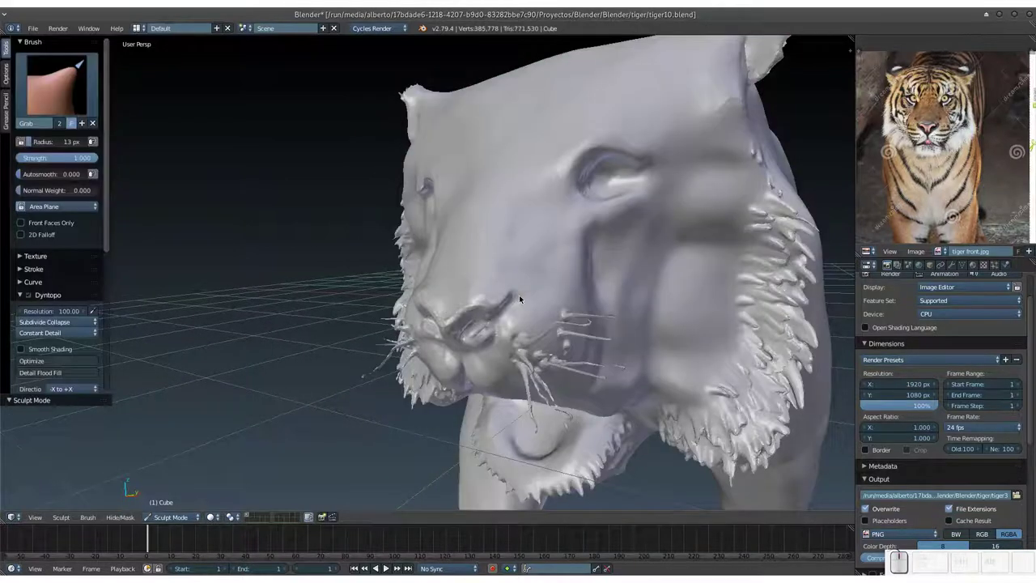
{"action": "left_click", "coordinate": [435, 351]}
{"action": "left_click", "coordinate": [441, 316]}
{"action": "key", "text": "KP_Add"}
{"action": "left_click_drag", "start_coordinate": [384, 379], "coordinate": [399, 328]}
{"action": "key", "text": "Tab"}
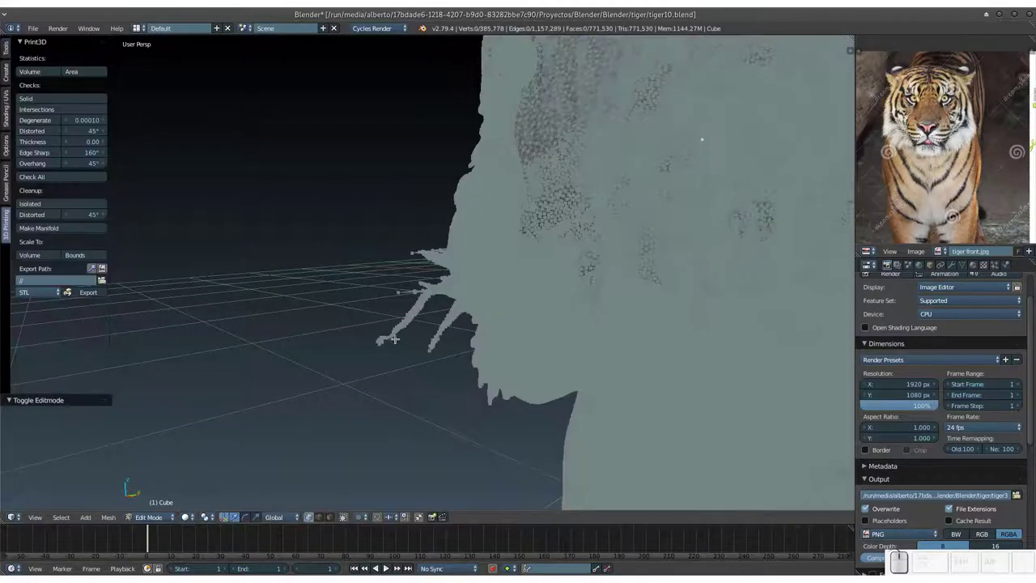
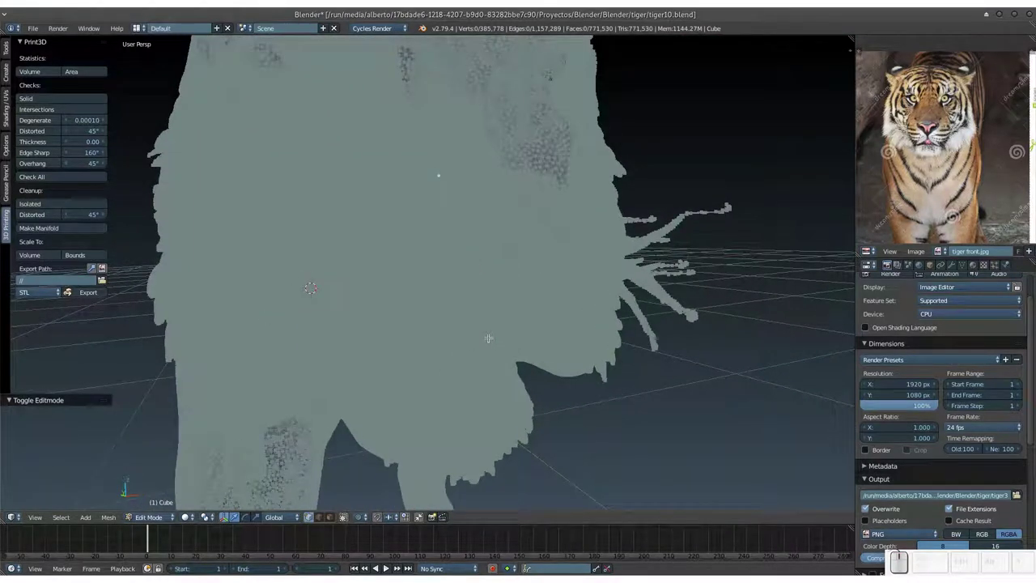
{"action": "left_click_drag", "start_coordinate": [550, 295], "coordinate": [517, 289]}
{"action": "key", "text": "KP_Subtract"}
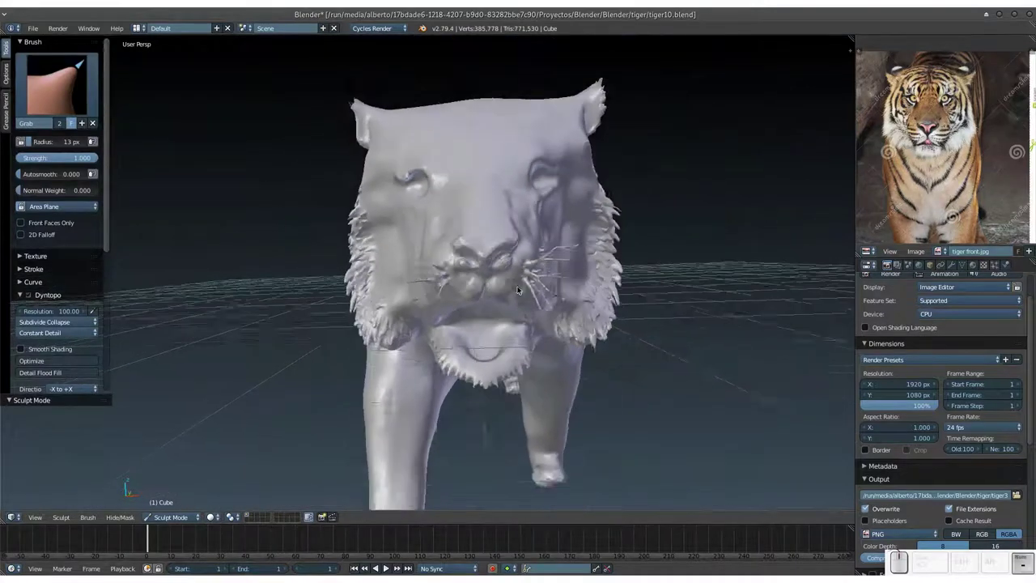
Face the head head-on, switch to Clay Strips, save, and dab clay onto the brow.
{"action": "middle_click", "coordinate": [495, 248]}
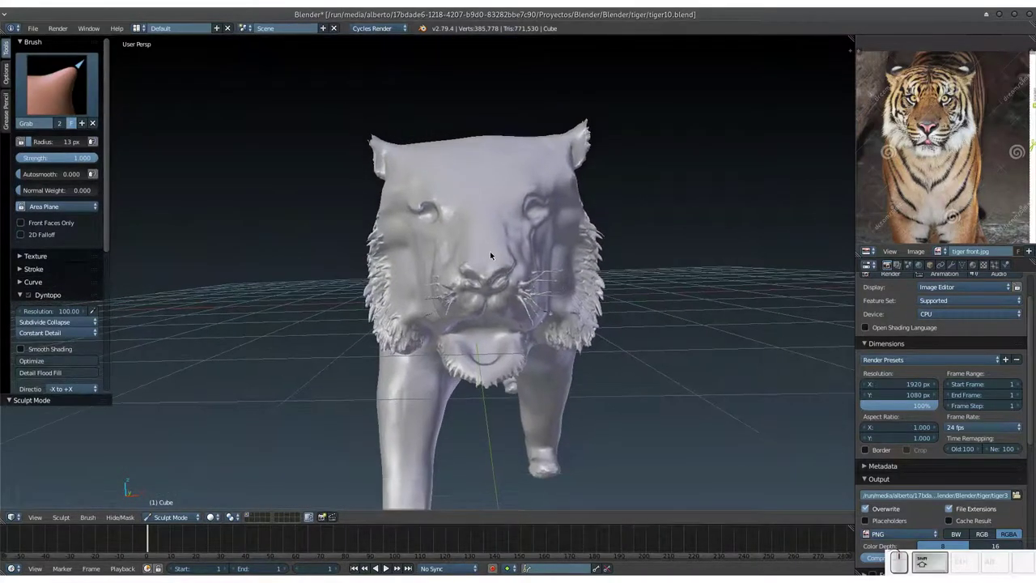
{"action": "key", "text": "3"}
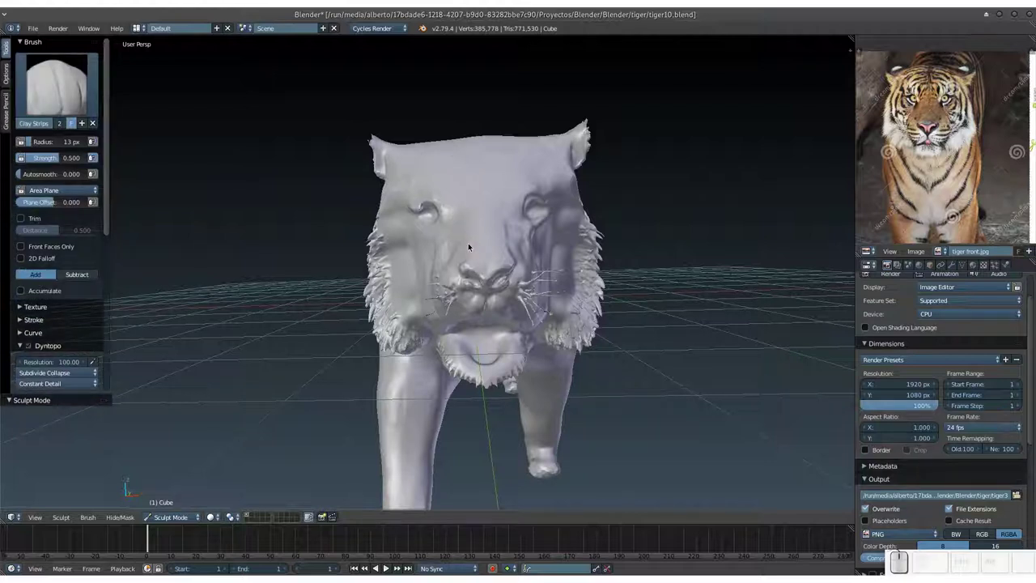
{"action": "key", "text": "ctrl+s"}
{"action": "left_click", "coordinate": [474, 244]}
{"action": "left_click_drag", "start_coordinate": [473, 244], "coordinate": [471, 254]}
{"action": "left_click", "coordinate": [471, 255]}
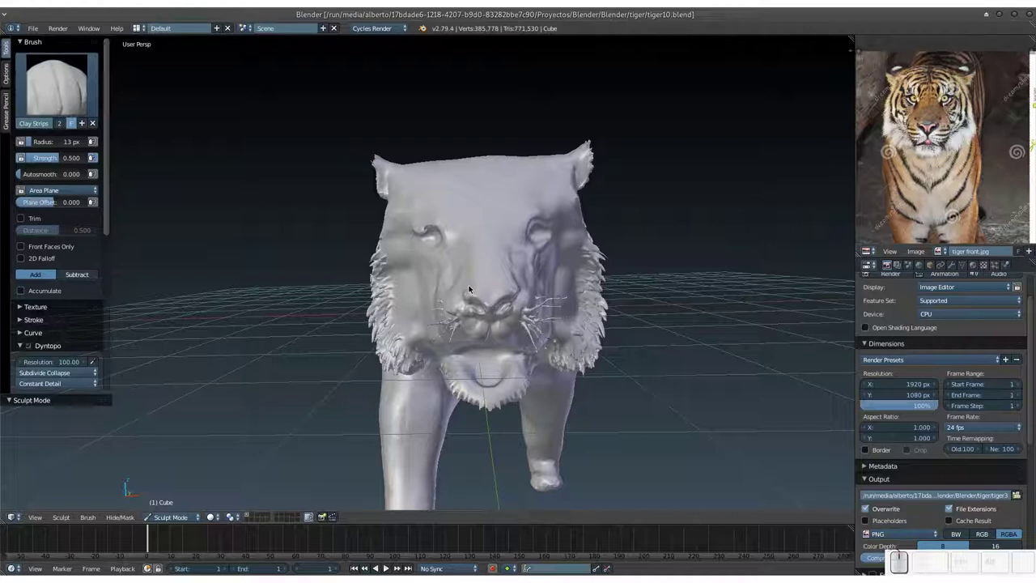
{"action": "left_click_drag", "start_coordinate": [468, 285], "coordinate": [471, 283]}
{"action": "left_click", "coordinate": [469, 284]}
Build up small clay strokes across the forehead and onto the muzzle.
{"action": "left_click", "coordinate": [477, 283]}
{"action": "left_click", "coordinate": [470, 285]}
{"action": "left_click_drag", "start_coordinate": [470, 285], "coordinate": [473, 270]}
{"action": "left_click_drag", "start_coordinate": [473, 271], "coordinate": [473, 250]}
{"action": "left_click_drag", "start_coordinate": [472, 281], "coordinate": [478, 269]}
{"action": "left_click", "coordinate": [481, 255]}
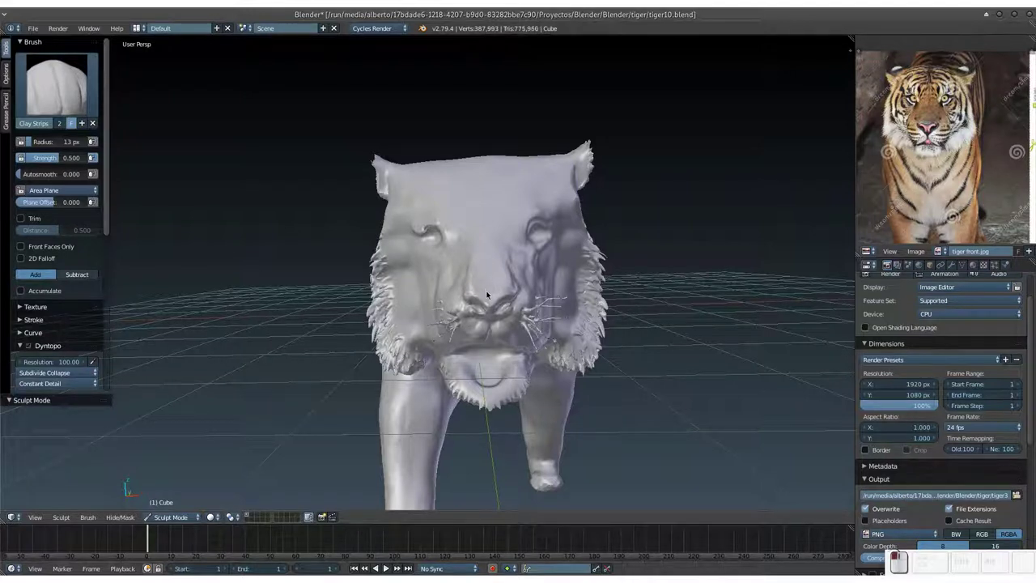
{"action": "left_click_drag", "start_coordinate": [488, 243], "coordinate": [494, 254]}
{"action": "left_click_drag", "start_coordinate": [487, 260], "coordinate": [490, 251]}
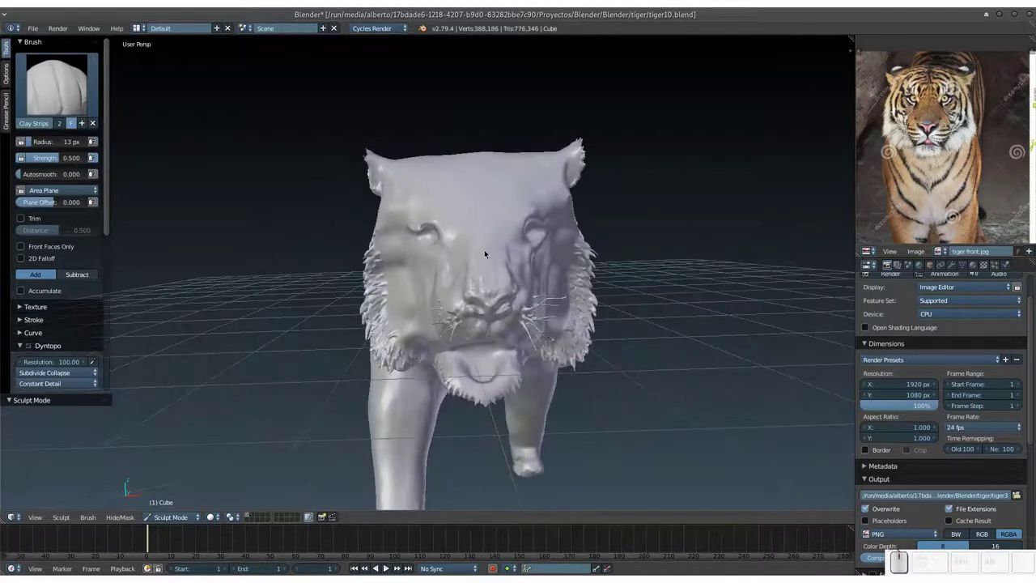
{"action": "left_click", "coordinate": [478, 251]}
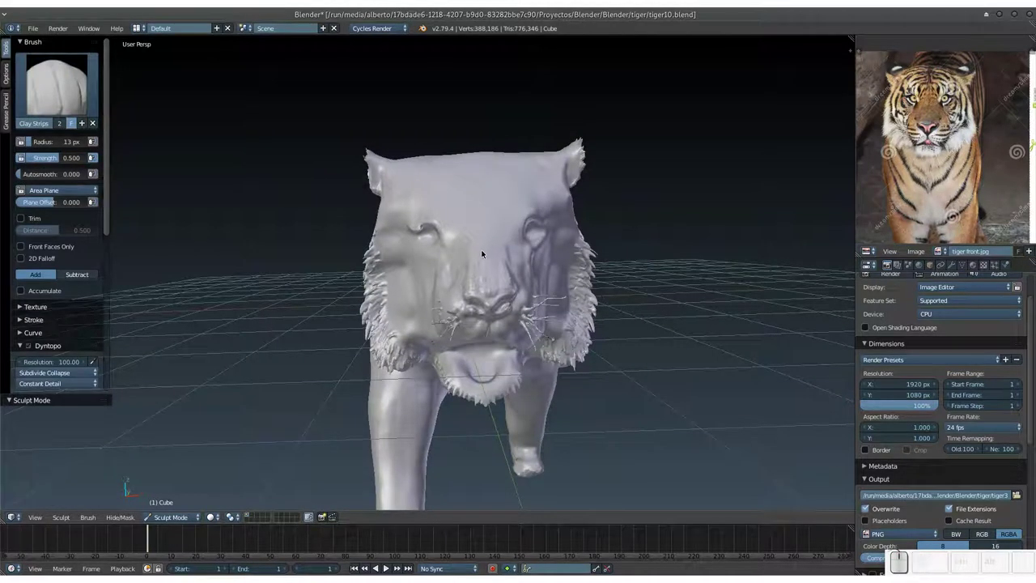
{"action": "key", "text": "s"}
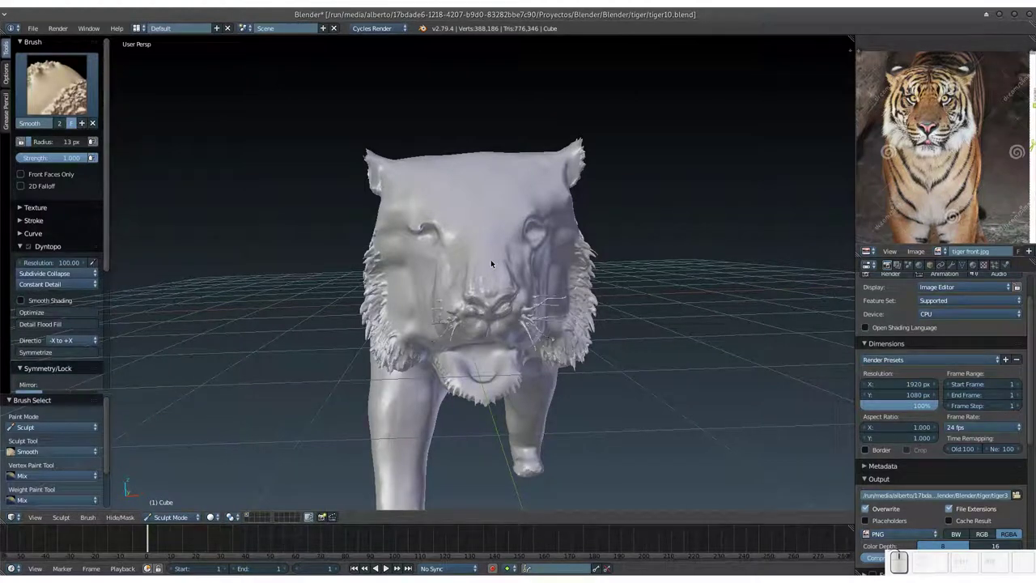
{"action": "key", "text": "ctrl+s"}
{"action": "left_click", "coordinate": [493, 265]}
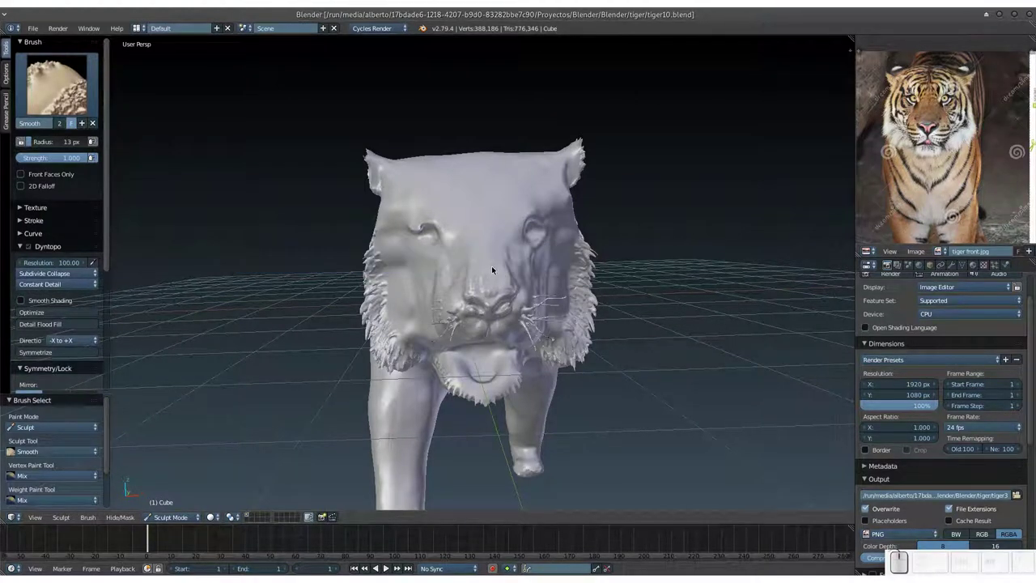
{"action": "key", "text": "shift+f"}
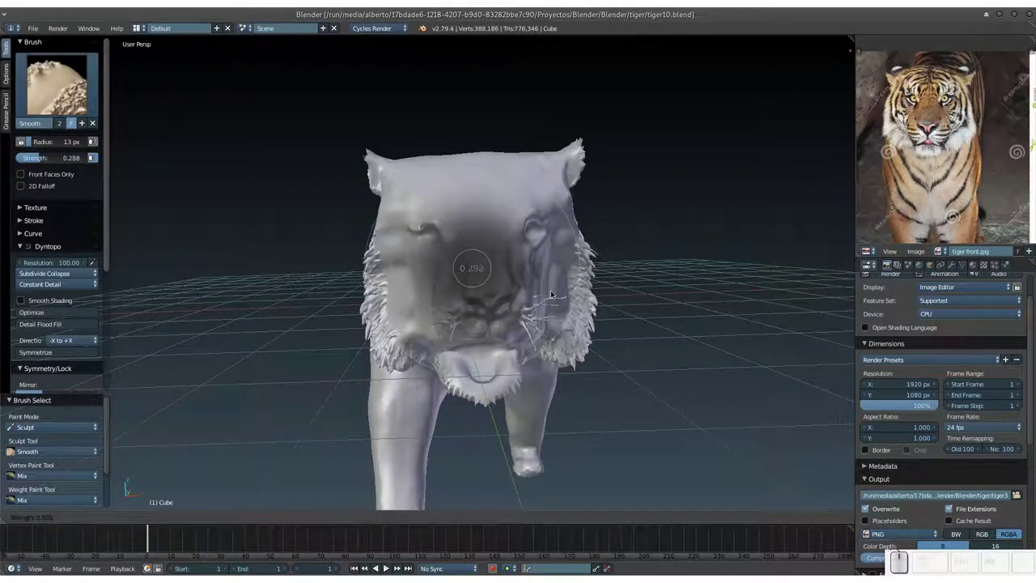
{"action": "left_click", "coordinate": [557, 301]}
{"action": "left_click_drag", "start_coordinate": [490, 251], "coordinate": [467, 264]}
{"action": "left_click", "coordinate": [460, 271]}
{"action": "left_click_drag", "start_coordinate": [489, 259], "coordinate": [504, 260]}
{"action": "left_click_drag", "start_coordinate": [508, 253], "coordinate": [498, 254]}
{"action": "left_click", "coordinate": [490, 282]}
{"action": "left_click_drag", "start_coordinate": [483, 270], "coordinate": [488, 294]}
{"action": "left_click_drag", "start_coordinate": [479, 292], "coordinate": [475, 271]}
{"action": "left_click", "coordinate": [479, 278]}
{"action": "left_click", "coordinate": [473, 288]}
{"action": "left_click", "coordinate": [477, 277]}
{"action": "key", "text": "3"}
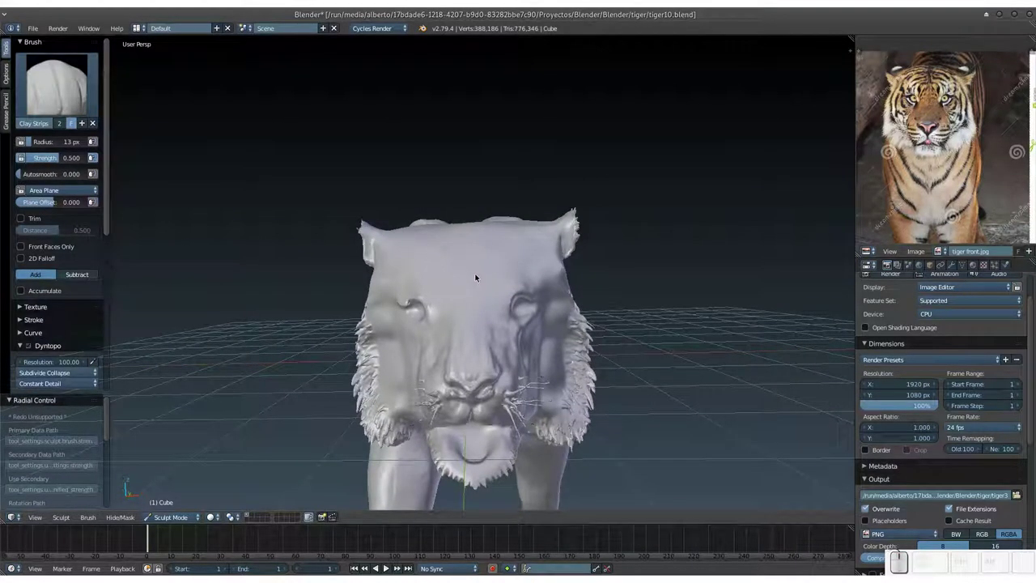
{"action": "left_click", "coordinate": [463, 245]}
{"action": "key", "text": "f"}
{"action": "left_click", "coordinate": [474, 234]}
{"action": "middle_click", "coordinate": [473, 219]}
{"action": "middle_click", "coordinate": [472, 216]}
{"action": "left_click", "coordinate": [472, 218]}
{"action": "key", "text": "ctrl+z"}
{"action": "key", "text": "ctrl+z"}
{"action": "left_click", "coordinate": [481, 222]}
{"action": "left_click_drag", "start_coordinate": [467, 221], "coordinate": [470, 241]}
{"action": "key", "text": "ctrl+z"}
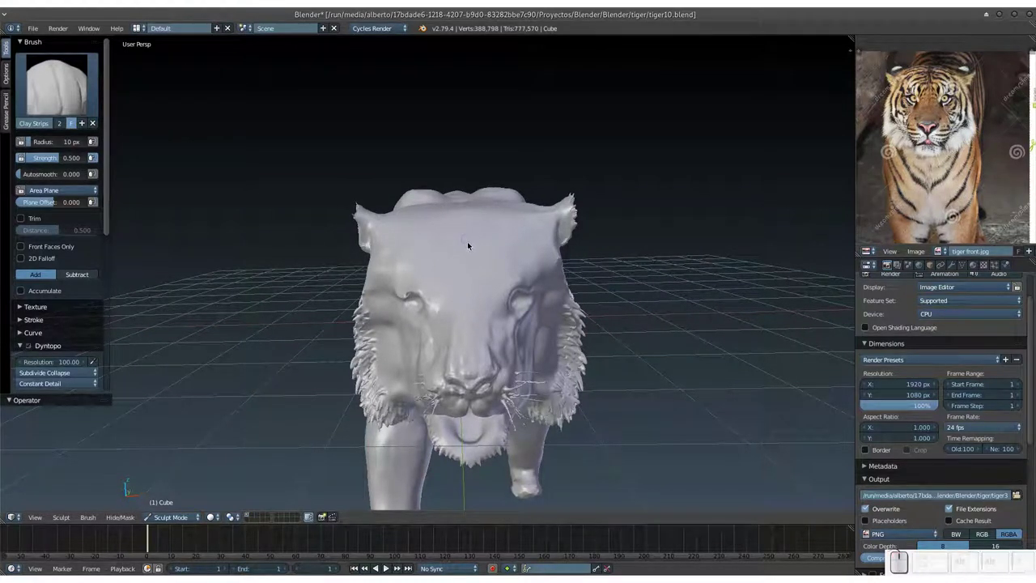
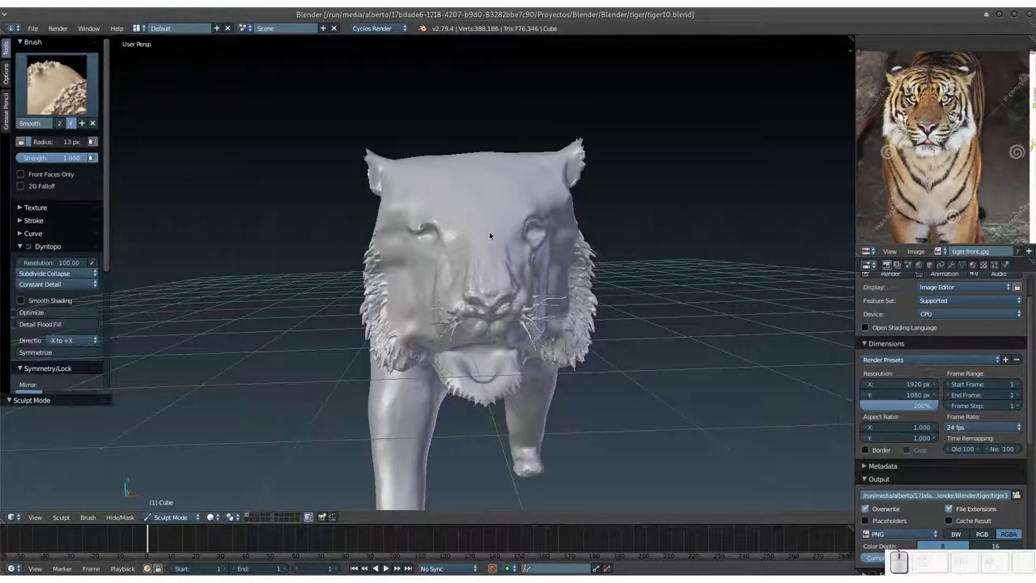
{"action": "key", "text": "ctrl+alt+u"}
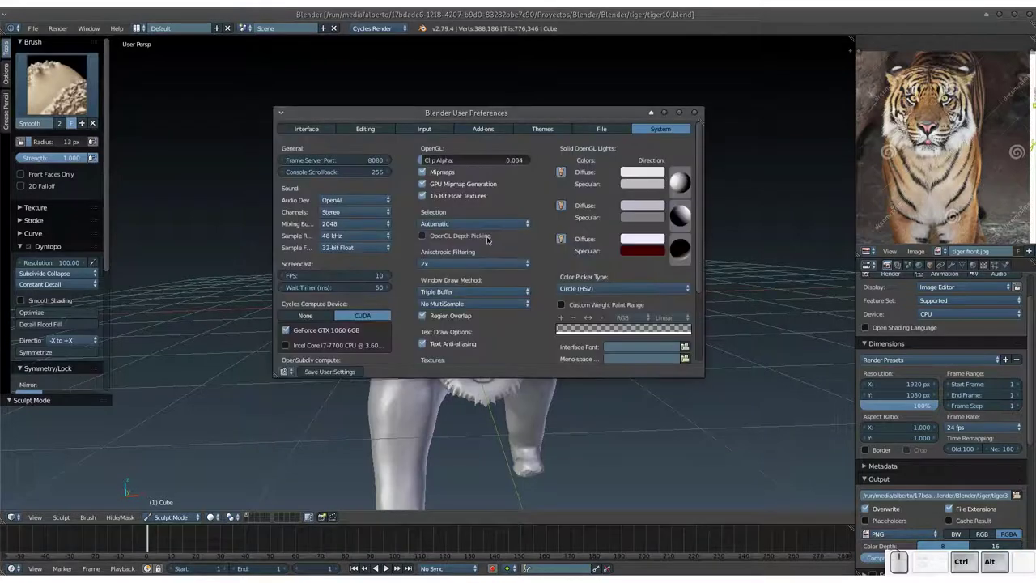
{"action": "left_click", "coordinate": [699, 111]}
{"action": "left_click", "coordinate": [514, 226]}
{"action": "left_click", "coordinate": [499, 220]}
{"action": "left_click_drag", "start_coordinate": [492, 227], "coordinate": [476, 244]}
{"action": "left_click_drag", "start_coordinate": [477, 252], "coordinate": [478, 259]}
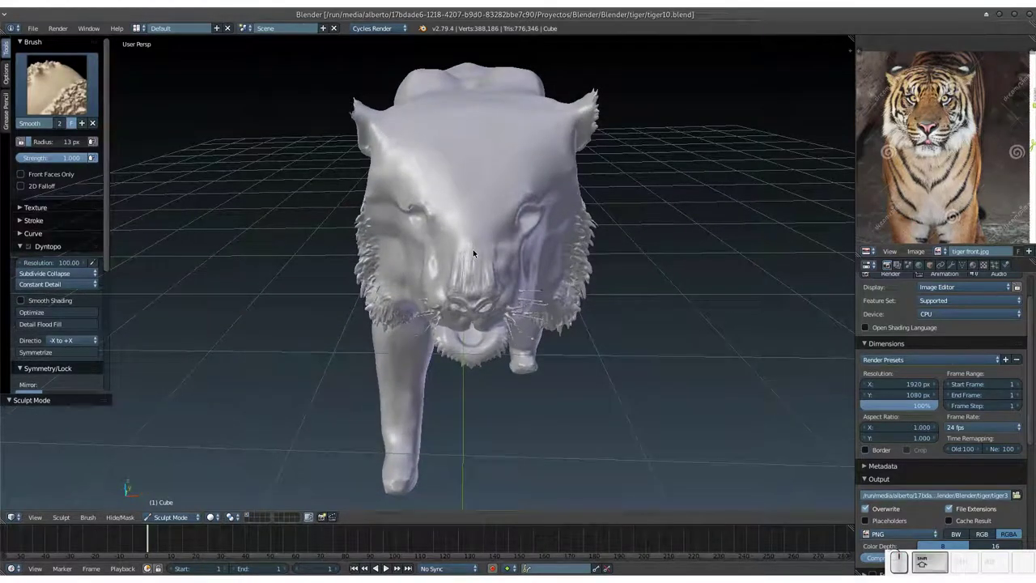
Lower the Smooth brush strength to 0.193 and soften the front of the face.
{"action": "key", "text": "shift+f"}
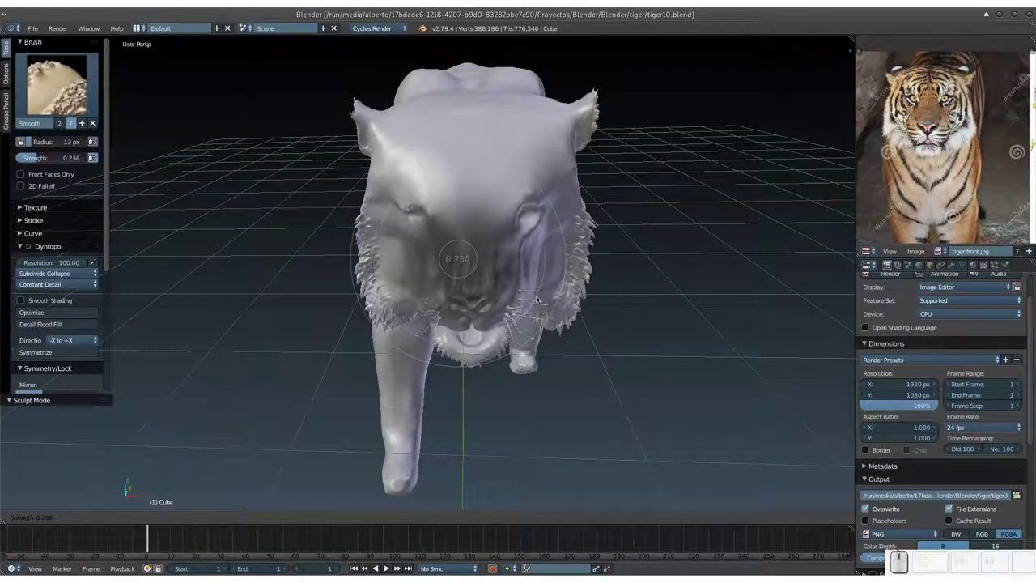
{"action": "left_click", "coordinate": [539, 300]}
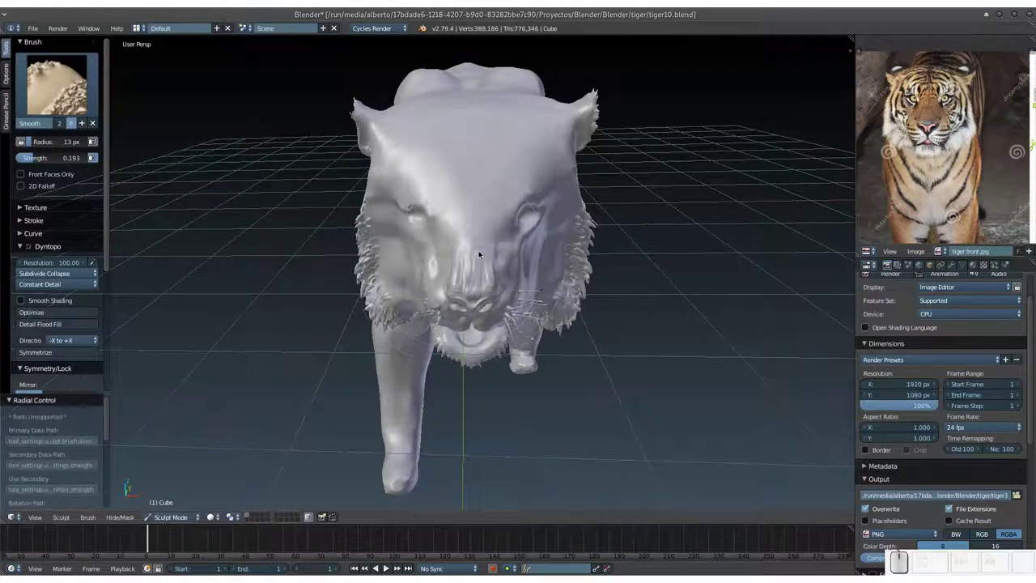
{"action": "left_click_drag", "start_coordinate": [473, 244], "coordinate": [448, 245]}
{"action": "middle_click", "coordinate": [458, 261]}
{"action": "left_click", "coordinate": [446, 210]}
Smooth the face further from several orbited angles around the head.
{"action": "middle_click", "coordinate": [442, 235]}
{"action": "left_click_drag", "start_coordinate": [446, 238], "coordinate": [467, 238]}
{"action": "middle_click", "coordinate": [471, 243]}
{"action": "left_click", "coordinate": [471, 246]}
{"action": "middle_click", "coordinate": [455, 265]}
{"action": "left_click_drag", "start_coordinate": [452, 263], "coordinate": [485, 264]}
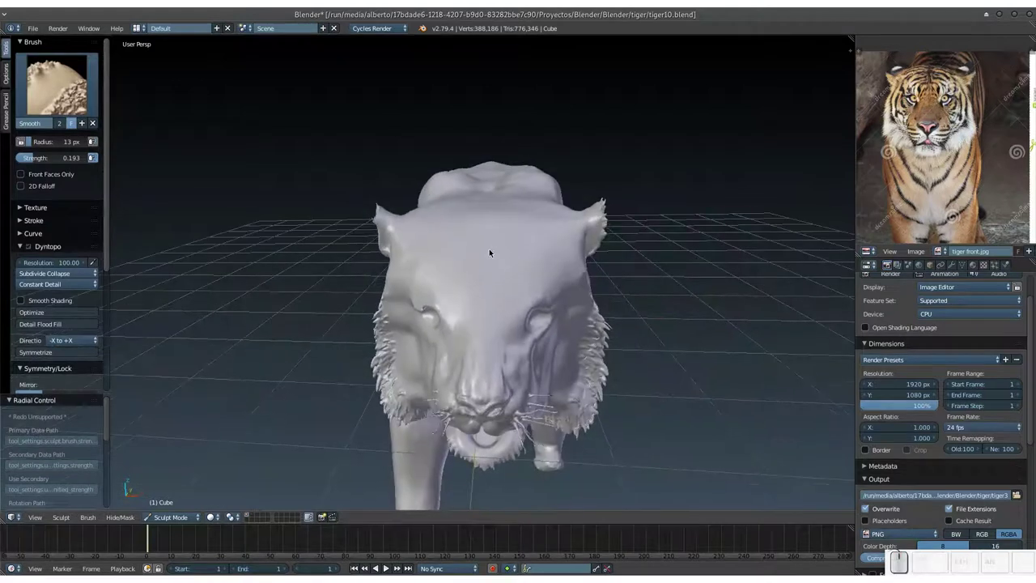
Switch to Clay Strips and shrink the brush radius to 7 px.
{"action": "key", "text": "3"}
{"action": "key", "text": "ctrl+s"}
{"action": "left_click", "coordinate": [488, 255]}
{"action": "key", "text": "f"}
{"action": "left_click", "coordinate": [480, 277]}
Carve fine clay strokes along the forehead and add one to the brow.
{"action": "left_click_drag", "start_coordinate": [489, 223], "coordinate": [489, 229]}
{"action": "left_click", "coordinate": [485, 228]}
{"action": "left_click", "coordinate": [487, 246]}
{"action": "left_click", "coordinate": [487, 256]}
{"action": "left_click", "coordinate": [486, 260]}
{"action": "left_click_drag", "start_coordinate": [485, 221], "coordinate": [495, 233]}
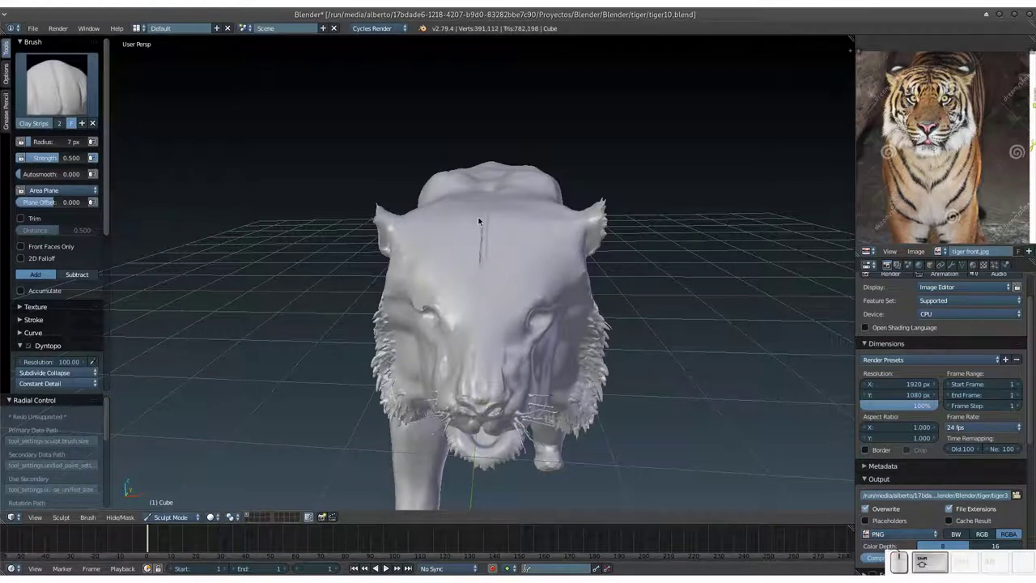
{"action": "left_click_drag", "start_coordinate": [483, 209], "coordinate": [486, 210]}
{"action": "middle_click", "coordinate": [477, 223]}
{"action": "middle_click", "coordinate": [473, 231]}
{"action": "left_click", "coordinate": [472, 236]}
{"action": "left_click_drag", "start_coordinate": [573, 212], "coordinate": [516, 273]}
Raise the radius to 19 px, stroke the brow, and save tiger10.blend again.
{"action": "key", "text": "shift+f"}
{"action": "left_click", "coordinate": [524, 278]}
{"action": "left_click_drag", "start_coordinate": [528, 251], "coordinate": [507, 252]}
{"action": "left_click_drag", "start_coordinate": [522, 259], "coordinate": [502, 234]}
{"action": "key", "text": "ctrl+shift+s"}
{"action": "left_click", "coordinate": [505, 232]}
{"action": "left_click", "coordinate": [539, 247]}
{"action": "left_click", "coordinate": [566, 258]}
{"action": "left_click", "coordinate": [602, 295]}
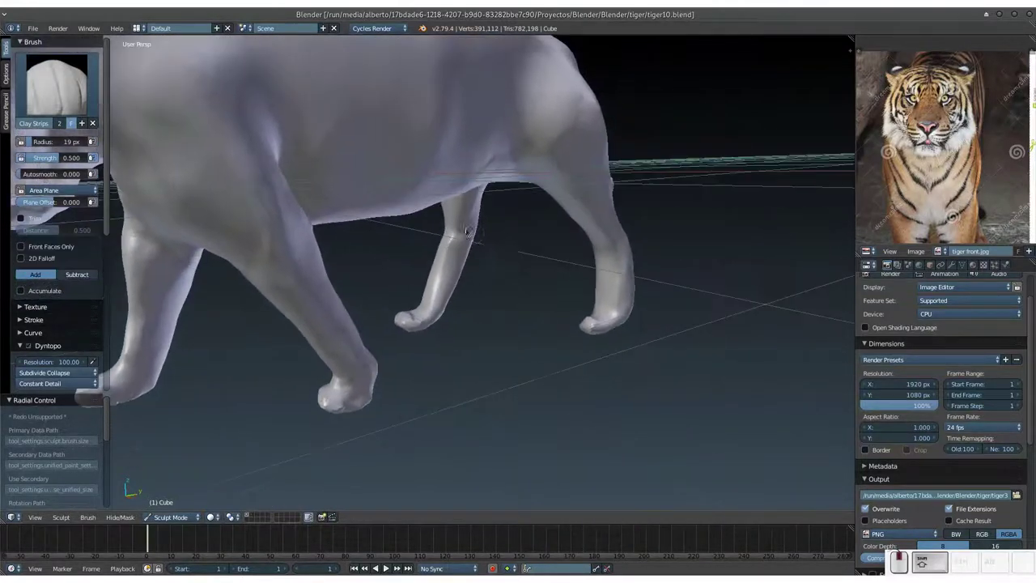
Bring the legs into view and lay a first clay stroke along a leg.
{"action": "middle_click", "coordinate": [568, 295]}
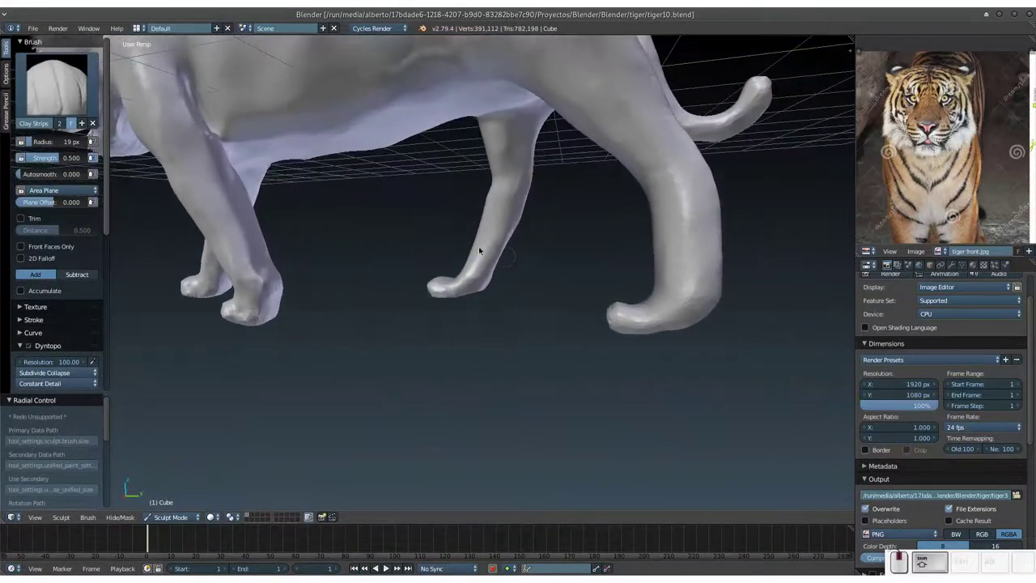
{"action": "middle_click", "coordinate": [586, 291]}
{"action": "middle_click", "coordinate": [517, 247]}
{"action": "left_click", "coordinate": [521, 251]}
{"action": "left_click", "coordinate": [469, 223]}
{"action": "middle_click", "coordinate": [504, 225]}
{"action": "middle_click", "coordinate": [529, 252]}
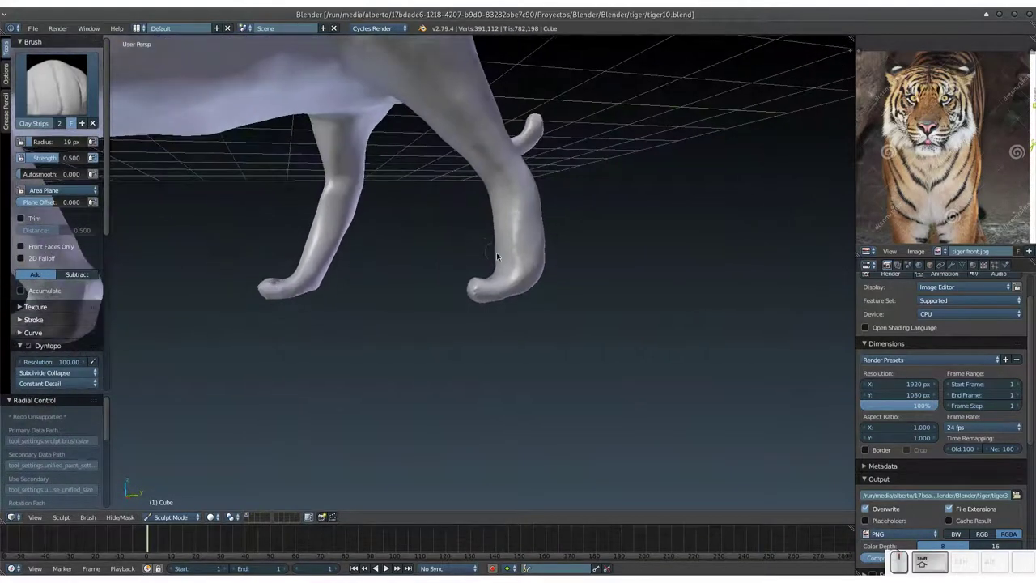
{"action": "left_click_drag", "start_coordinate": [520, 277], "coordinate": [459, 290]}
Build up clay along the front leg with several short strokes.
{"action": "middle_click", "coordinate": [466, 295]}
{"action": "middle_click", "coordinate": [442, 306]}
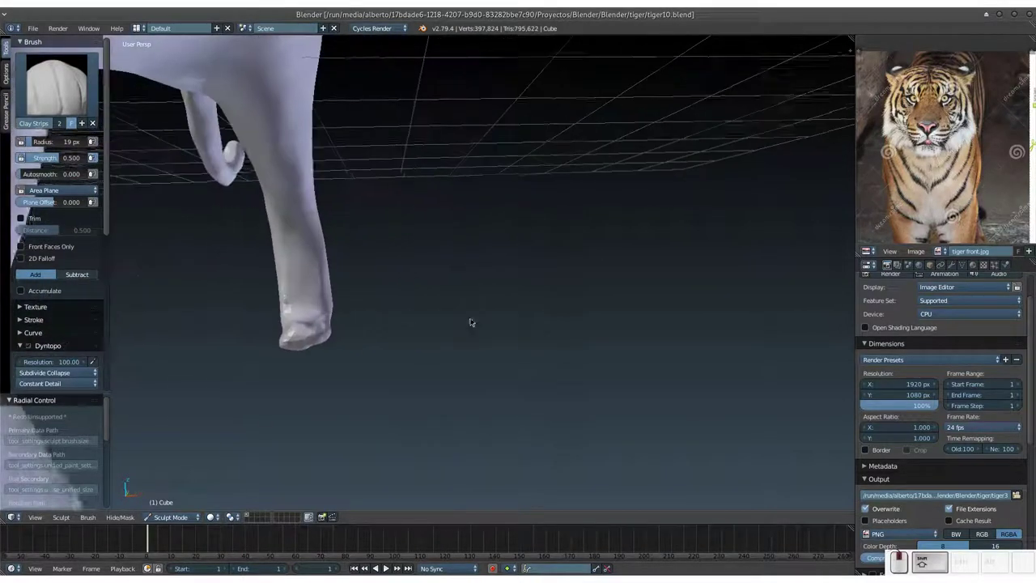
{"action": "middle_click", "coordinate": [348, 330]}
{"action": "left_click", "coordinate": [366, 332]}
{"action": "middle_click", "coordinate": [367, 324]}
{"action": "left_click", "coordinate": [374, 324]}
{"action": "left_click_drag", "start_coordinate": [381, 327], "coordinate": [417, 312]}
{"action": "left_click_drag", "start_coordinate": [412, 318], "coordinate": [421, 325]}
{"action": "left_click_drag", "start_coordinate": [407, 326], "coordinate": [407, 322]}
Inspect the front leg from around it and add another clay stroke, zooming in.
{"action": "middle_click", "coordinate": [407, 322]}
{"action": "middle_click", "coordinate": [416, 325]}
{"action": "middle_click", "coordinate": [418, 313]}
{"action": "middle_click", "coordinate": [406, 288]}
{"action": "middle_click", "coordinate": [397, 316]}
{"action": "left_click_drag", "start_coordinate": [420, 294], "coordinate": [428, 288]}
{"action": "middle_click", "coordinate": [430, 309]}
{"action": "key", "text": "KP_Add"}
{"action": "left_click", "coordinate": [412, 347]}
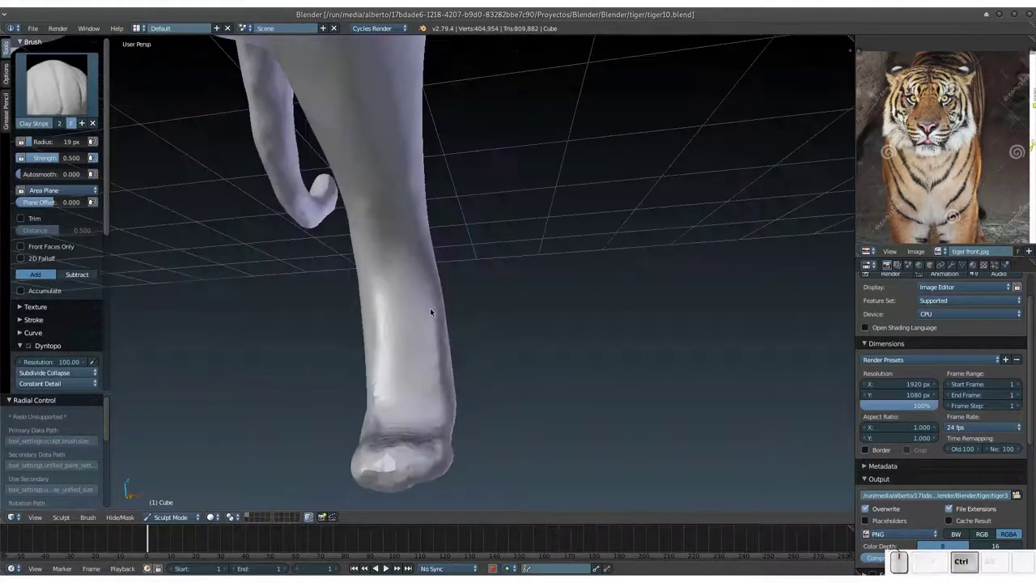
Save the file and sculpt clay strokes along the hind leg.
{"action": "key", "text": "ctrl+s"}
{"action": "left_click", "coordinate": [433, 307]}
{"action": "left_click", "coordinate": [407, 354]}
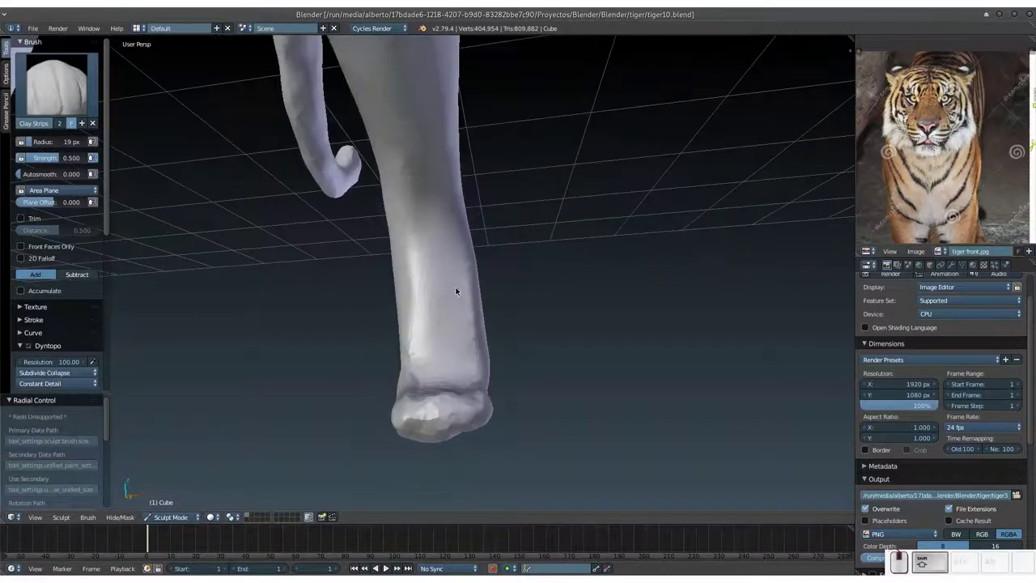
{"action": "left_click", "coordinate": [484, 296]}
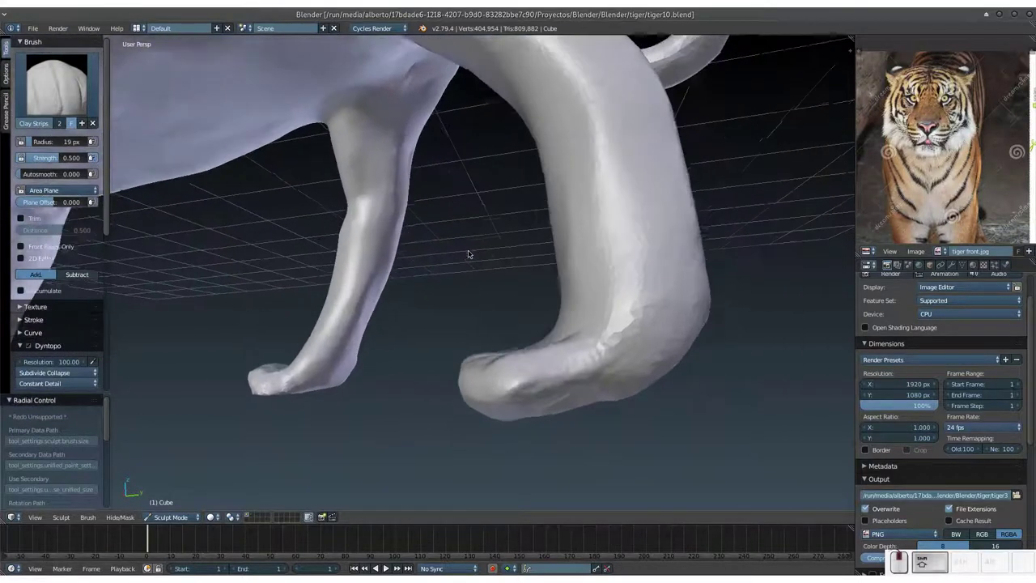
{"action": "left_click", "coordinate": [506, 296]}
{"action": "left_click_drag", "start_coordinate": [491, 240], "coordinate": [509, 233]}
{"action": "left_click_drag", "start_coordinate": [523, 188], "coordinate": [579, 237]}
Switch to the Flatten brush with a larger radius and flatten the side of a paw.
{"action": "key", "text": "6"}
{"action": "key", "text": "ctrl+s"}
{"action": "left_click", "coordinate": [517, 258]}
{"action": "key", "text": "f"}
{"action": "left_click", "coordinate": [520, 277]}
{"action": "left_click_drag", "start_coordinate": [538, 199], "coordinate": [855, 146]}
{"action": "left_click", "coordinate": [553, 228]}
{"action": "middle_click", "coordinate": [480, 242]}
{"action": "scroll", "scroll_direction": "up", "scroll_amount": 3}
Flatten the underside and sole of the paw into a flat base.
{"action": "double_click", "coordinate": [477, 306]}
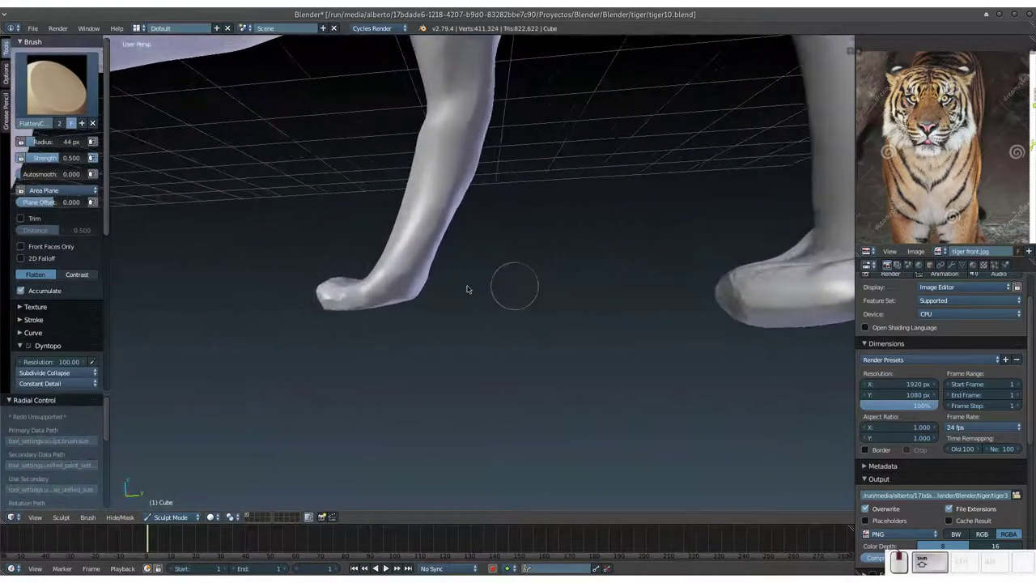
{"action": "left_click", "coordinate": [477, 339]}
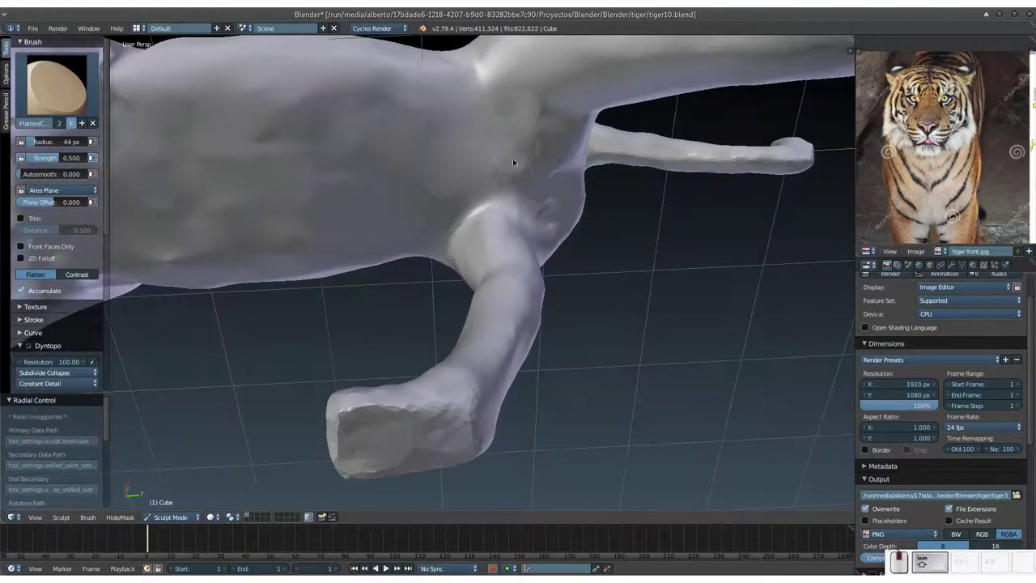
{"action": "key", "text": "3"}
{"action": "left_click_drag", "start_coordinate": [453, 197], "coordinate": [466, 225]}
{"action": "key", "text": "6"}
{"action": "left_click_drag", "start_coordinate": [514, 183], "coordinate": [360, 236]}
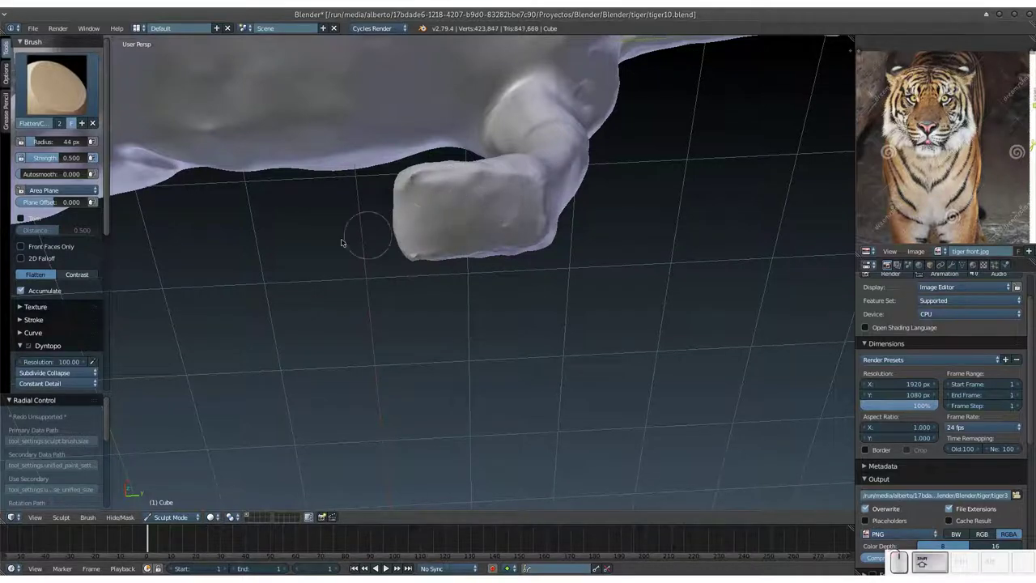
Smooth along the tiger's belly, then zoom out to frame the whole model.
{"action": "left_click", "coordinate": [359, 243]}
{"action": "left_click", "coordinate": [353, 272]}
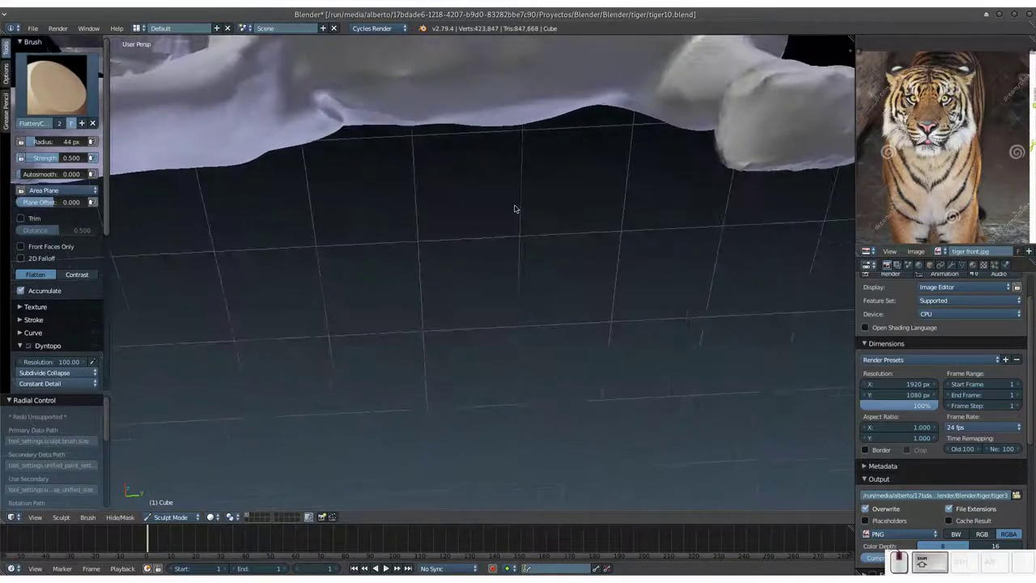
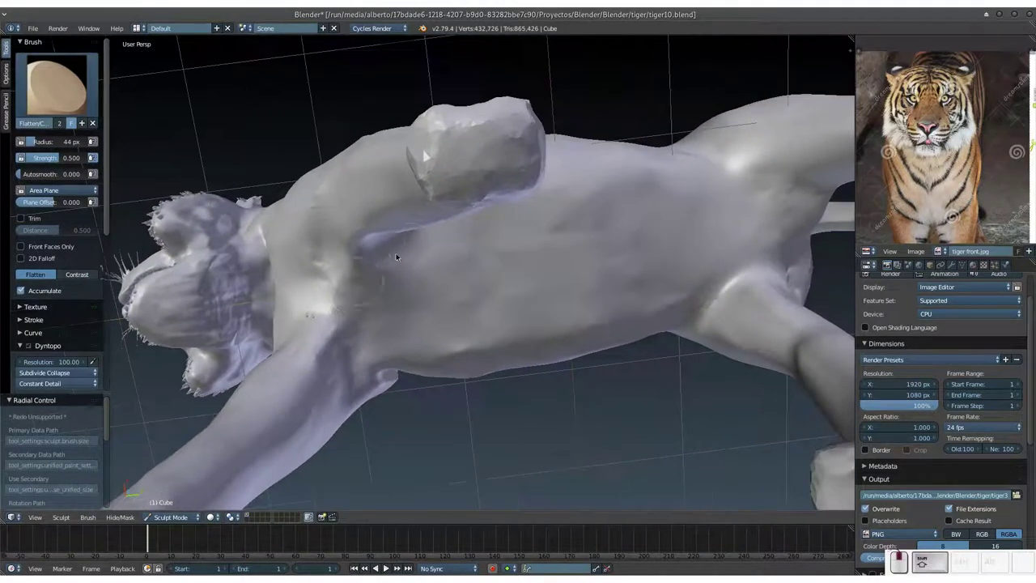
{"action": "left_click_drag", "start_coordinate": [416, 148], "coordinate": [438, 141]}
{"action": "left_click_drag", "start_coordinate": [443, 161], "coordinate": [477, 224]}
{"action": "key", "text": "KP_Subtract"}
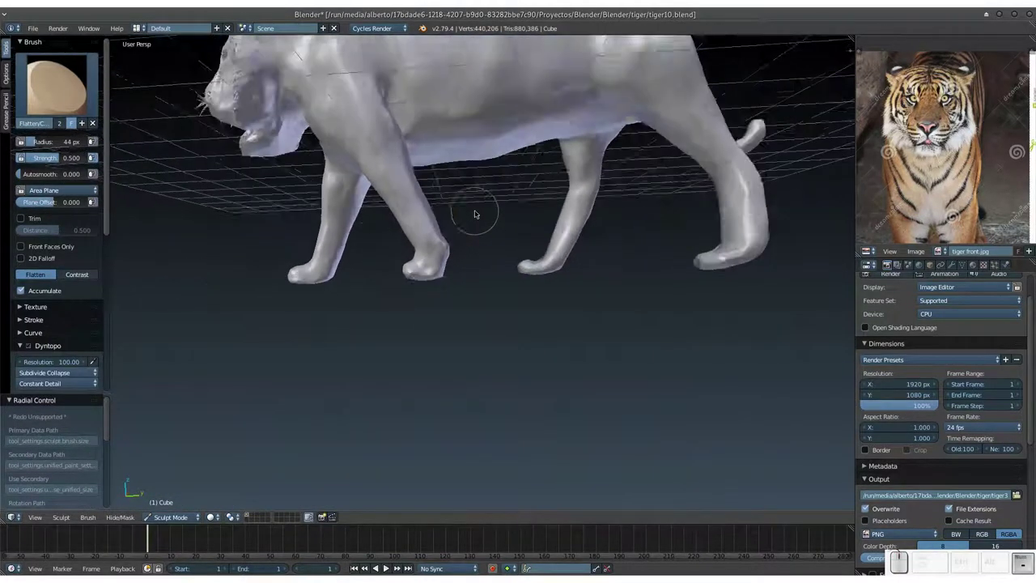
Turn the tiger to face front and save the file before detailing the face.
{"action": "left_click", "coordinate": [481, 226]}
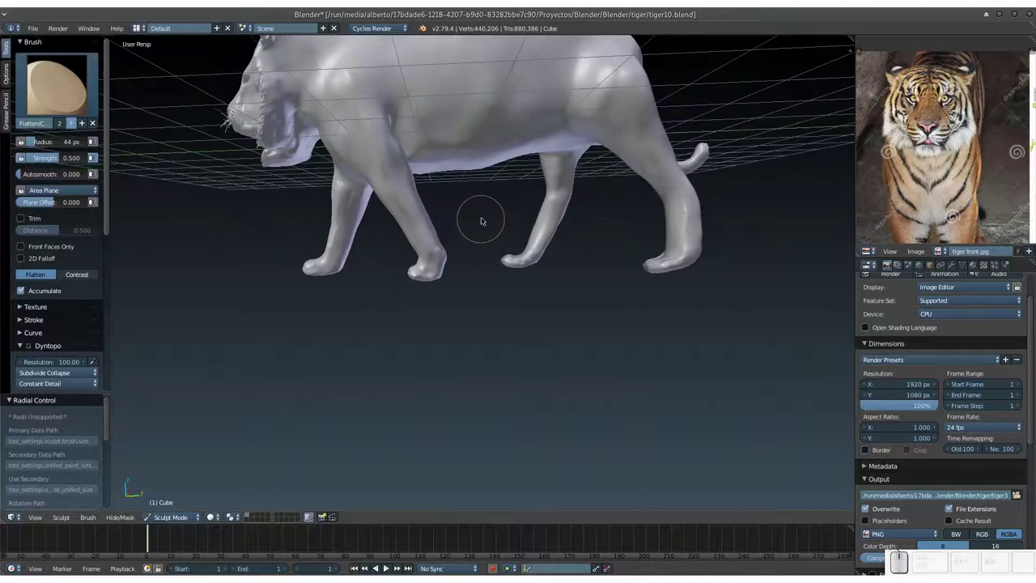
{"action": "left_click", "coordinate": [485, 229]}
{"action": "left_click", "coordinate": [469, 227]}
{"action": "left_click", "coordinate": [523, 250]}
{"action": "left_click_drag", "start_coordinate": [463, 249], "coordinate": [523, 240]}
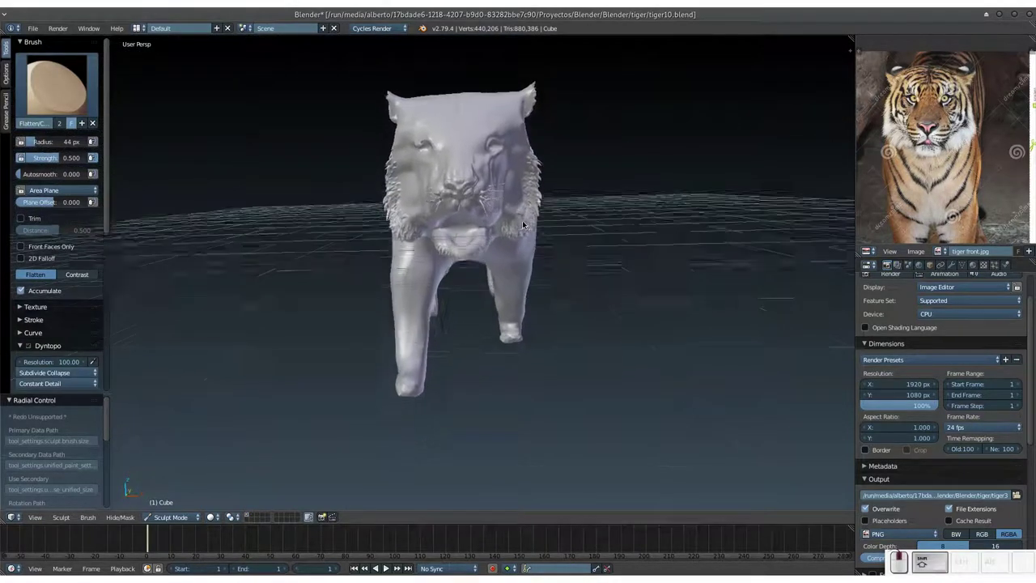
{"action": "left_click", "coordinate": [519, 207]}
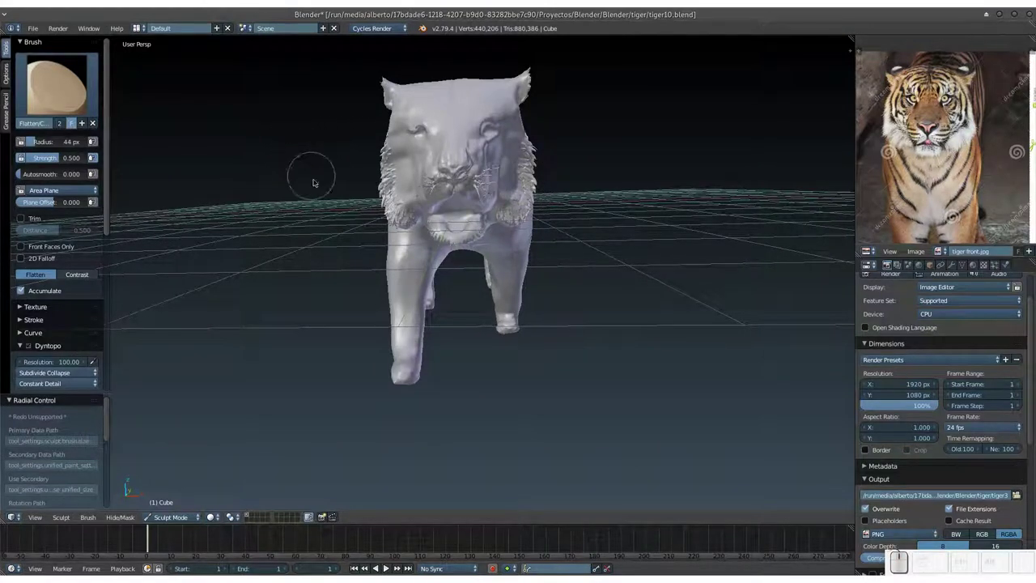
{"action": "key", "text": "ctrl+s"}
{"action": "left_click", "coordinate": [381, 239]}
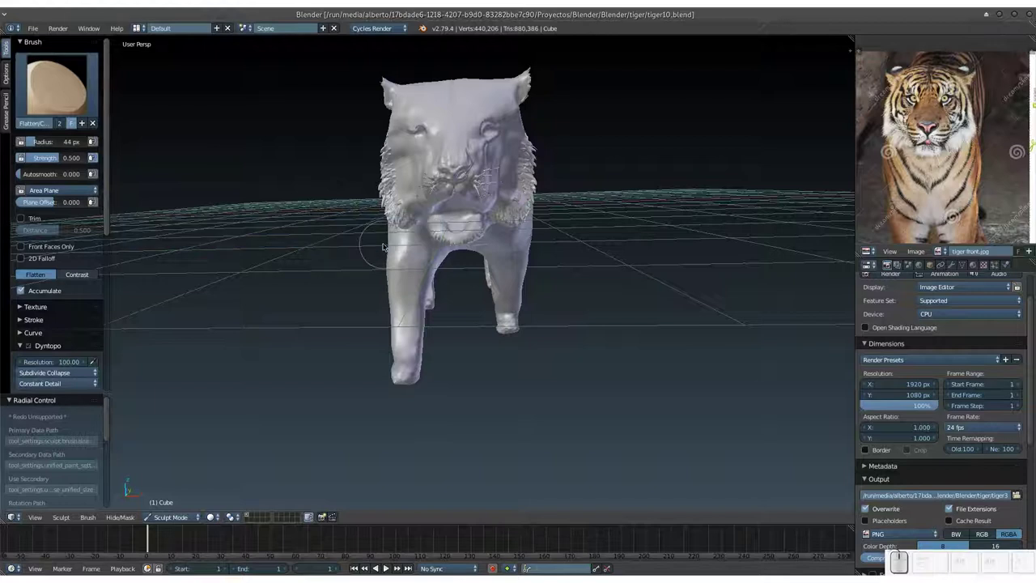
Switch to the Clay Strips brush and shrink its radius to about 9 px.
{"action": "key", "text": "3"}
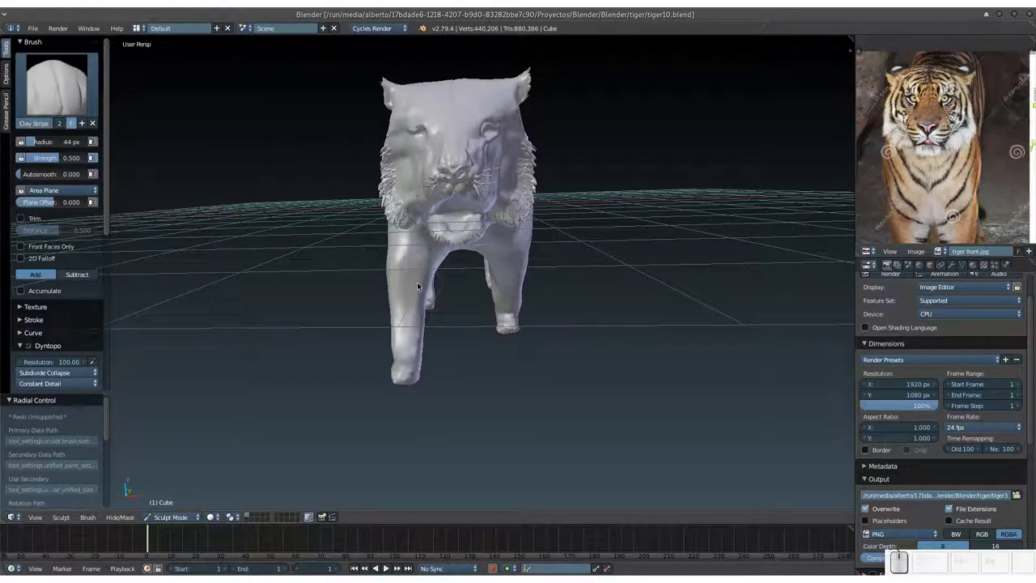
{"action": "key", "text": "f"}
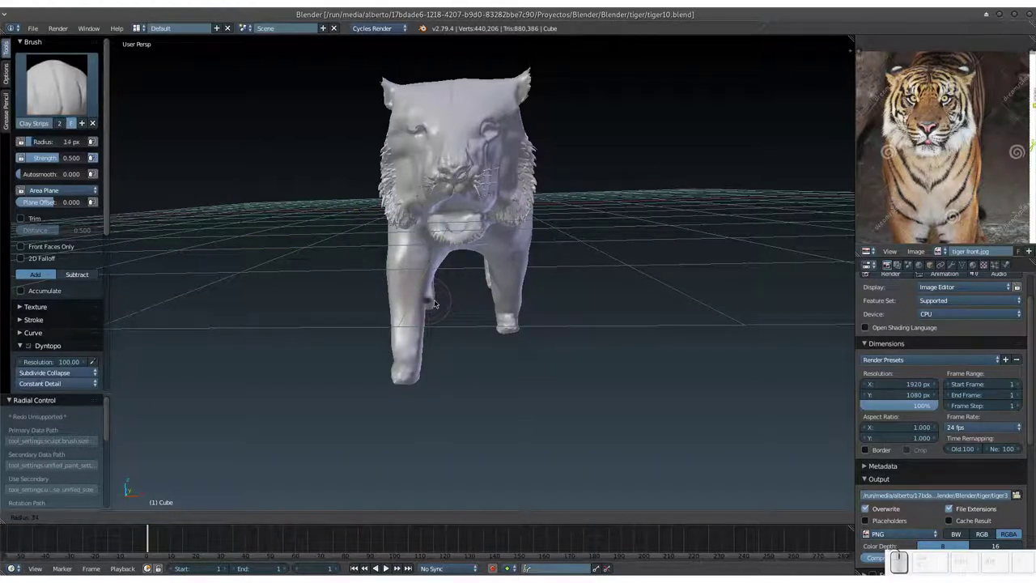
{"action": "left_click", "coordinate": [432, 300]}
{"action": "key", "text": "KP_Add"}
{"action": "left_click_drag", "start_coordinate": [573, 226], "coordinate": [475, 258]}
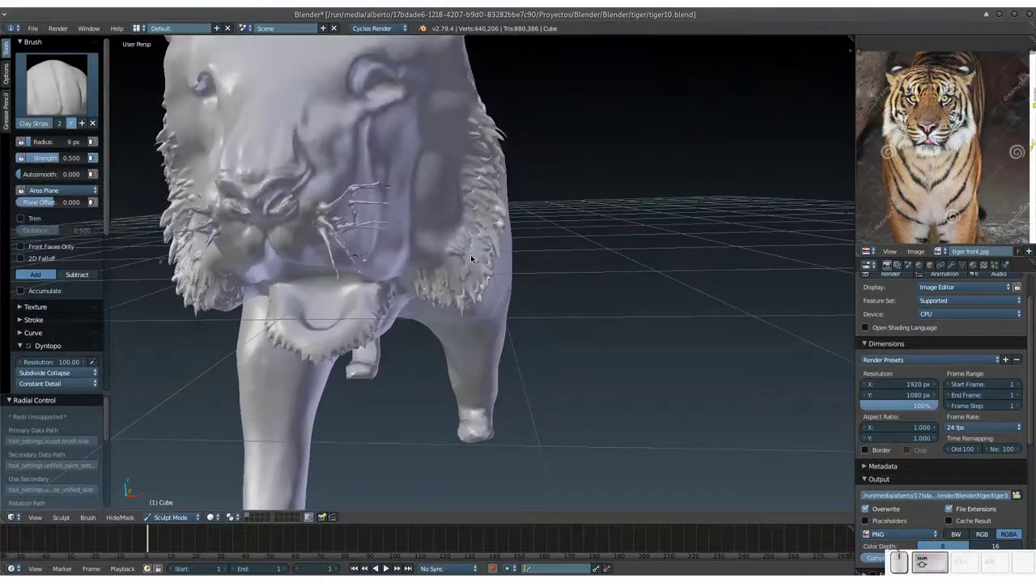
{"action": "left_click", "coordinate": [429, 235]}
{"action": "key", "text": "ctrl+z"}
{"action": "left_click", "coordinate": [420, 245]}
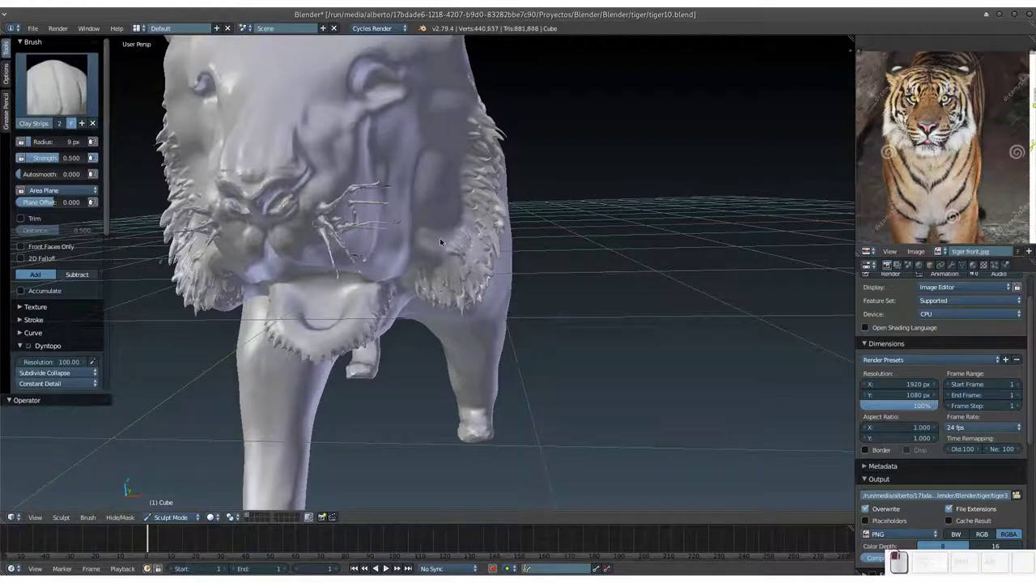
Dab small fur strands onto the cheek and along the jaw.
{"action": "left_click_drag", "start_coordinate": [423, 236], "coordinate": [399, 200]}
{"action": "left_click_drag", "start_coordinate": [403, 209], "coordinate": [461, 211]}
{"action": "left_click_drag", "start_coordinate": [442, 224], "coordinate": [414, 203]}
{"action": "middle_click", "coordinate": [424, 238]}
{"action": "left_click_drag", "start_coordinate": [452, 184], "coordinate": [448, 245]}
Orbit under the jaw and add fur tufts along the chin.
{"action": "middle_click", "coordinate": [446, 249]}
{"action": "middle_click", "coordinate": [431, 246]}
{"action": "middle_click", "coordinate": [426, 234]}
{"action": "middle_click", "coordinate": [431, 223]}
{"action": "middle_click", "coordinate": [425, 219]}
{"action": "left_click", "coordinate": [448, 276]}
{"action": "left_click_drag", "start_coordinate": [438, 207], "coordinate": [459, 173]}
{"action": "left_click", "coordinate": [446, 212]}
Stroke fur down the cheek and along the side of the mouth, then save.
{"action": "key", "text": "KP_Add"}
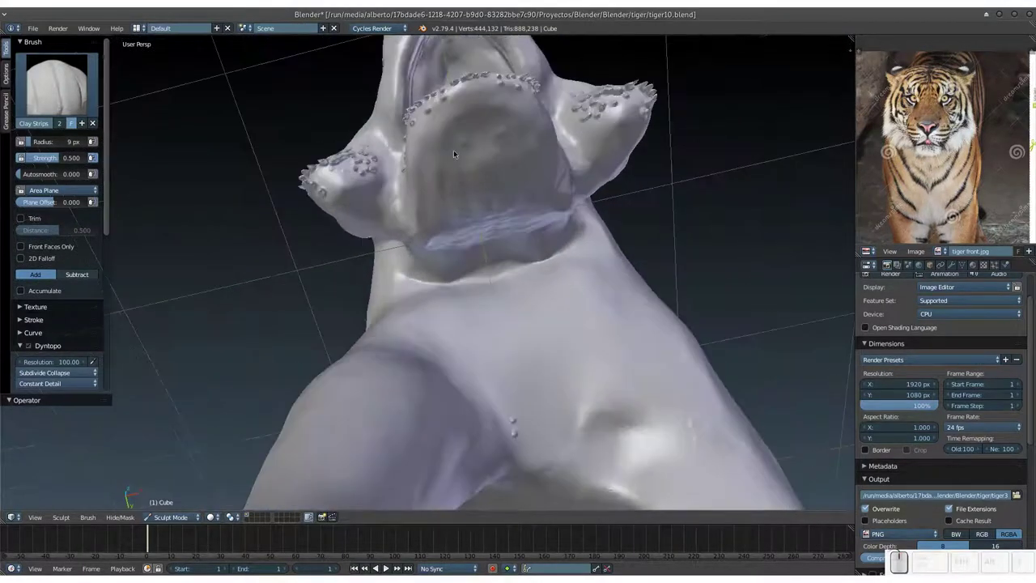
{"action": "key", "text": "KP_Add"}
{"action": "left_click_drag", "start_coordinate": [469, 115], "coordinate": [466, 159]}
{"action": "left_click", "coordinate": [465, 161]}
{"action": "left_click_drag", "start_coordinate": [459, 161], "coordinate": [439, 359]}
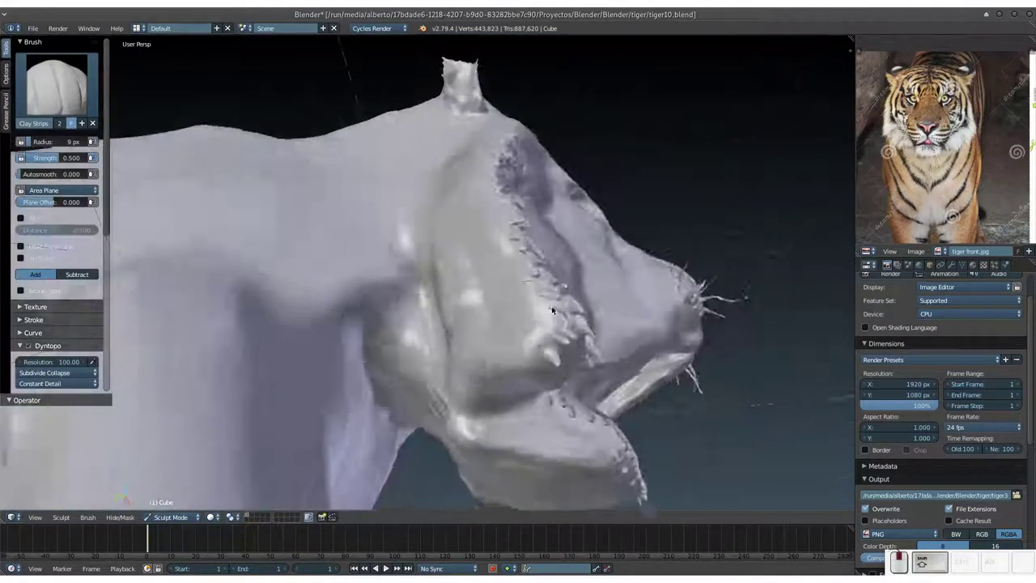
{"action": "key", "text": "ctrl+s"}
Add more cheek fur strokes and refine the side of the muzzle.
{"action": "left_click", "coordinate": [580, 291]}
{"action": "left_click_drag", "start_coordinate": [563, 305], "coordinate": [571, 318]}
{"action": "left_click_drag", "start_coordinate": [546, 357], "coordinate": [531, 271]}
{"action": "middle_click", "coordinate": [528, 285]}
{"action": "left_click_drag", "start_coordinate": [482, 292], "coordinate": [495, 225]}
{"action": "left_click_drag", "start_coordinate": [496, 213], "coordinate": [509, 179]}
Orbit around the head and dab a few small strands on the cheek ruff.
{"action": "middle_click", "coordinate": [504, 192]}
{"action": "middle_click", "coordinate": [489, 221]}
{"action": "left_click", "coordinate": [483, 226]}
{"action": "left_click", "coordinate": [457, 221]}
{"action": "left_click", "coordinate": [457, 220]}
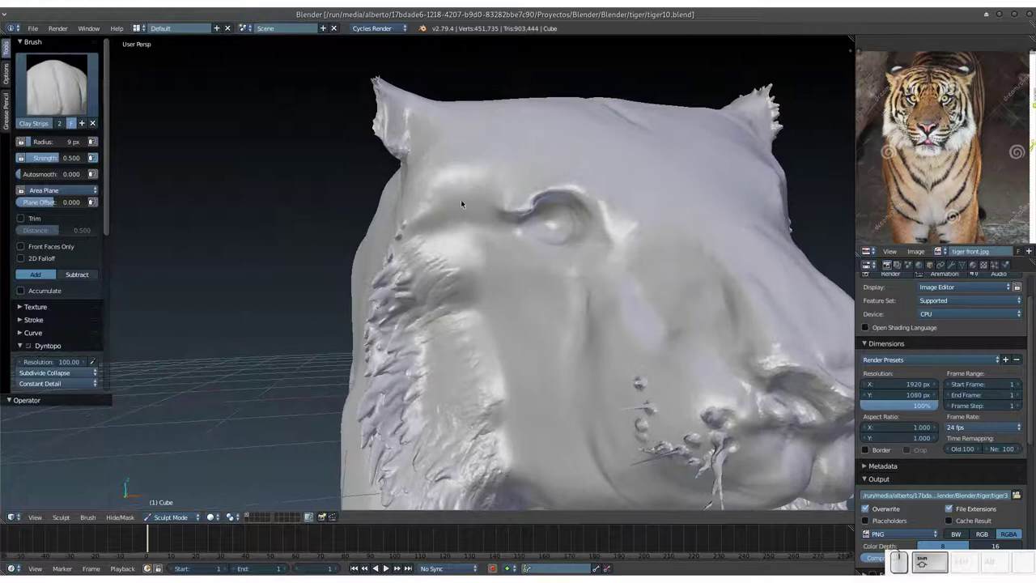
Refine the brow above the eye and stroke the muzzle.
{"action": "left_click_drag", "start_coordinate": [474, 215], "coordinate": [478, 269]}
{"action": "left_click", "coordinate": [475, 269]}
{"action": "middle_click", "coordinate": [461, 266]}
{"action": "middle_click", "coordinate": [446, 261]}
{"action": "left_click_drag", "start_coordinate": [433, 336], "coordinate": [434, 379]}
{"action": "middle_click", "coordinate": [439, 377]}
Sculpt whisker strands across the muzzle.
{"action": "left_click_drag", "start_coordinate": [442, 336], "coordinate": [476, 364]}
{"action": "middle_click", "coordinate": [470, 362]}
{"action": "left_click_drag", "start_coordinate": [426, 331], "coordinate": [448, 334]}
{"action": "left_click", "coordinate": [447, 332]}
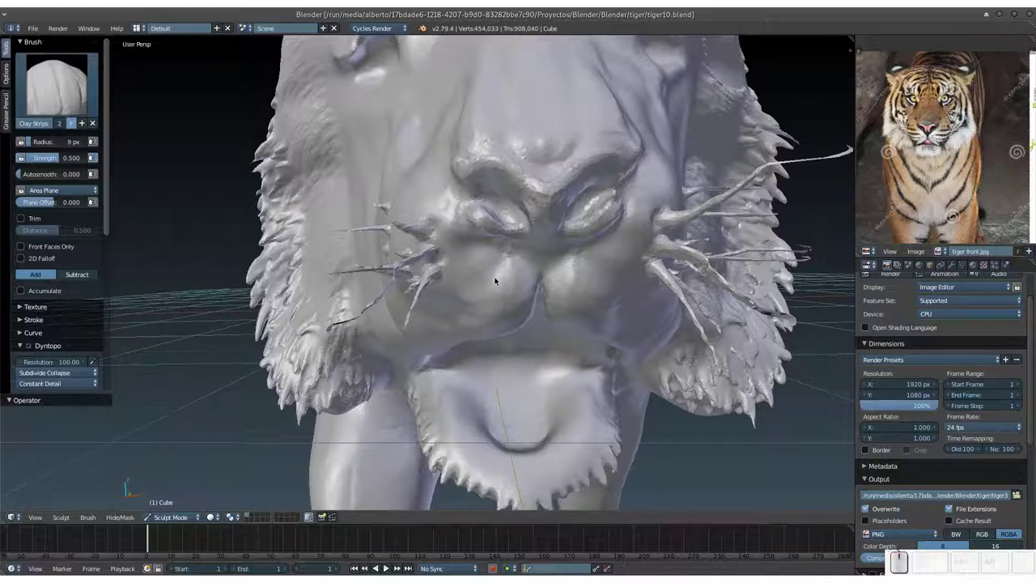
Refine the nose and upper lip with longer Clay Strips strokes.
{"action": "left_click_drag", "start_coordinate": [505, 277], "coordinate": [402, 309]}
{"action": "left_click_drag", "start_coordinate": [448, 303], "coordinate": [391, 317]}
{"action": "middle_click", "coordinate": [389, 337]}
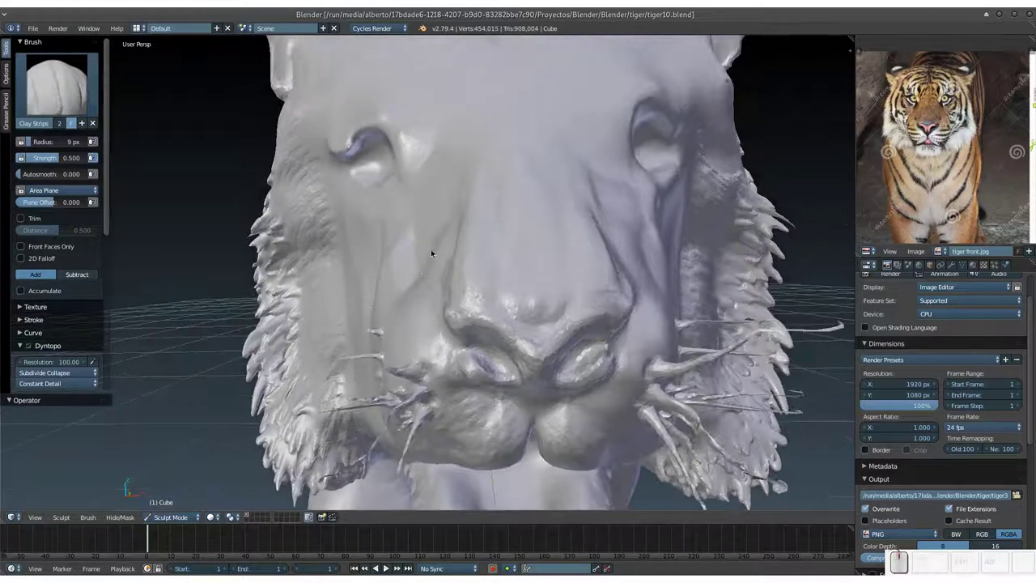
{"action": "left_click_drag", "start_coordinate": [427, 256], "coordinate": [389, 377]}
{"action": "left_click", "coordinate": [417, 387]}
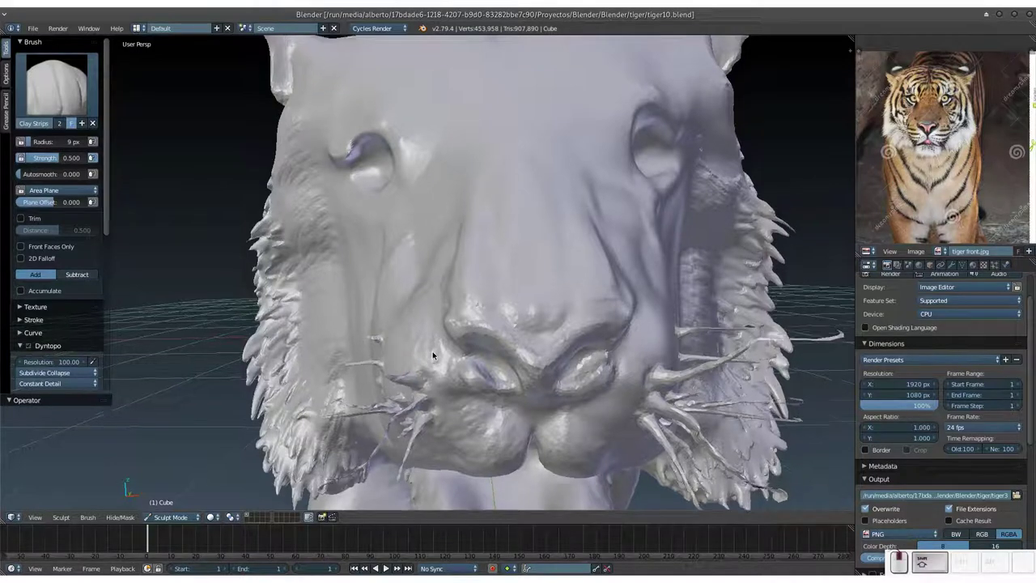
Save, then refine the forehead and stroke down the muzzle.
{"action": "key", "text": "ctrl+s"}
{"action": "left_click", "coordinate": [473, 317]}
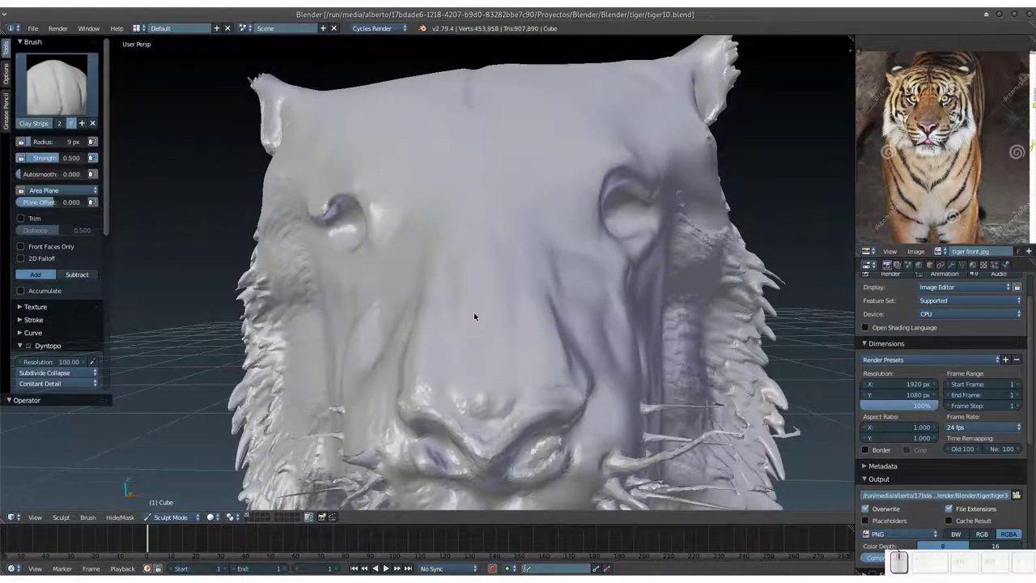
{"action": "left_click", "coordinate": [469, 323]}
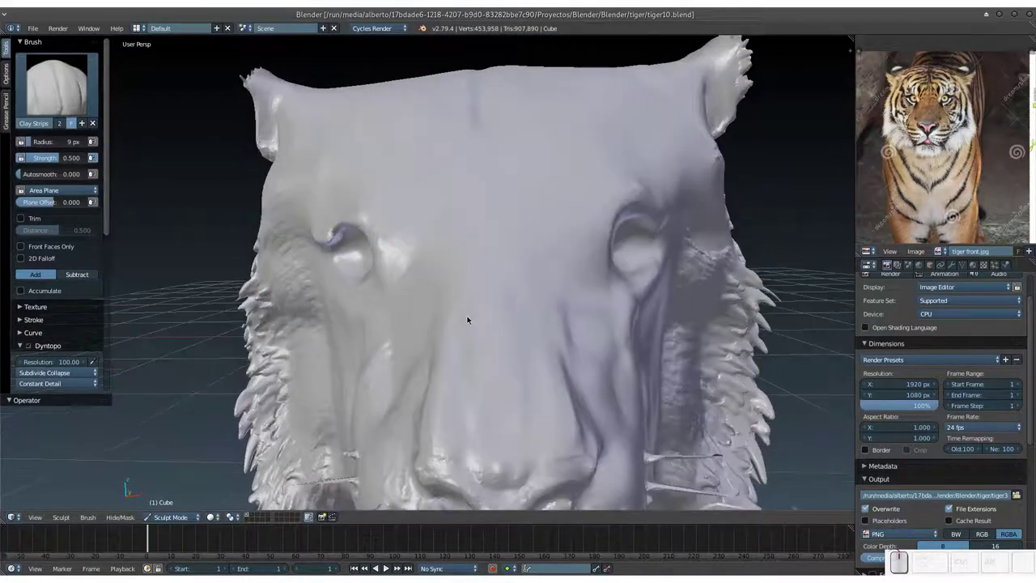
{"action": "left_click_drag", "start_coordinate": [472, 317], "coordinate": [479, 433]}
{"action": "left_click", "coordinate": [481, 430]}
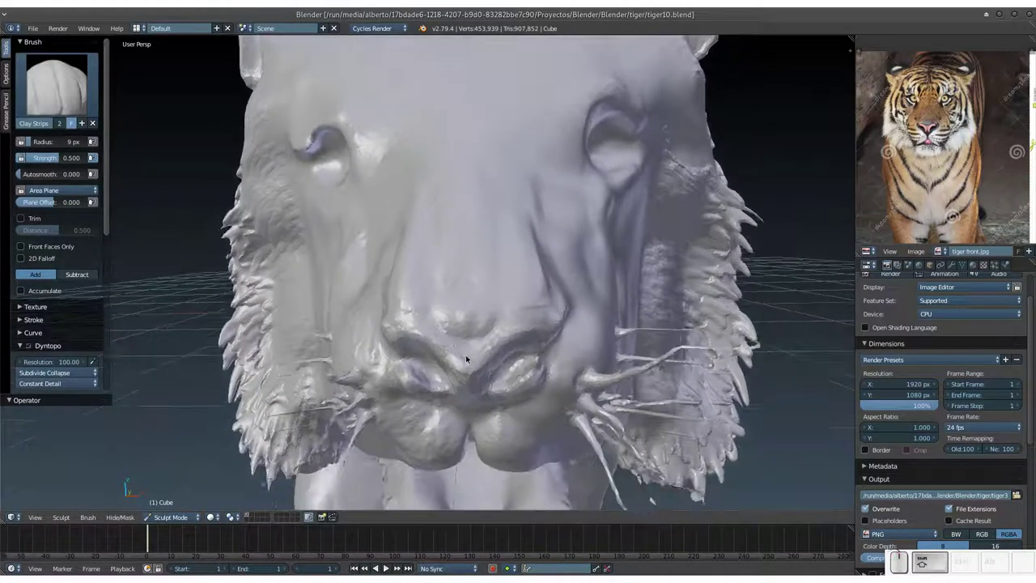
{"action": "left_click_drag", "start_coordinate": [464, 287], "coordinate": [440, 135]}
{"action": "left_click", "coordinate": [440, 148]}
Add whisker detail across the side of the muzzle.
{"action": "left_click_drag", "start_coordinate": [484, 225], "coordinate": [616, 149]}
{"action": "left_click_drag", "start_coordinate": [646, 139], "coordinate": [546, 184]}
{"action": "left_click", "coordinate": [524, 212]}
{"action": "middle_click", "coordinate": [545, 199]}
{"action": "middle_click", "coordinate": [566, 242]}
Refine the fur ruff under the chin from several angles.
{"action": "left_click_drag", "start_coordinate": [553, 319], "coordinate": [519, 402]}
{"action": "middle_click", "coordinate": [521, 397]}
{"action": "left_click", "coordinate": [513, 347]}
{"action": "left_click_drag", "start_coordinate": [522, 339], "coordinate": [556, 287]}
{"action": "left_click", "coordinate": [574, 301]}
{"action": "middle_click", "coordinate": [540, 314]}
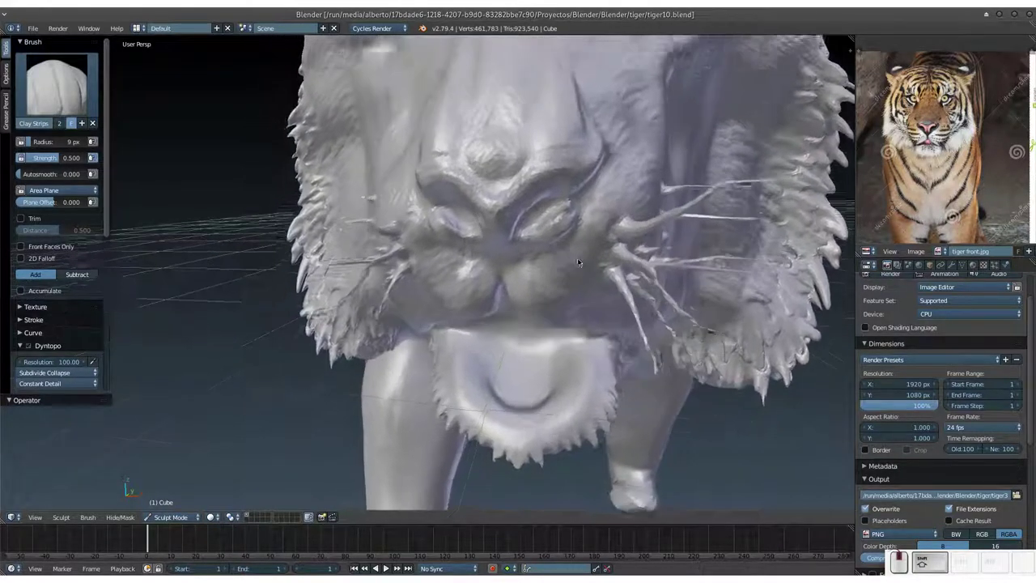
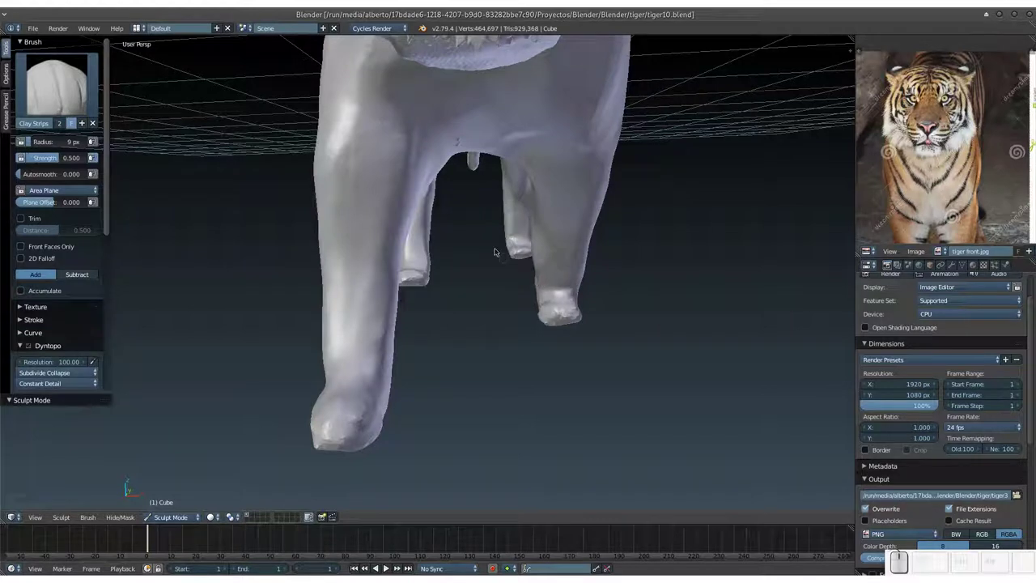
{"action": "left_click", "coordinate": [461, 136]}
{"action": "left_click_drag", "start_coordinate": [459, 141], "coordinate": [499, 154]}
{"action": "key", "text": "ctrl+shift+s"}
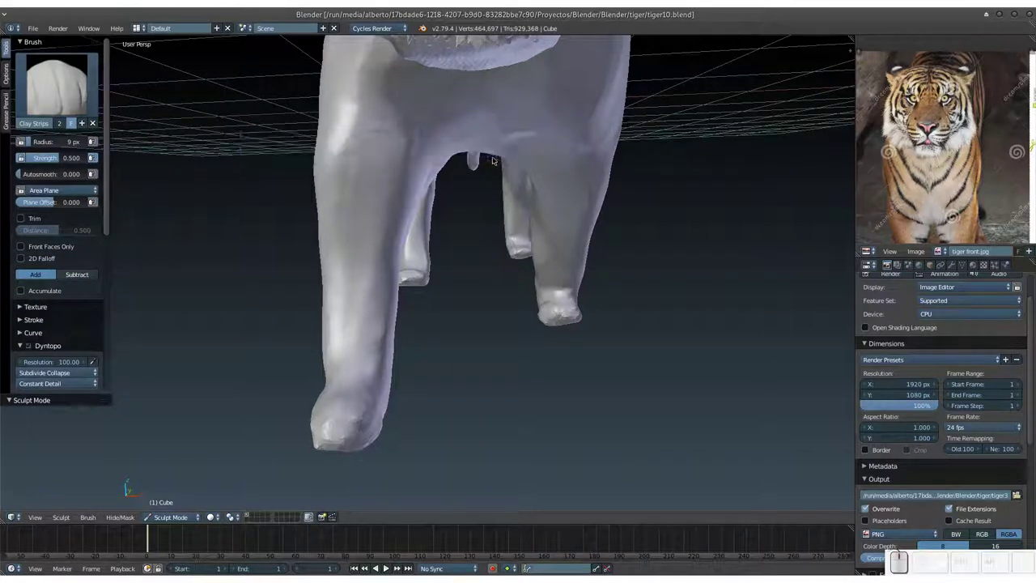